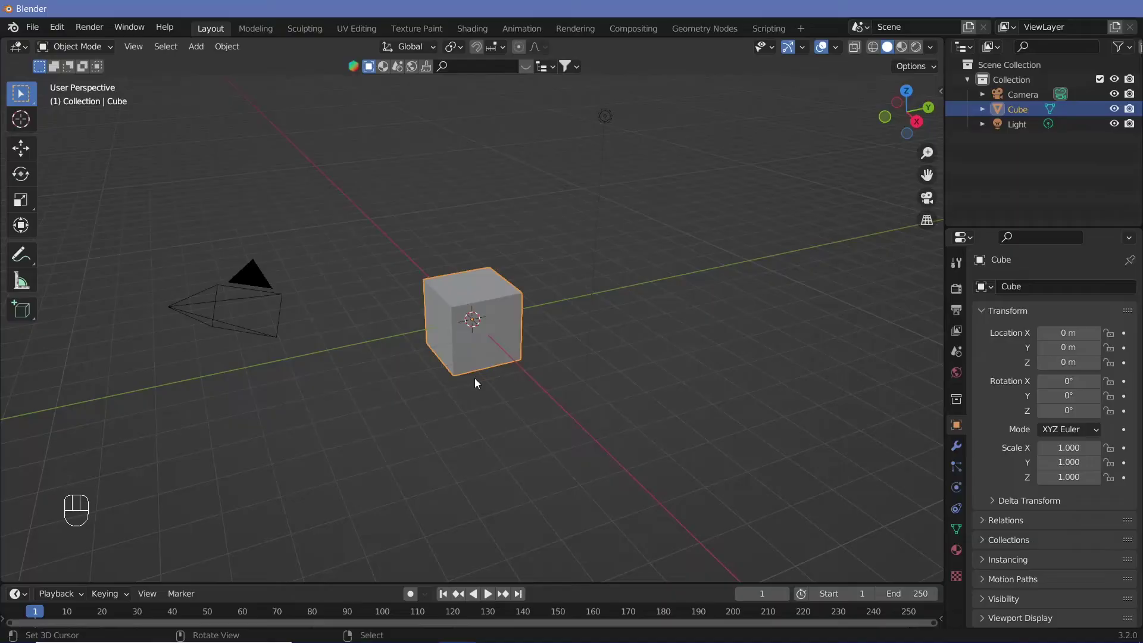
Delete the default cube from the scene.
left_click_drag(487, 381, 552, 358)
right_click(468, 308)
key("x")
Reset the camera to the origin with cleared rotation, then rotate it 90° on X.
left_click(792, 152)
right_click(791, 152)
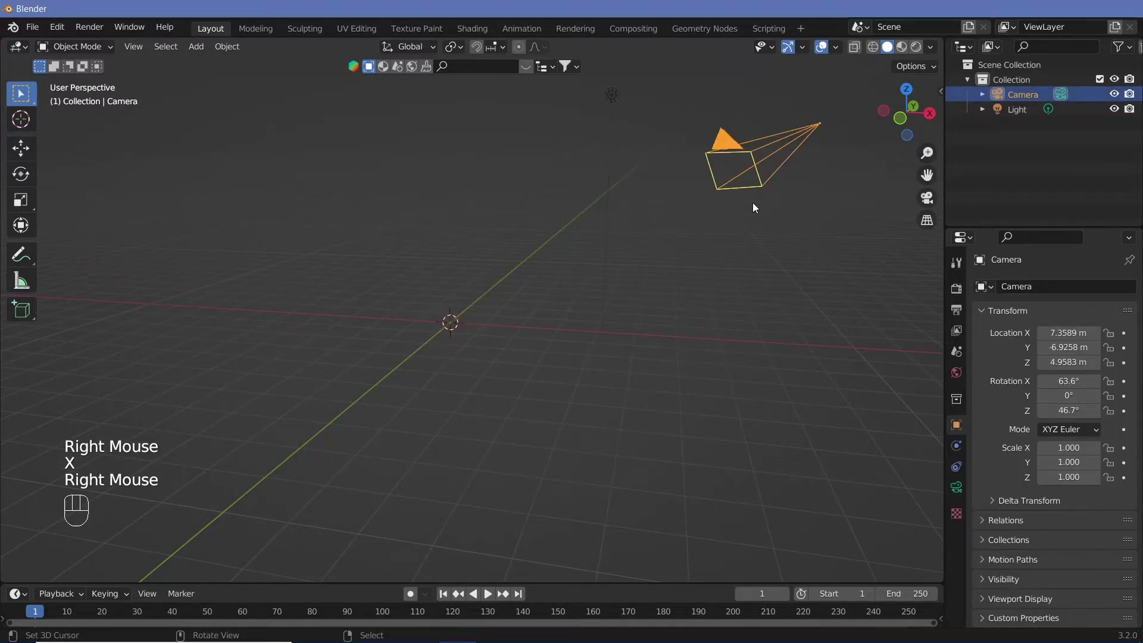
key("alt+g")
key("alt+r")
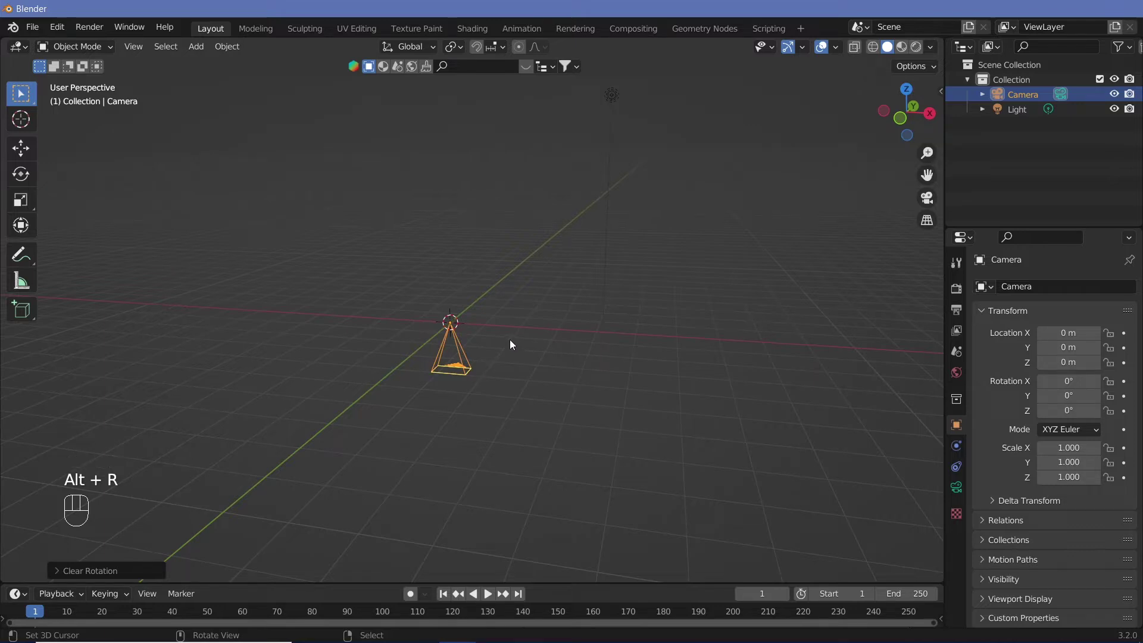
key("r")
key("x")
key("9")
key("0")
key("Return")
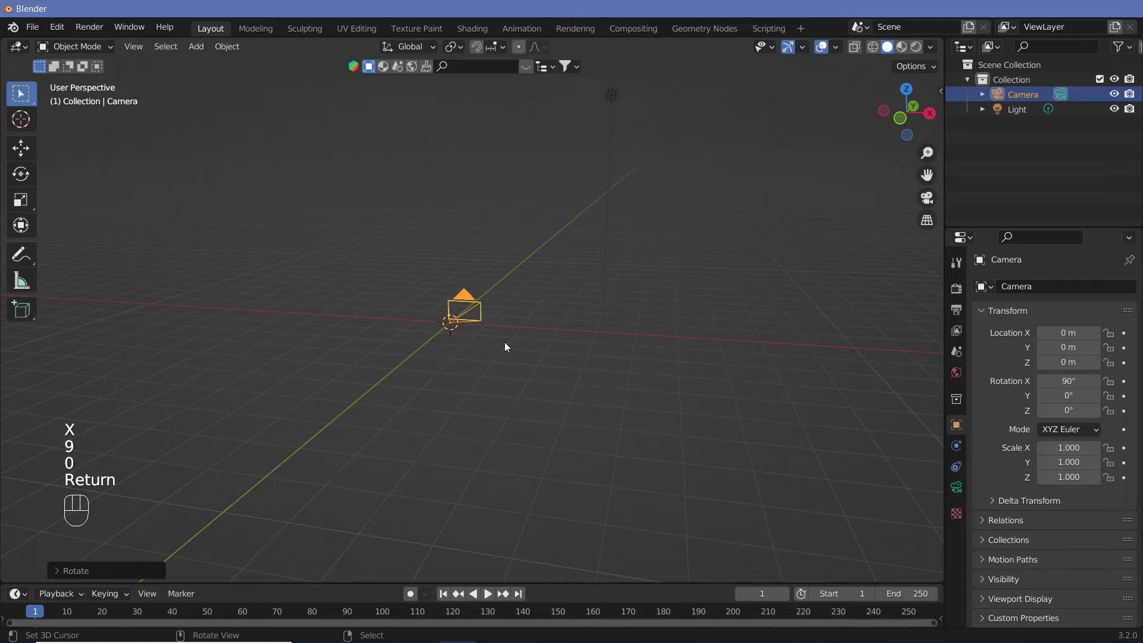
Raise the camera 1 m along Z and add a circle mesh at the origin.
key("g")
key("z")
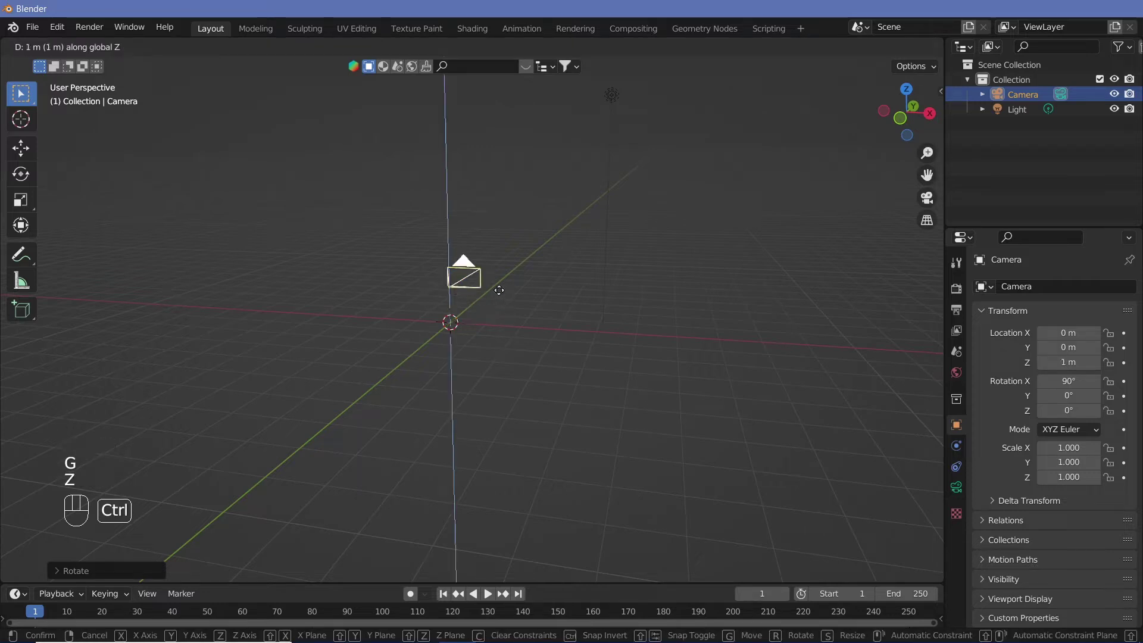
left_click(500, 264)
key("shift+a")
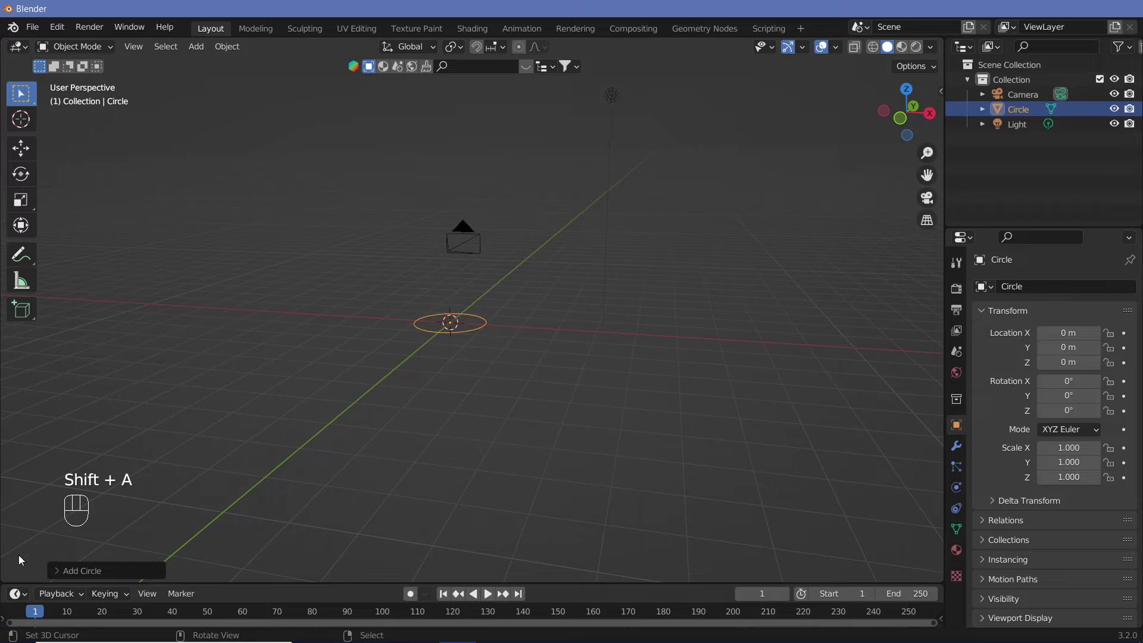
Scale the circle to 6.4 and lift it 6 m above the origin.
left_click(65, 575)
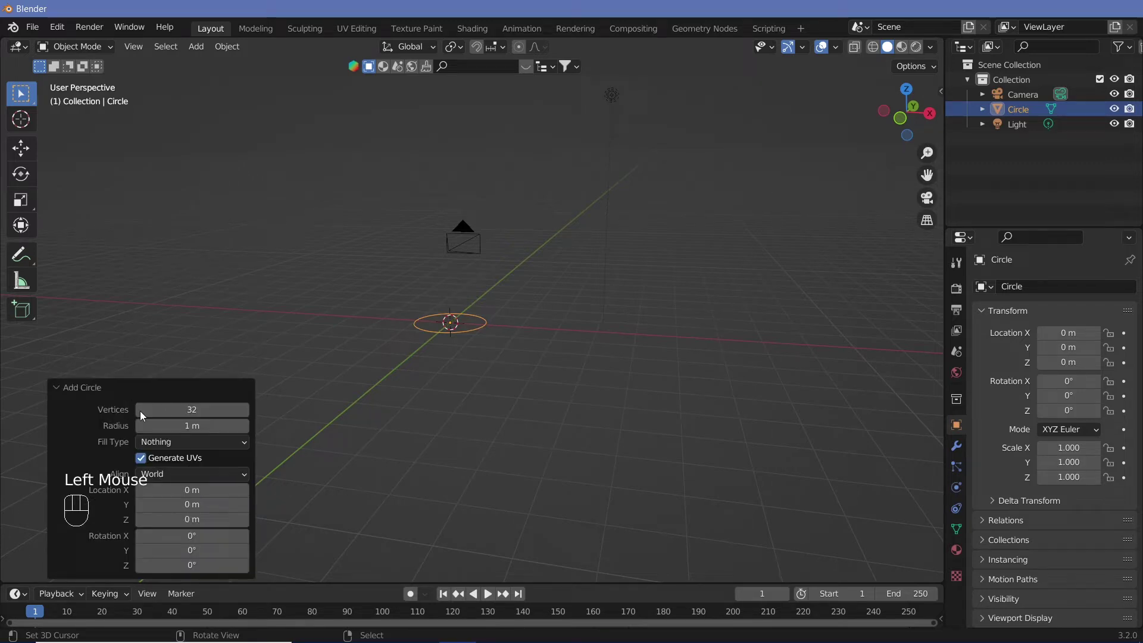
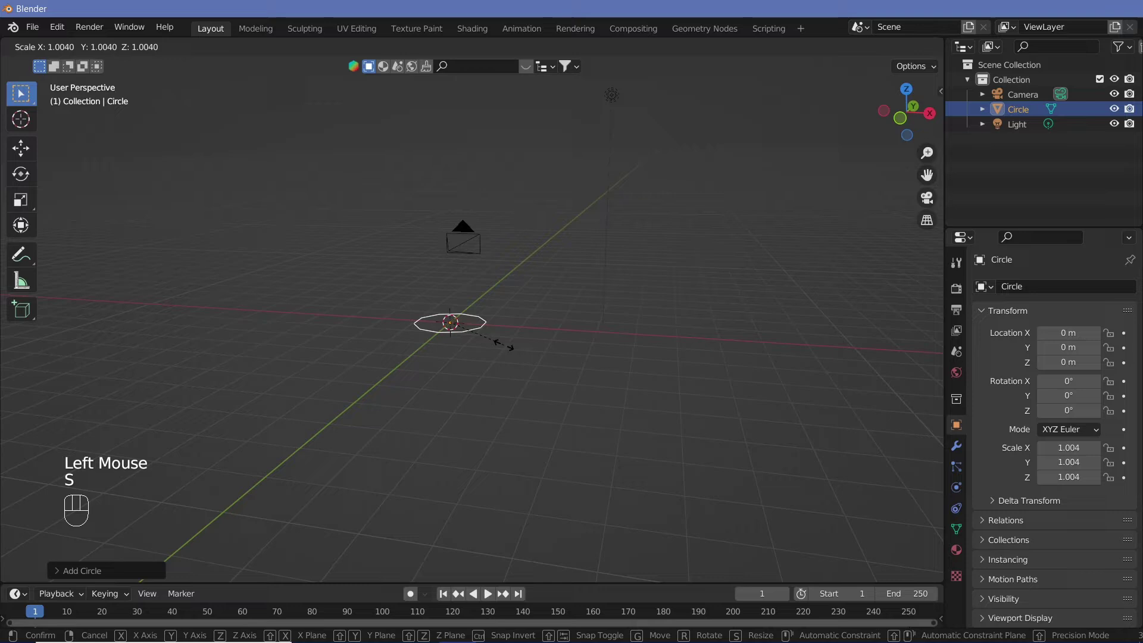
left_click_drag(806, 433, 739, 435)
key("g")
key("z")
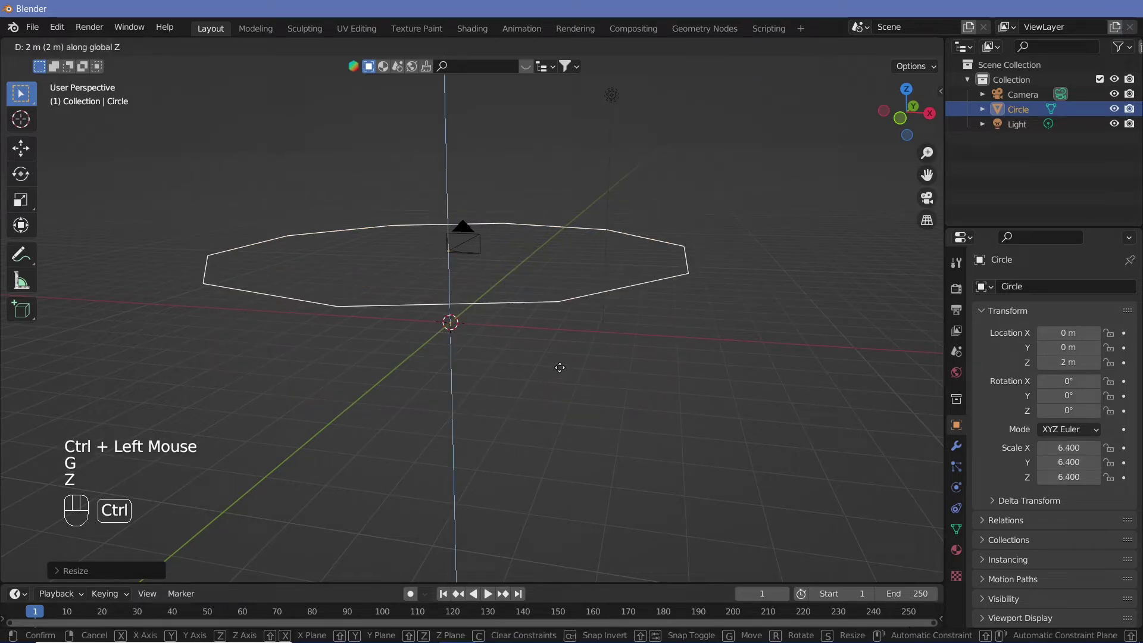
left_click(559, 214)
middle_click(558, 226)
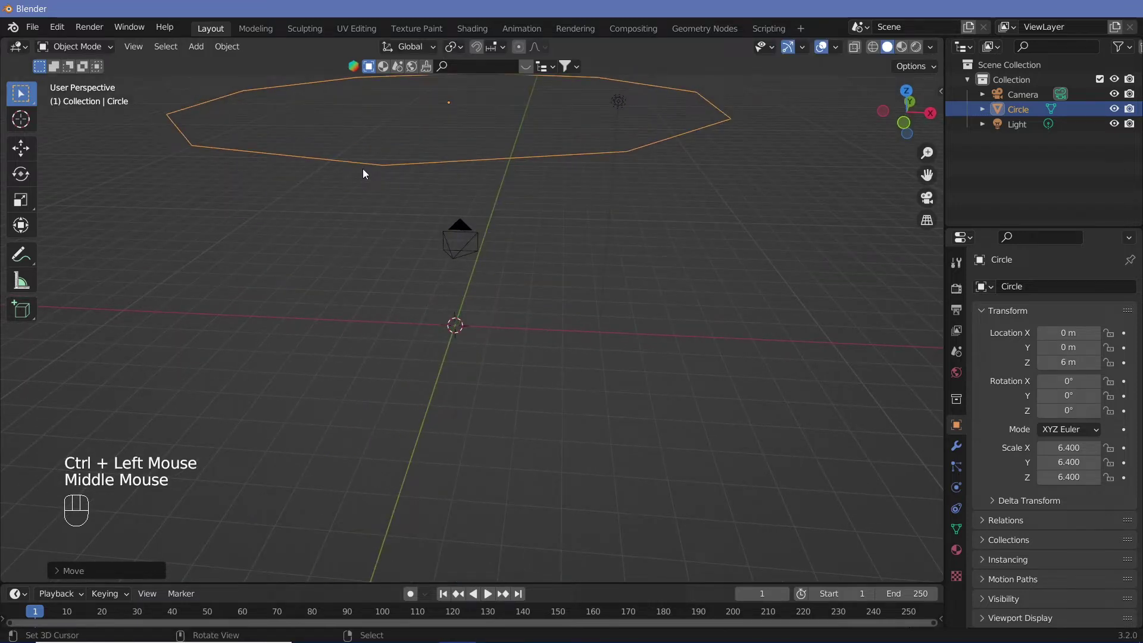
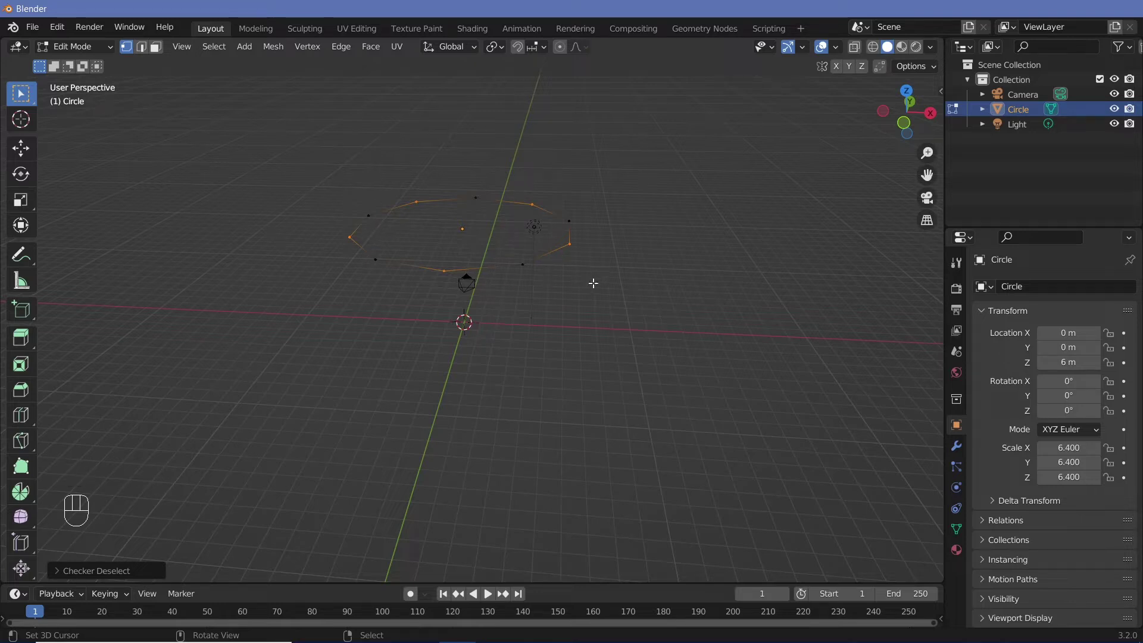
Move the selected alternate vertices down along Z to form a zigzag crown.
key("g")
key("z")
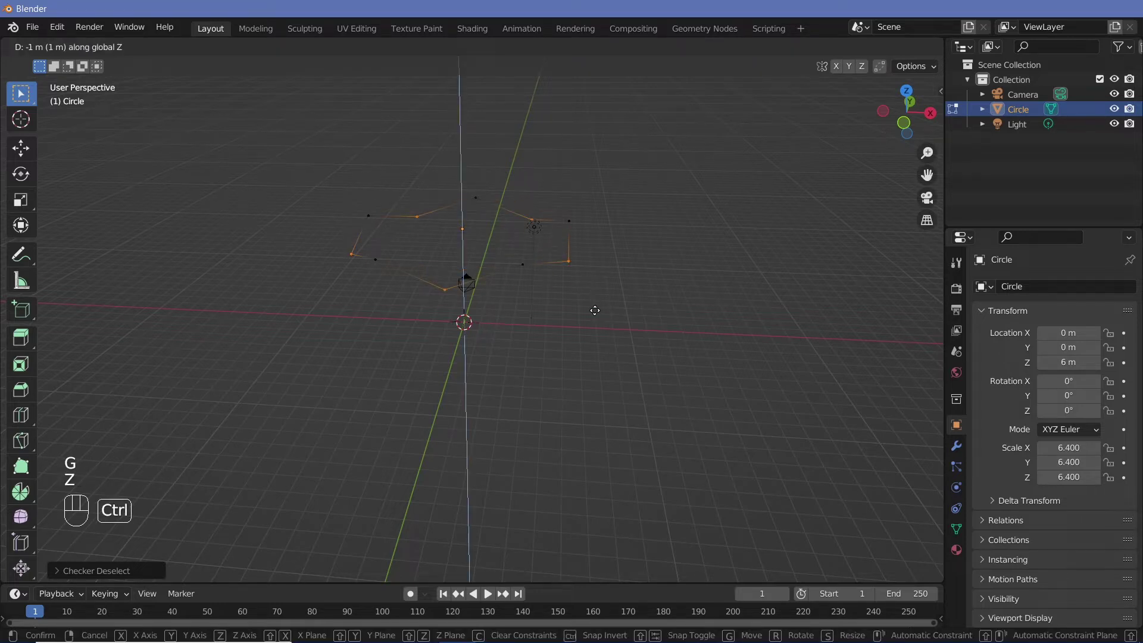
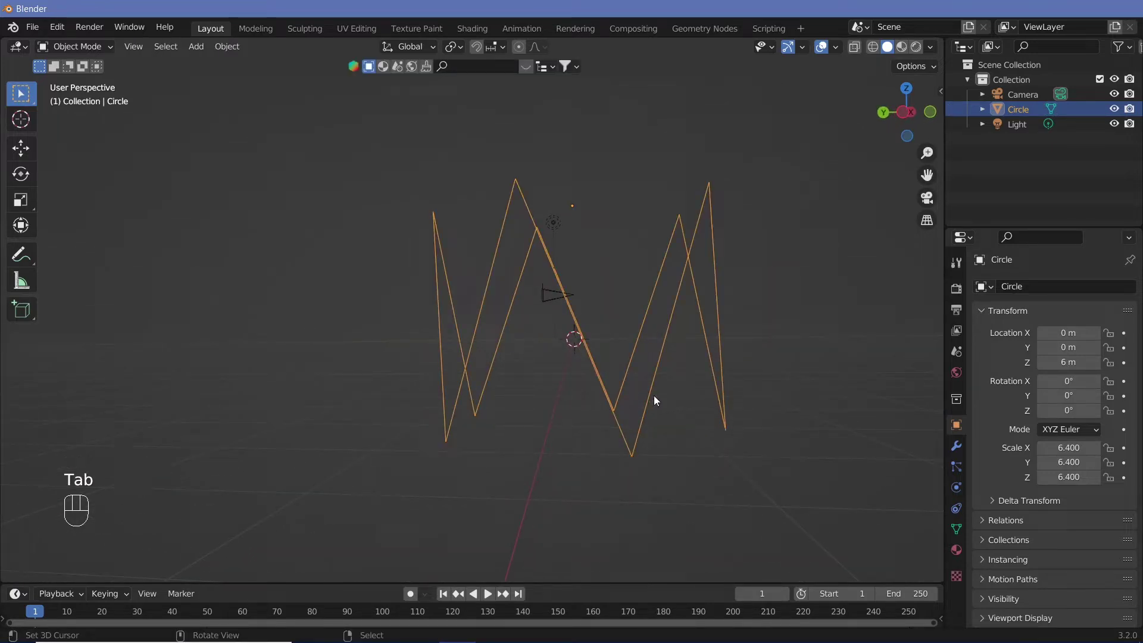
Raise the zigzag shape along Z to 10 m and inspect it from an angle.
key("f")
key("g")
key("z")
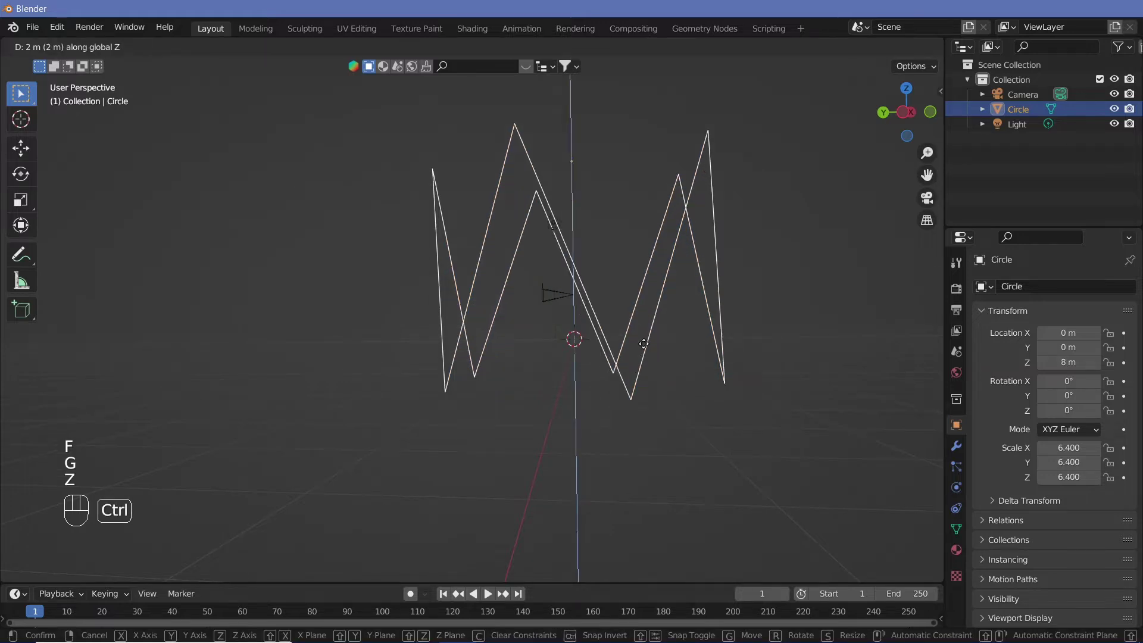
left_click_drag(649, 320, 627, 399)
left_click_drag(594, 424, 533, 440)
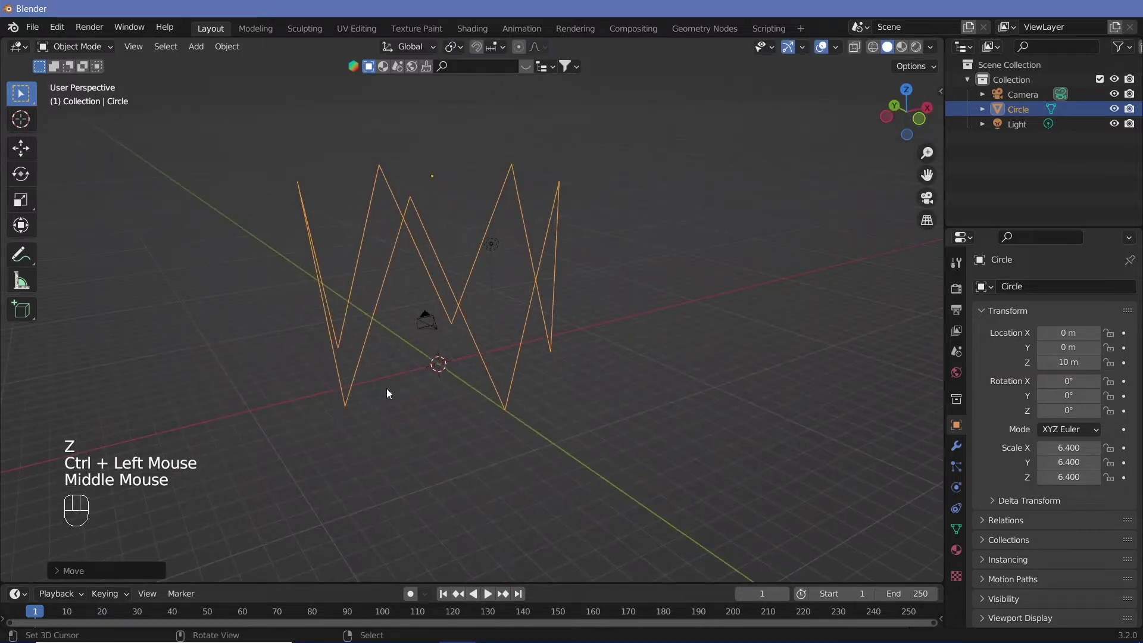
left_click_drag(520, 388, 498, 366)
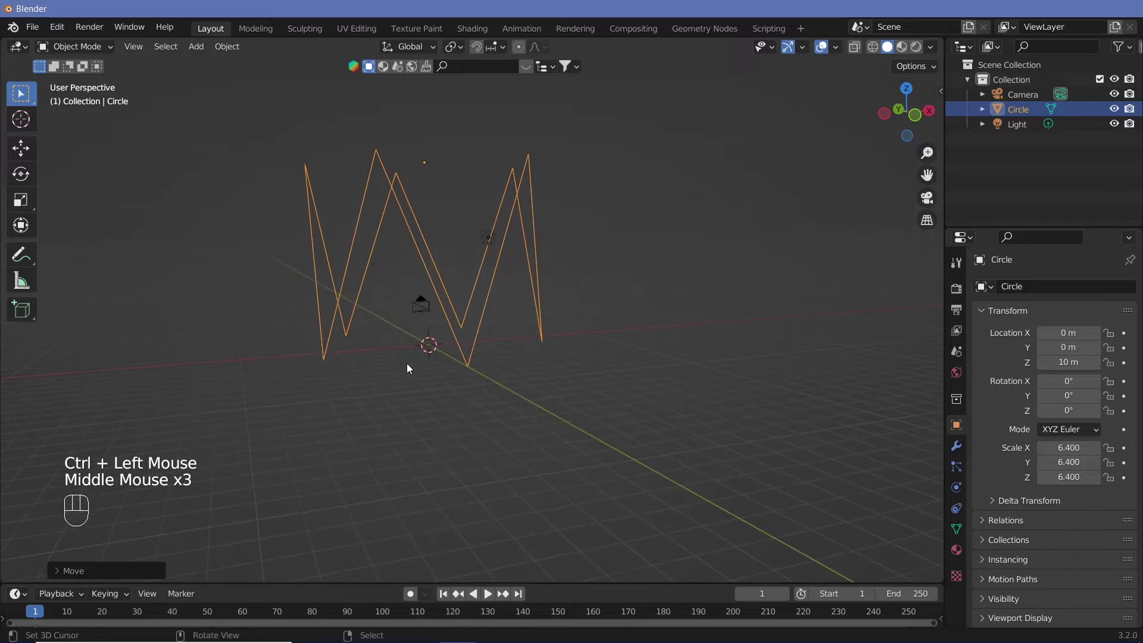
Add a ground plane scaled to 45.5 and look through the camera.
key("shift+a")
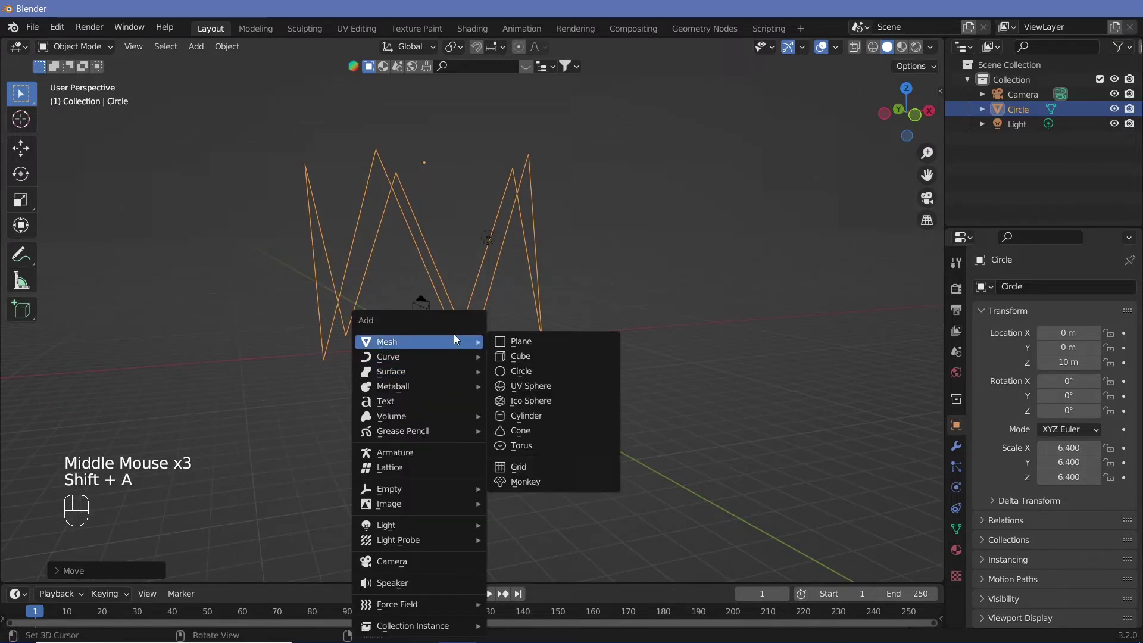
key("s")
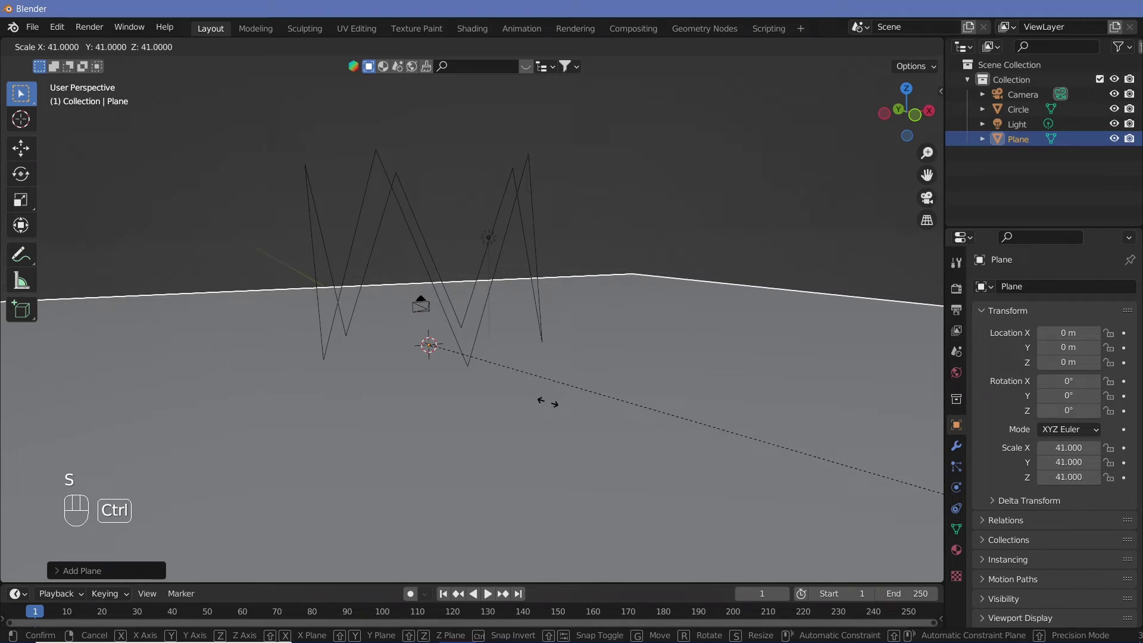
left_click(778, 466)
key("KP_0")
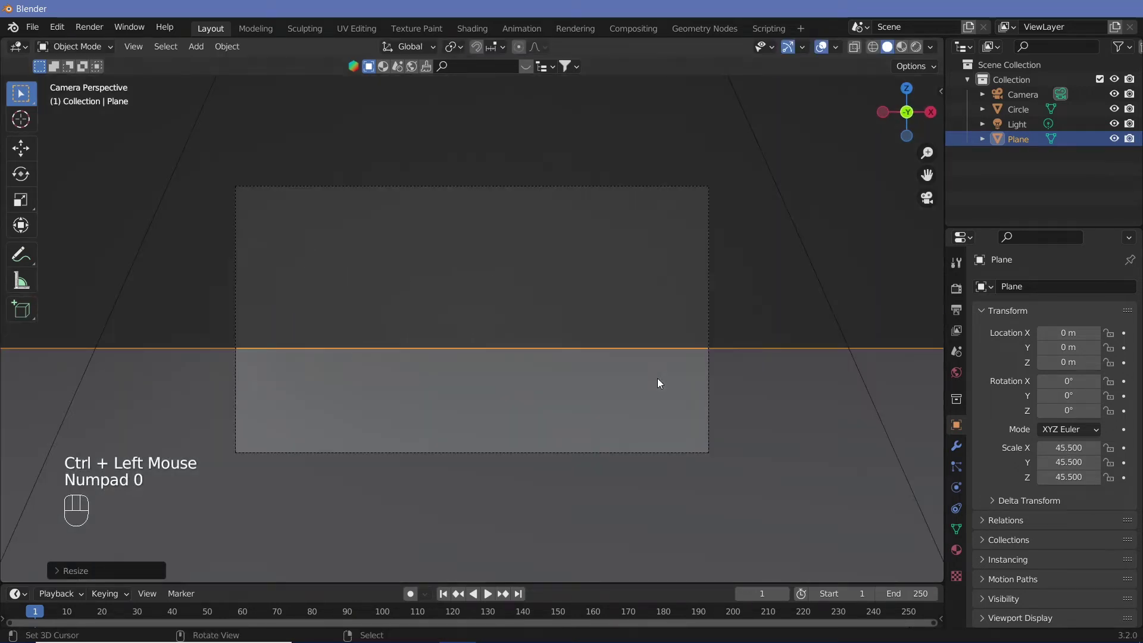
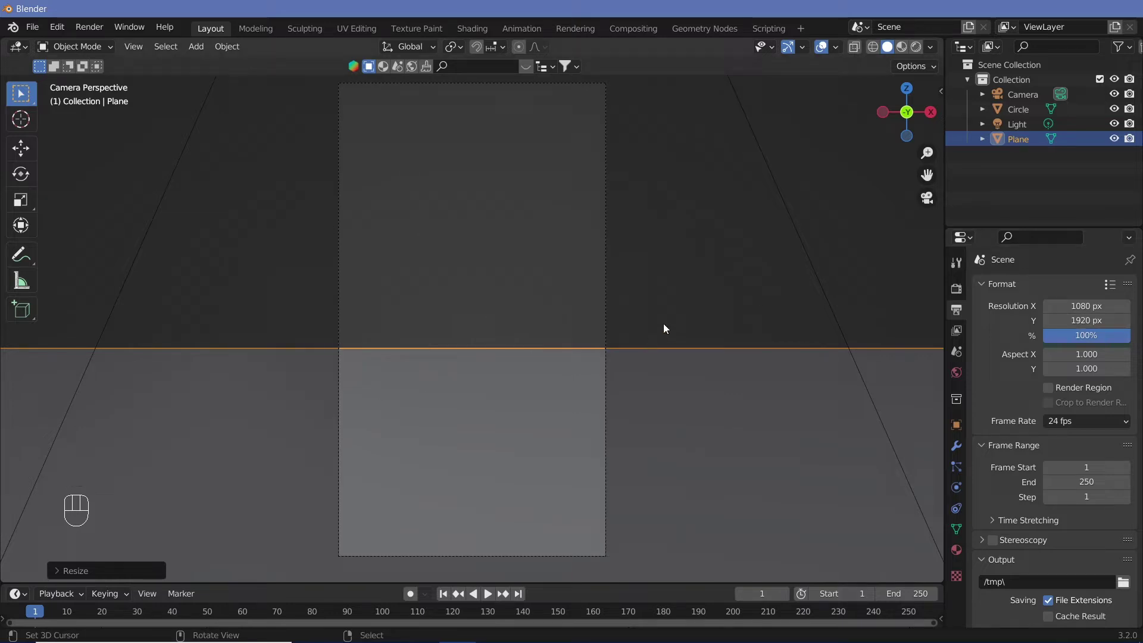
Give the camera a wide 4 mm focal length and check the framing.
left_click(608, 276)
right_click(608, 276)
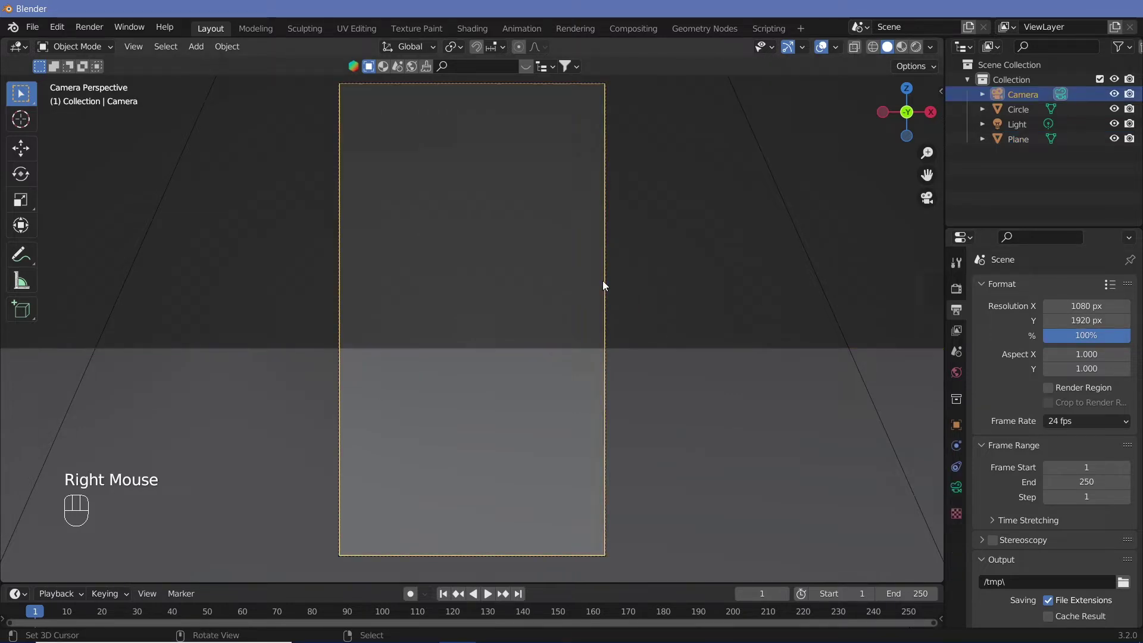
left_click(959, 492)
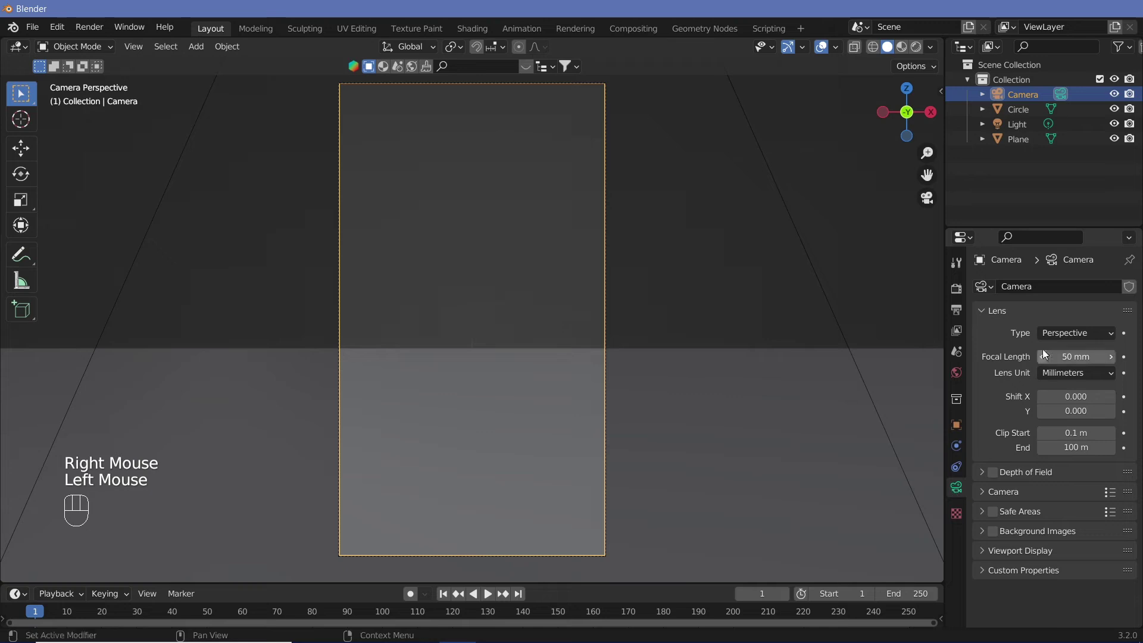
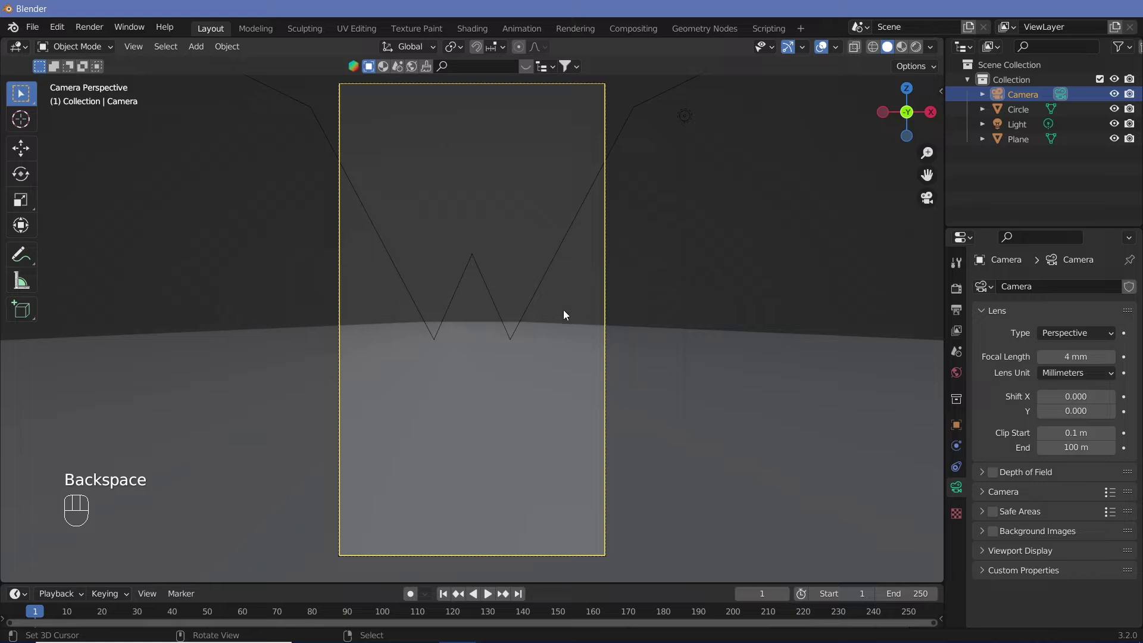
key("KP_0")
left_click_drag(515, 297, 531, 296)
key("KP_0")
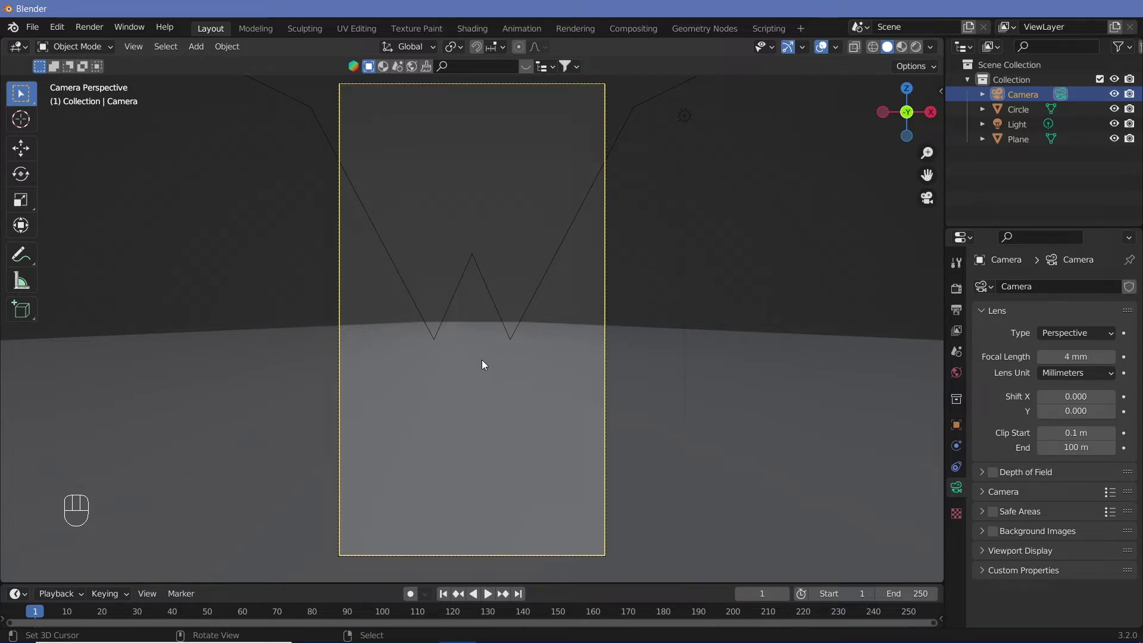
Raise the camera another 3 m along Z.
key("g")
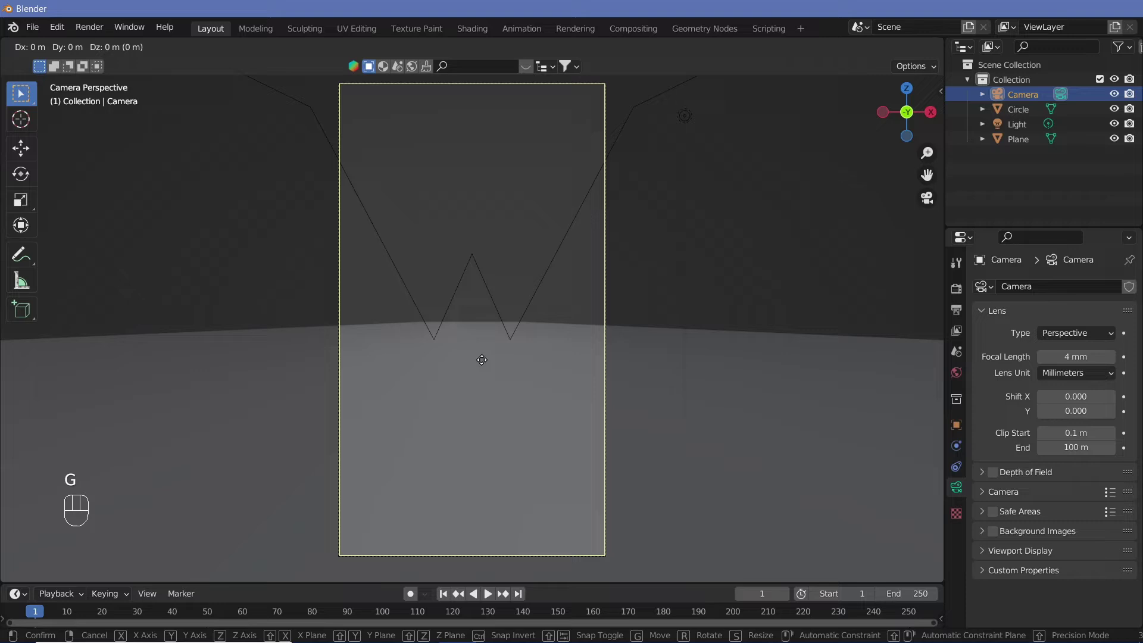
key("z")
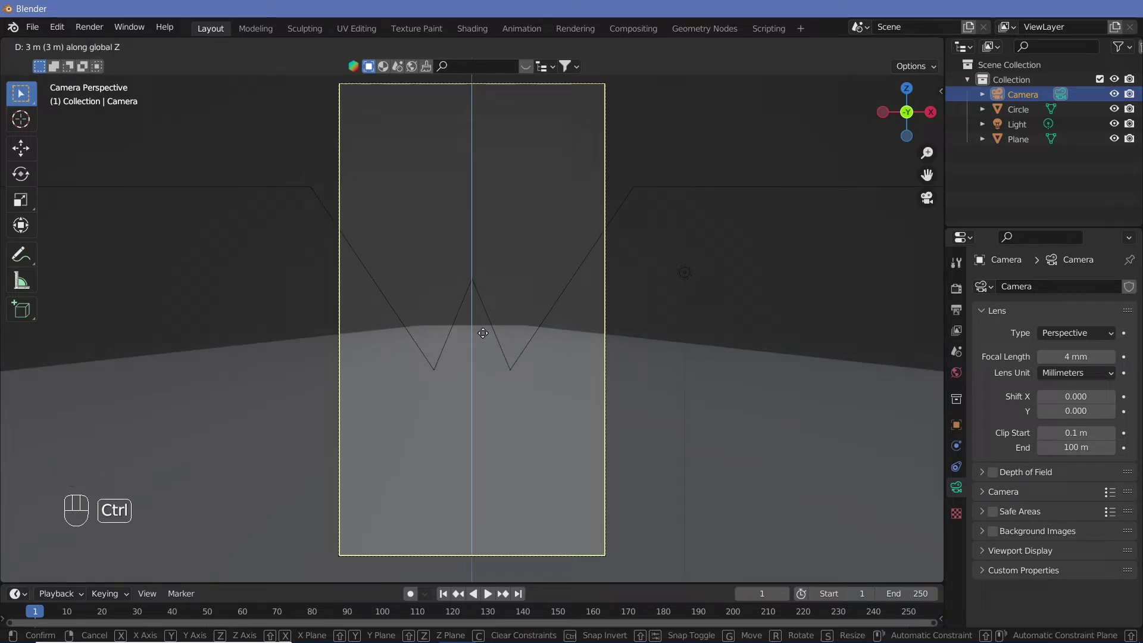
left_click(485, 337)
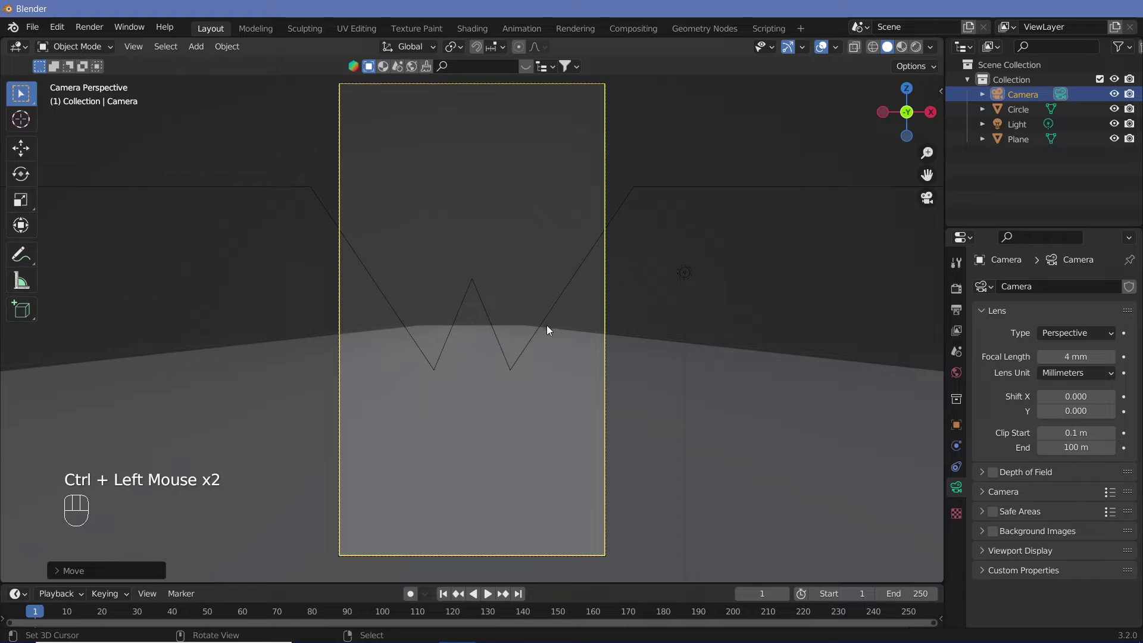
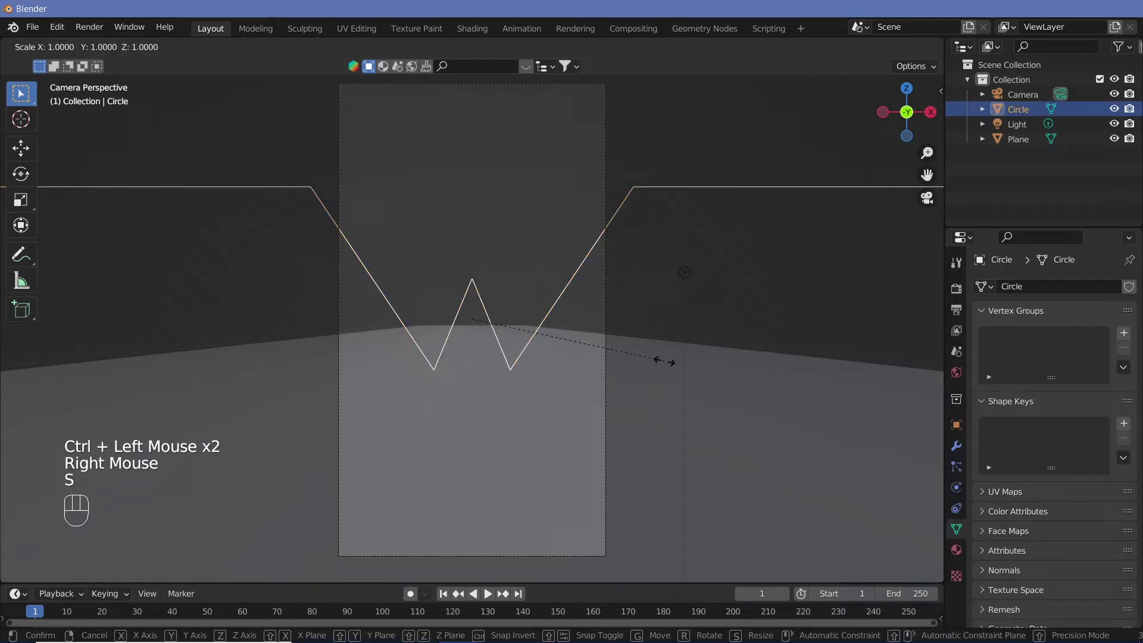
Rescale the zigzag crown in X and Y only to about 0.89, keeping its height.
key("shift+z")
right_click(560, 337)
key("KP_0")
middle_click(575, 348)
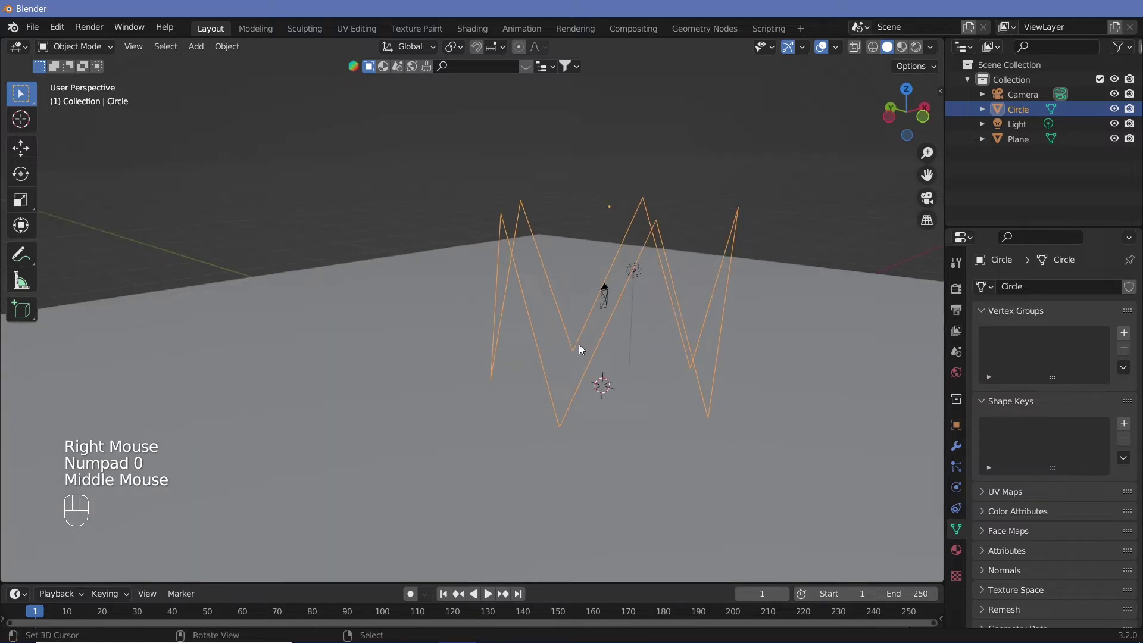
key("s")
key("shift+z")
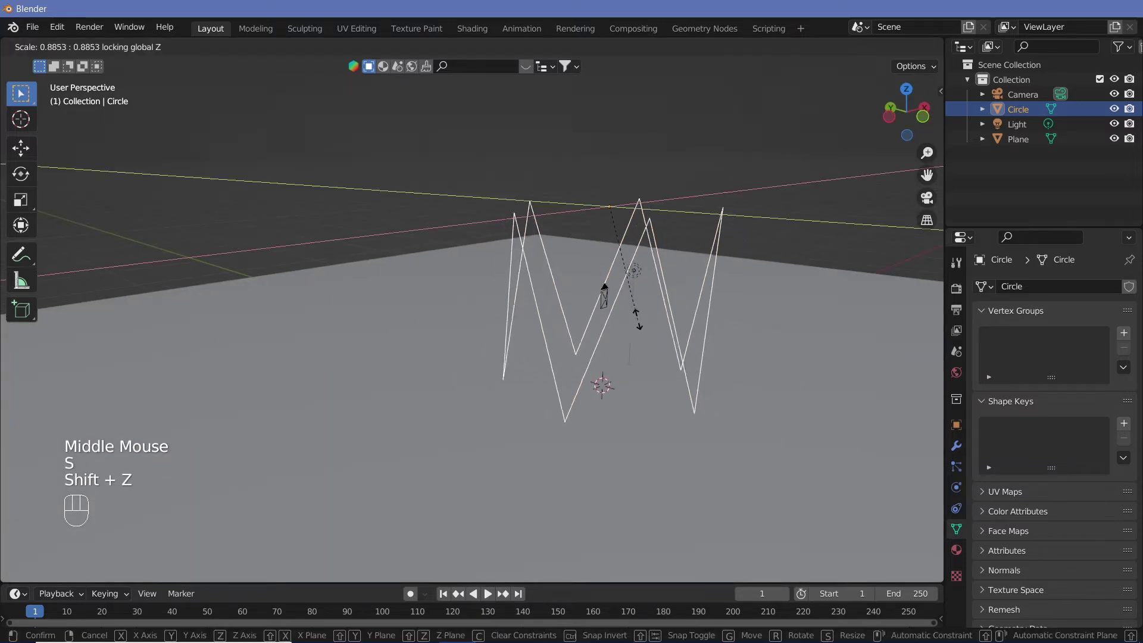
left_click(634, 304)
Return to the camera view to check the zigzag's framing.
key("KP_0")
key("shift+space")
key("shift+space")
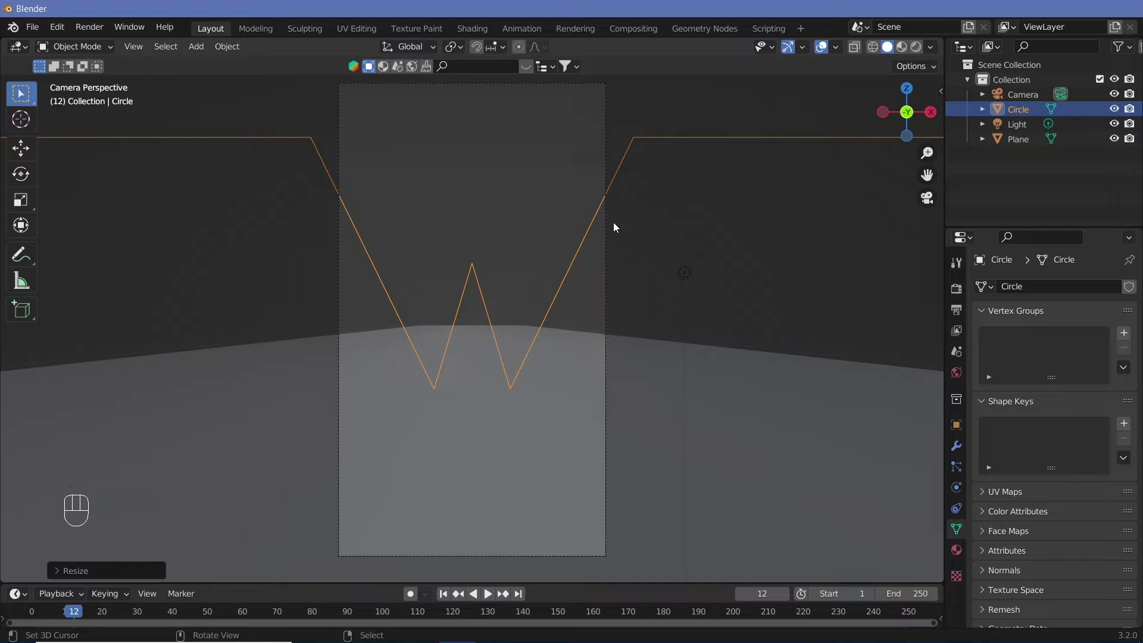
Select the zigzag Circle object and split the viewport for a geometry node editor.
left_click(605, 225)
right_click(605, 225)
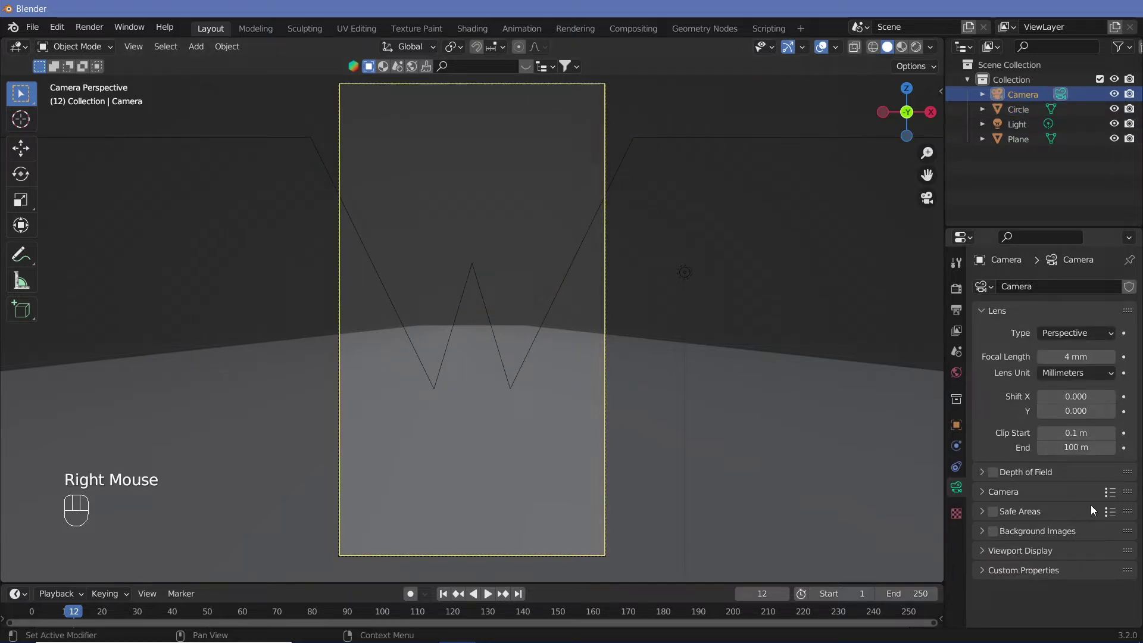
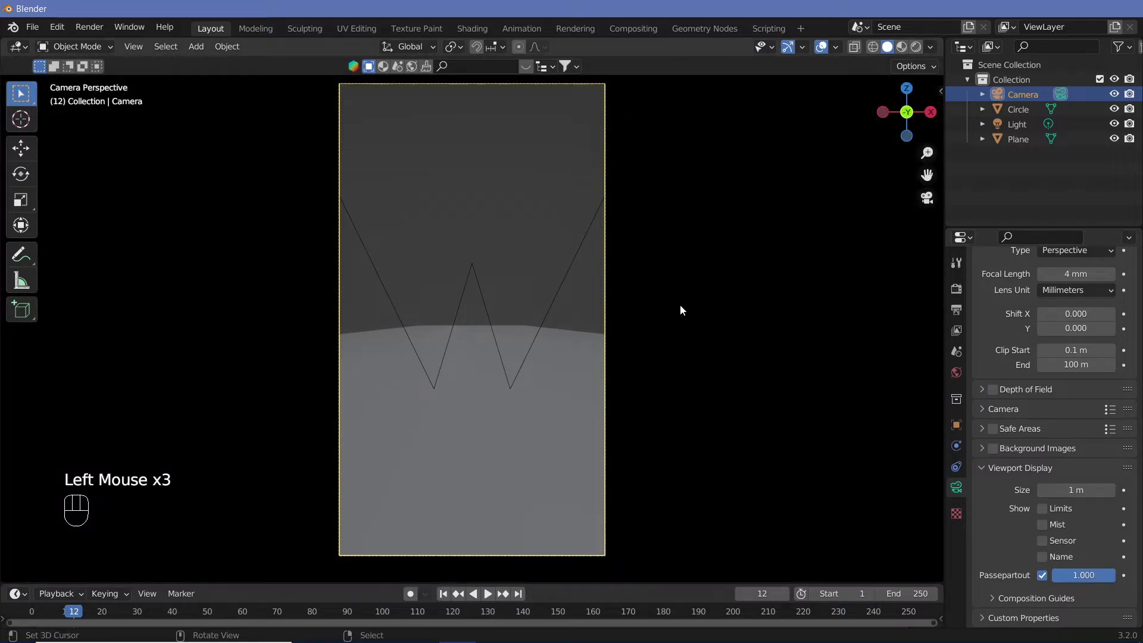
right_click(562, 280)
left_click_drag(562, 280, 480, 303)
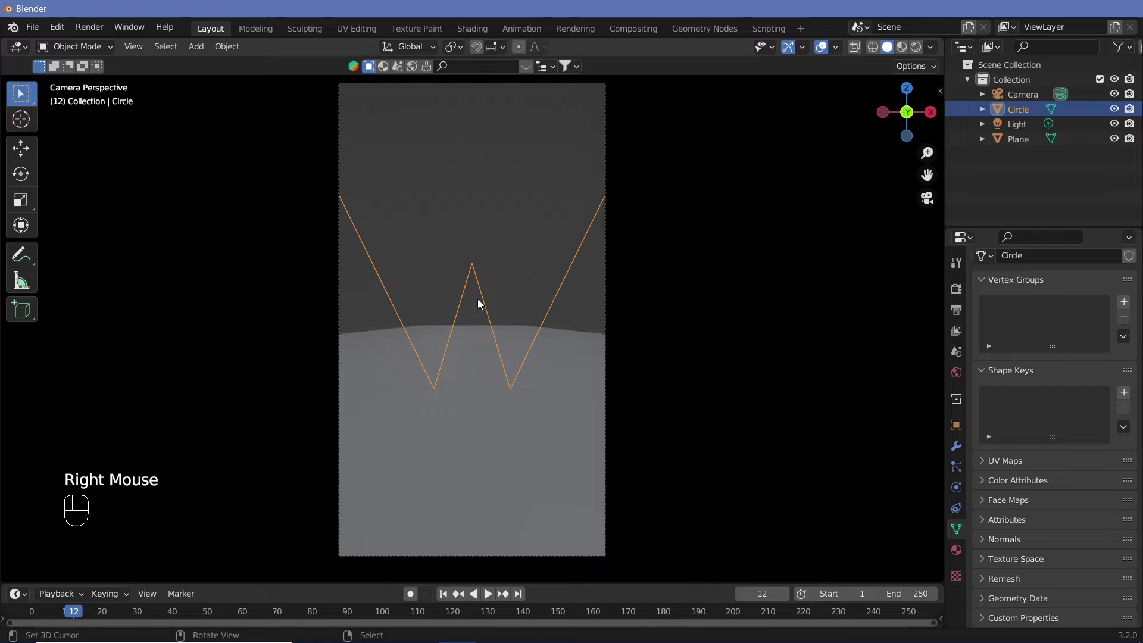
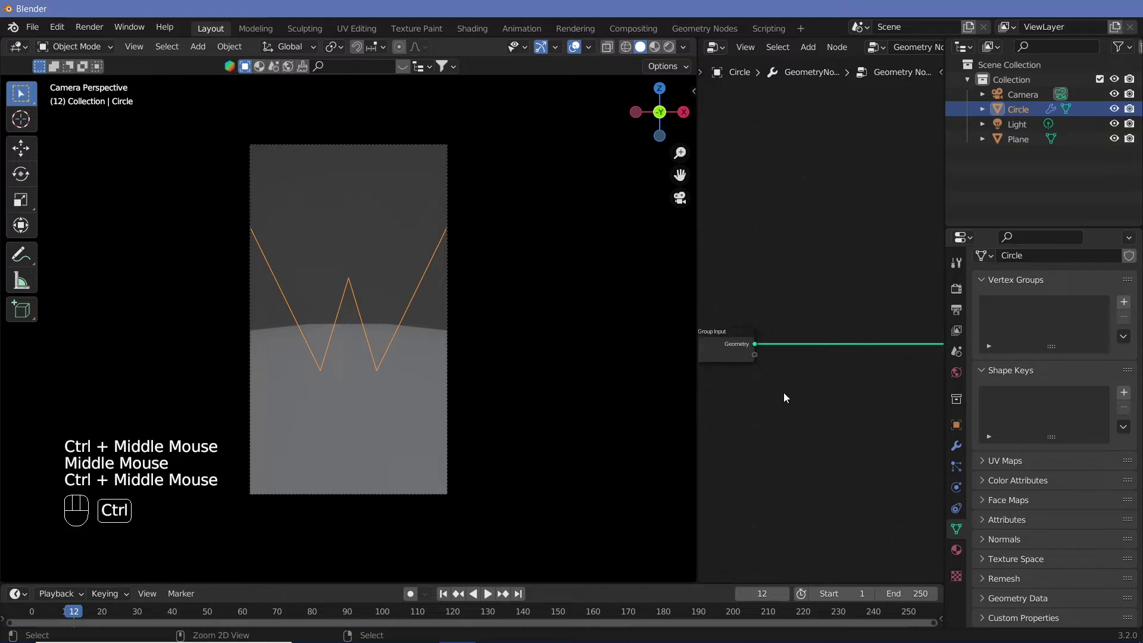
Add Mesh to Curve, Curve to Mesh and a Curve Circle profile of radius 0.05 m, resolution 5.
middle_click(794, 394)
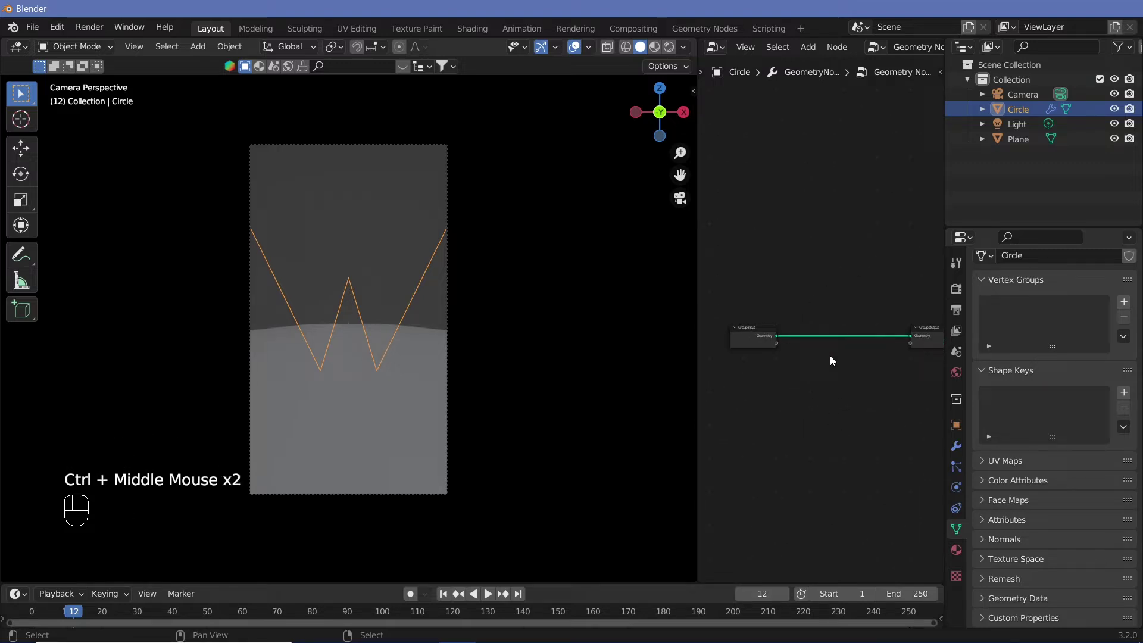
key("shift+a")
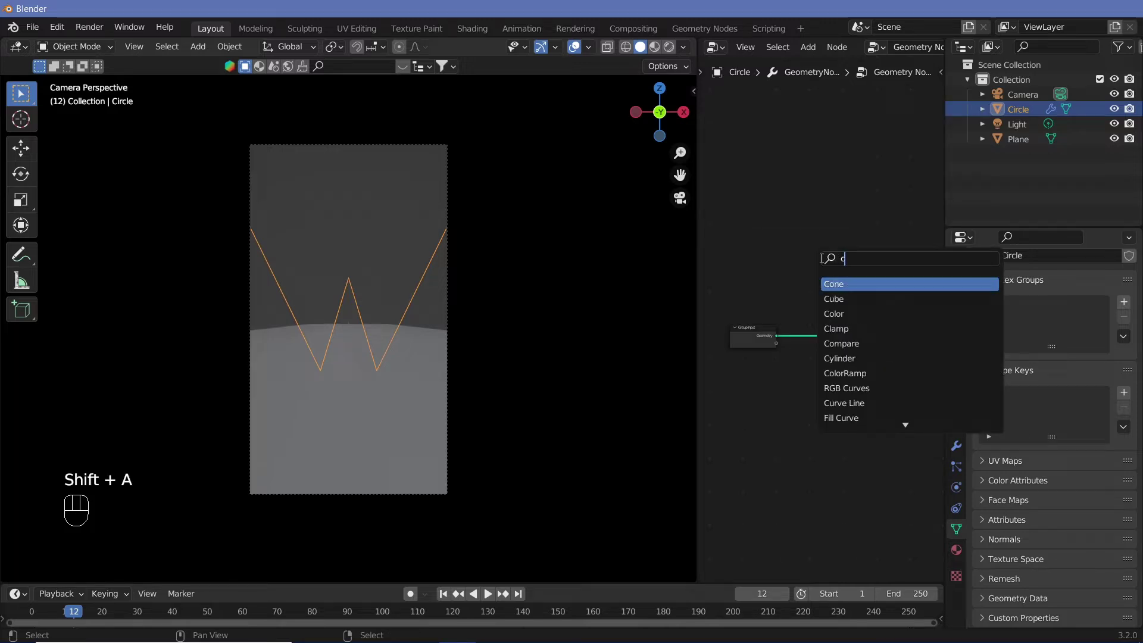
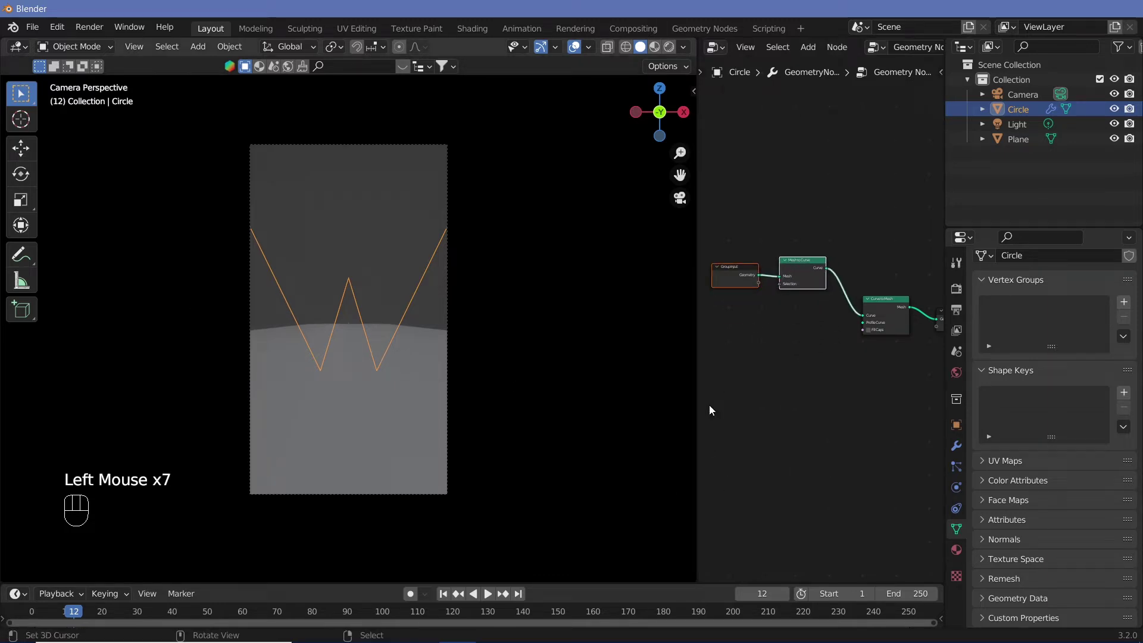
key("shift+a")
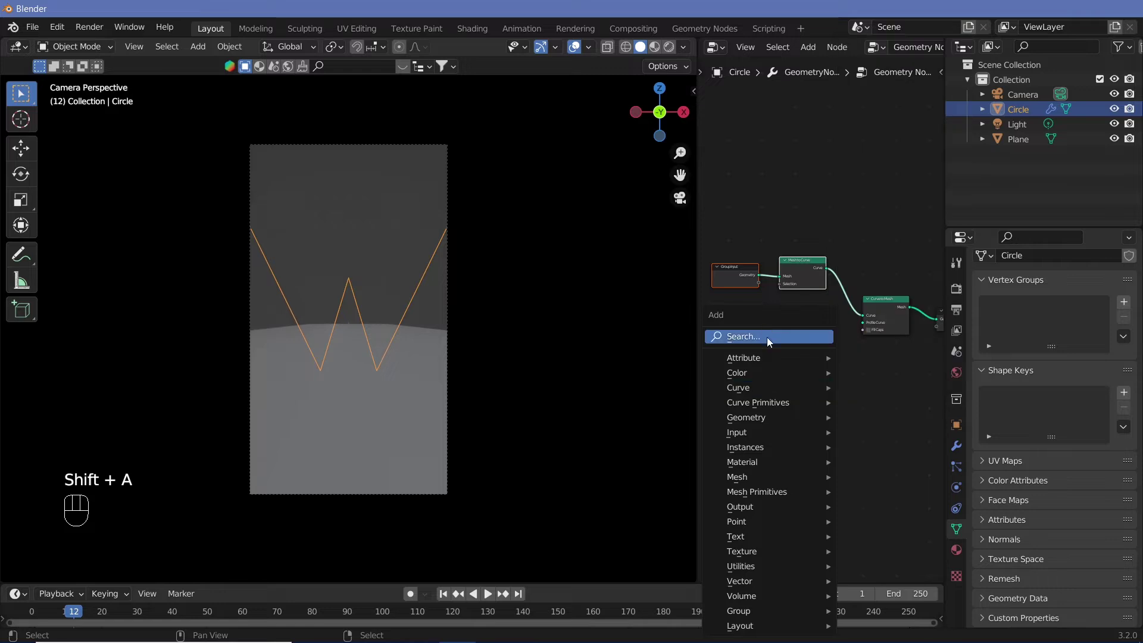
left_click(770, 340)
key("shift+a")
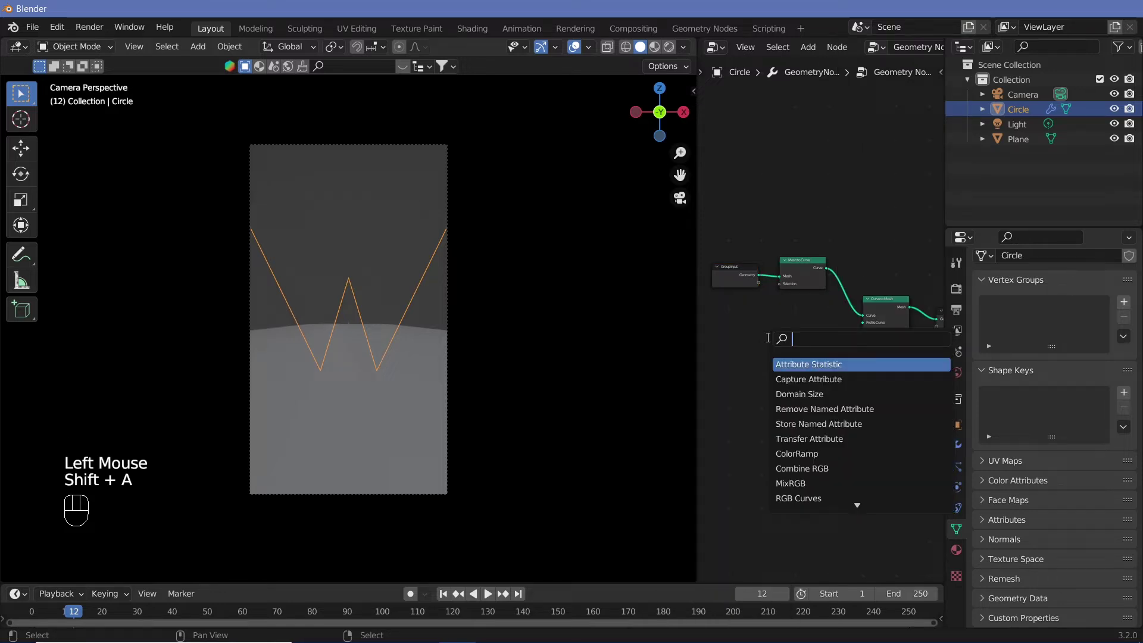
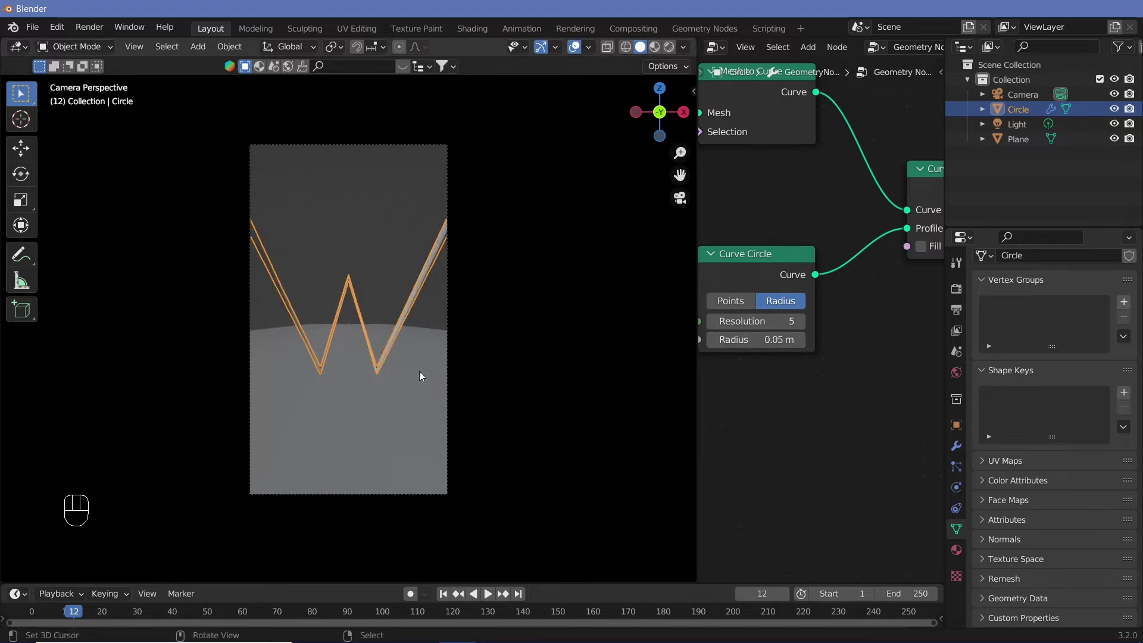
Orbit around the thin zigzag tube to inspect it, then return to camera view.
key("KP_0")
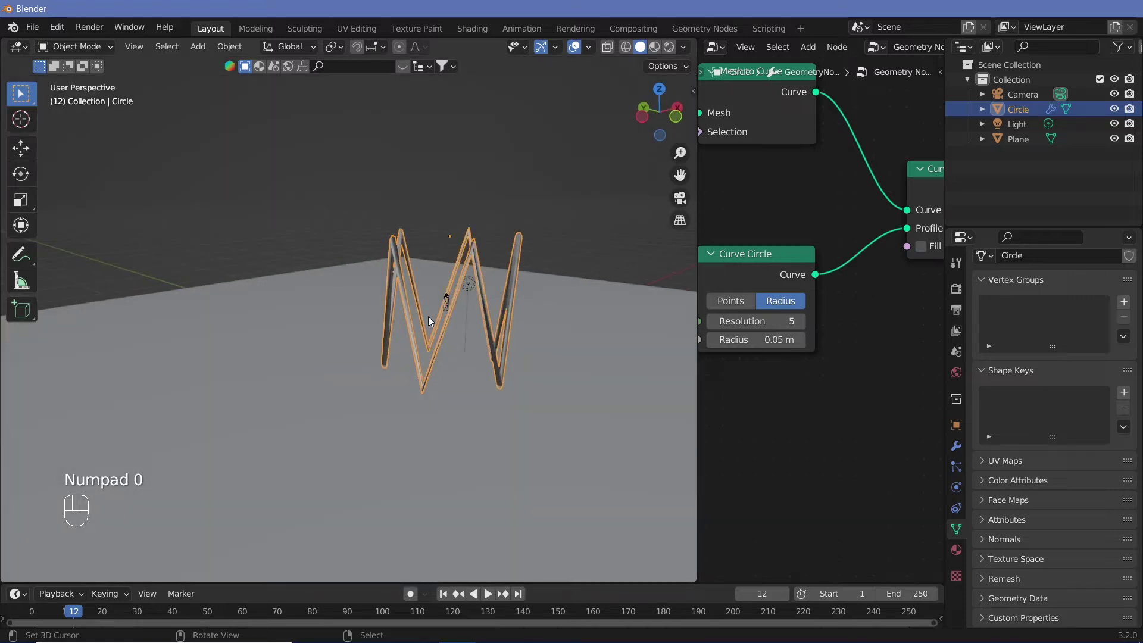
left_click_drag(426, 319, 399, 317)
left_click_drag(346, 259, 386, 250)
key("KP_0")
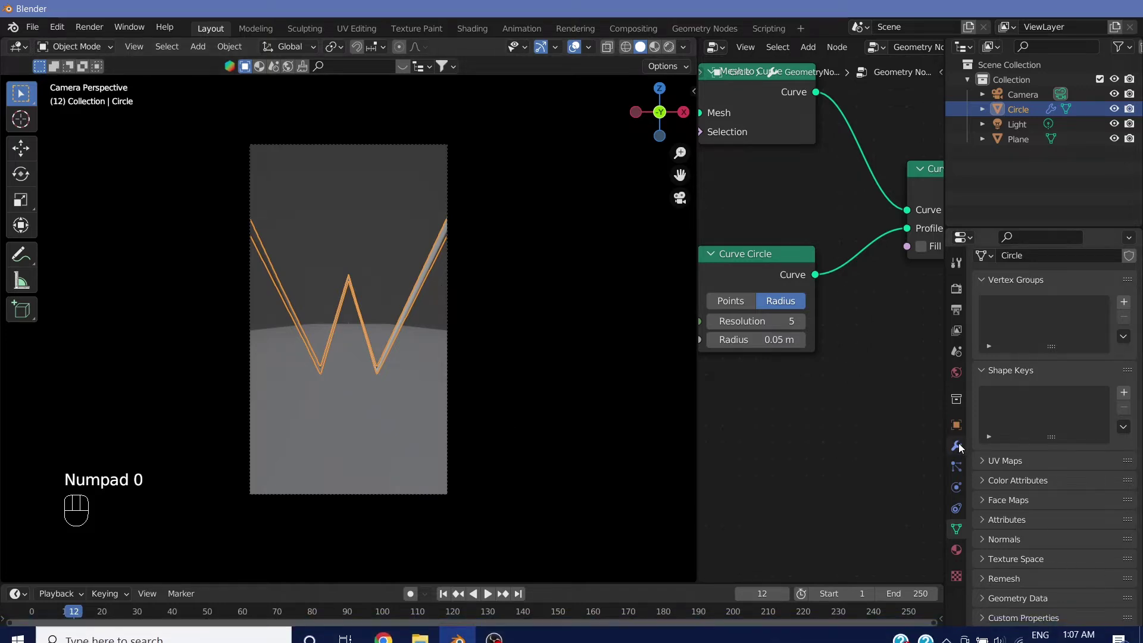
Add a Subdivision Surface modifier with viewport level 4 and render level 6.
left_click(962, 446)
left_click_drag(1040, 286, 355, 394)
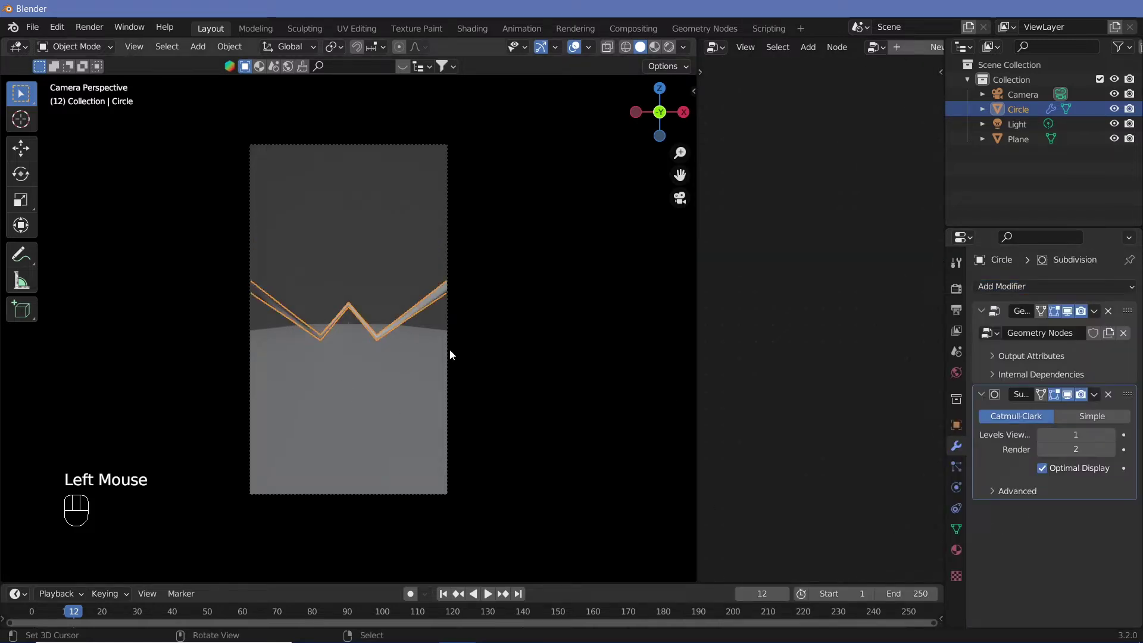
left_click(1109, 435)
double_click(1110, 435)
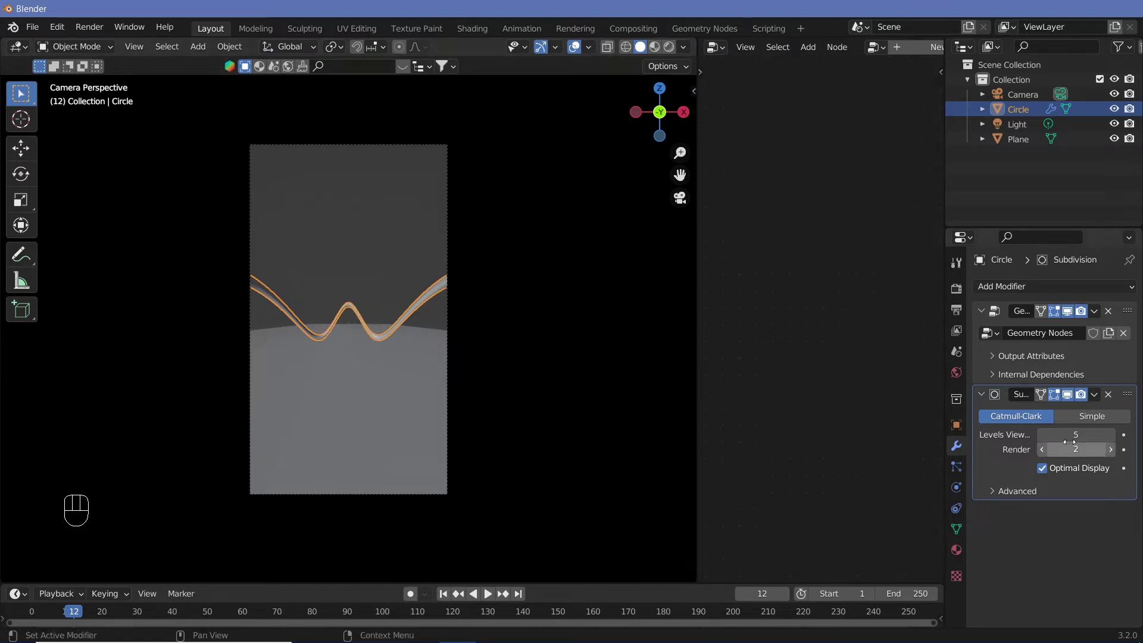
left_click_drag(1112, 443, 1115, 459)
left_click(1119, 456)
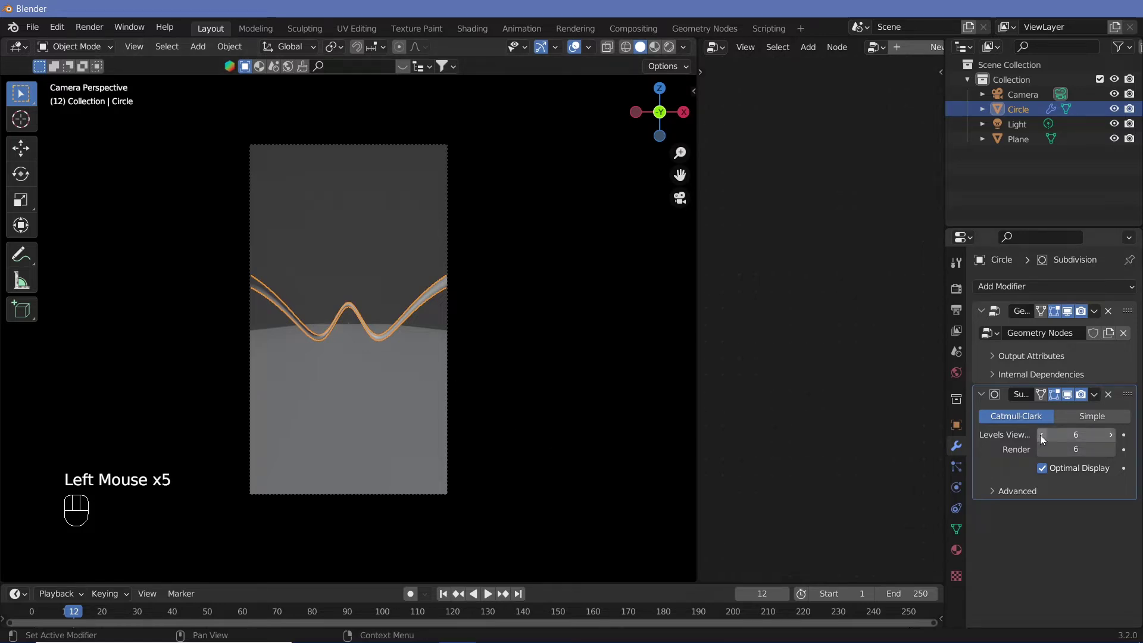
left_click(1044, 438)
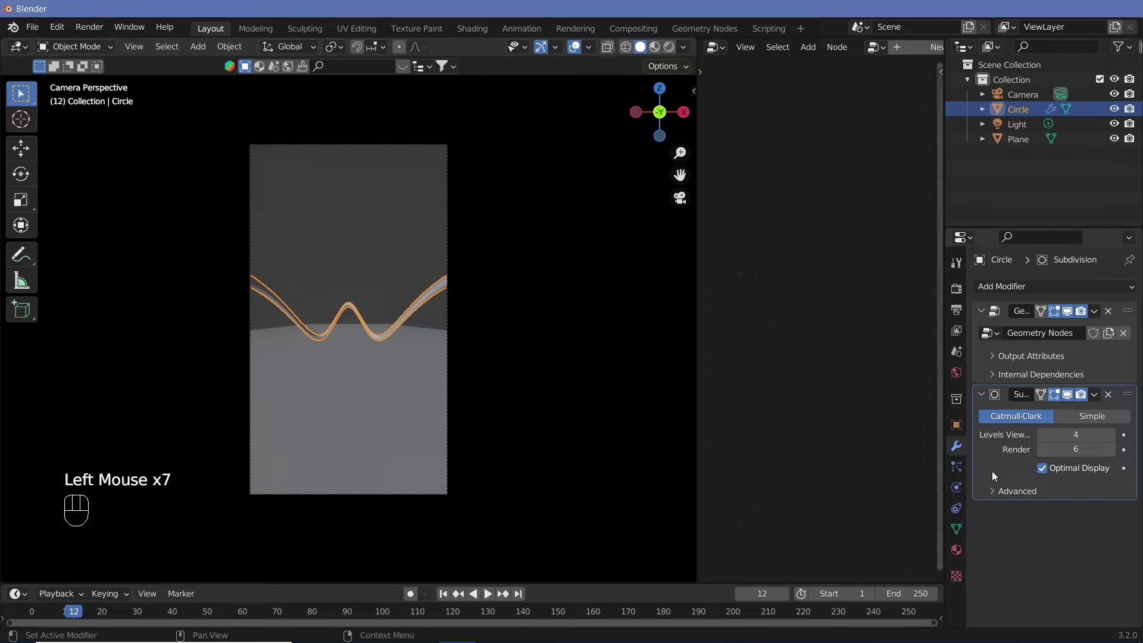
Orbit around the smoothed wavy tube to inspect it.
key("KP_0")
left_click_drag(496, 332, 477, 324)
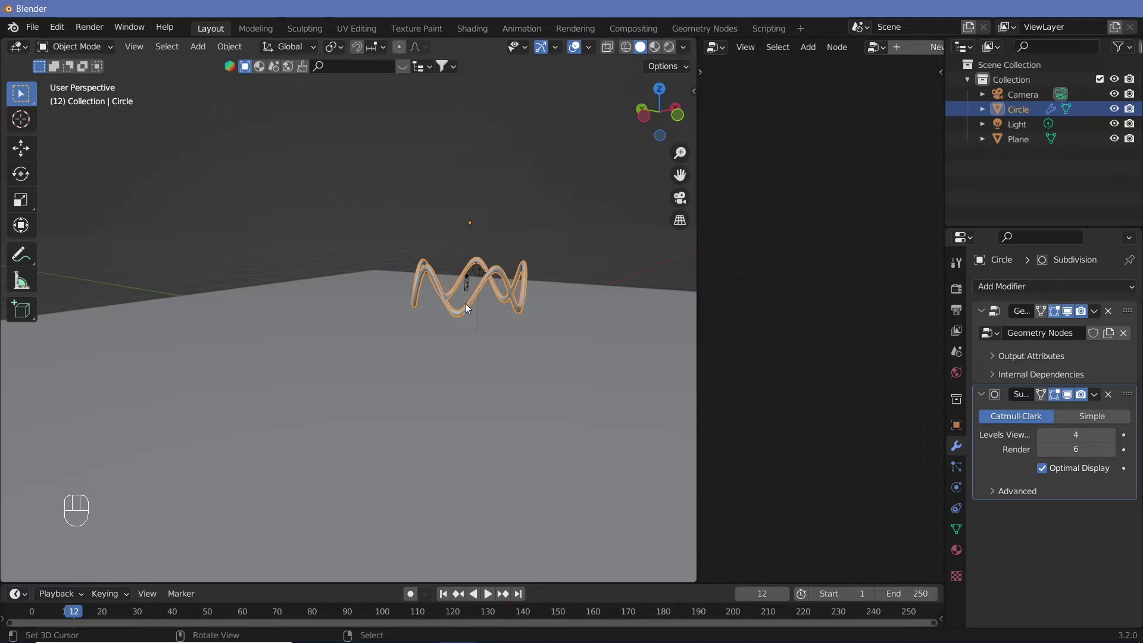
In Edit Mode, scale all the zigzag's points along Z twice to make the tube taller.
key("Tab")
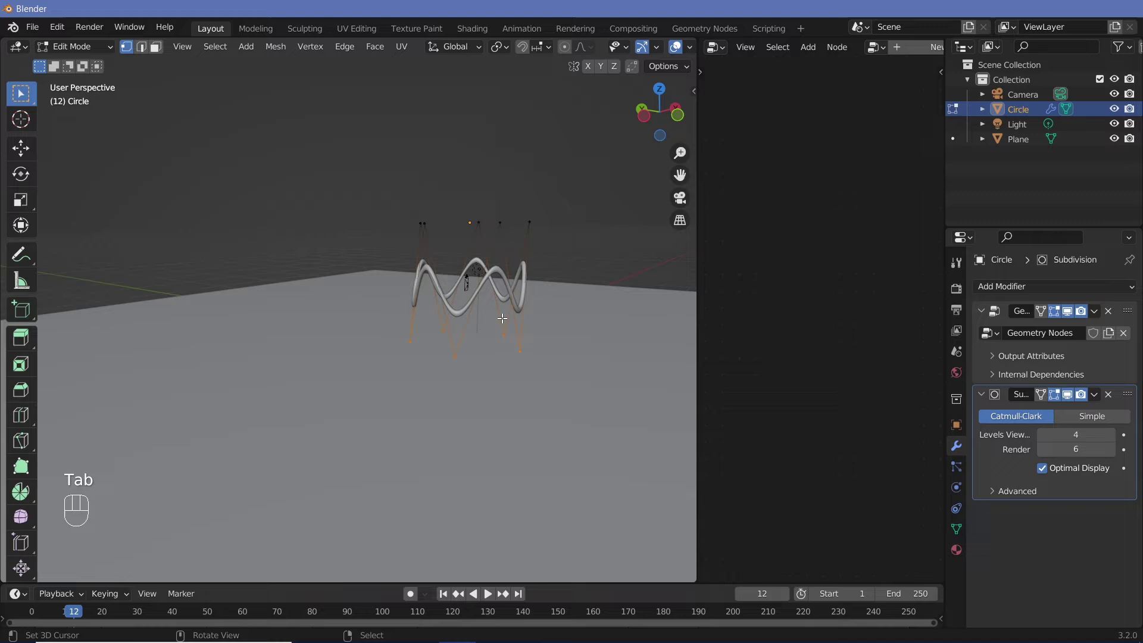
key("s")
key("z")
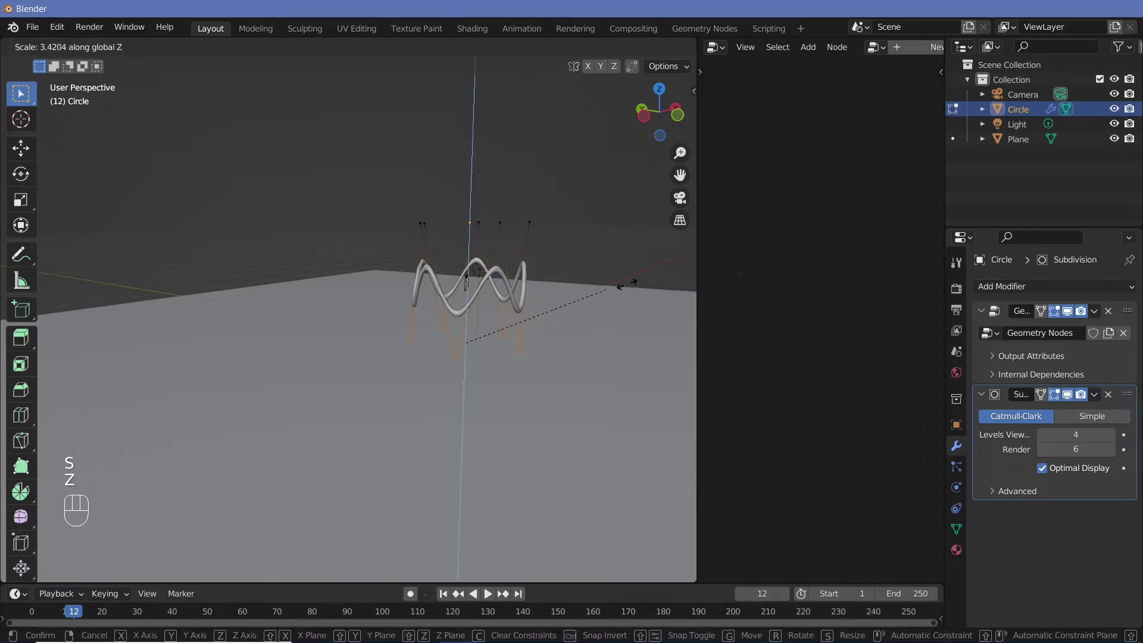
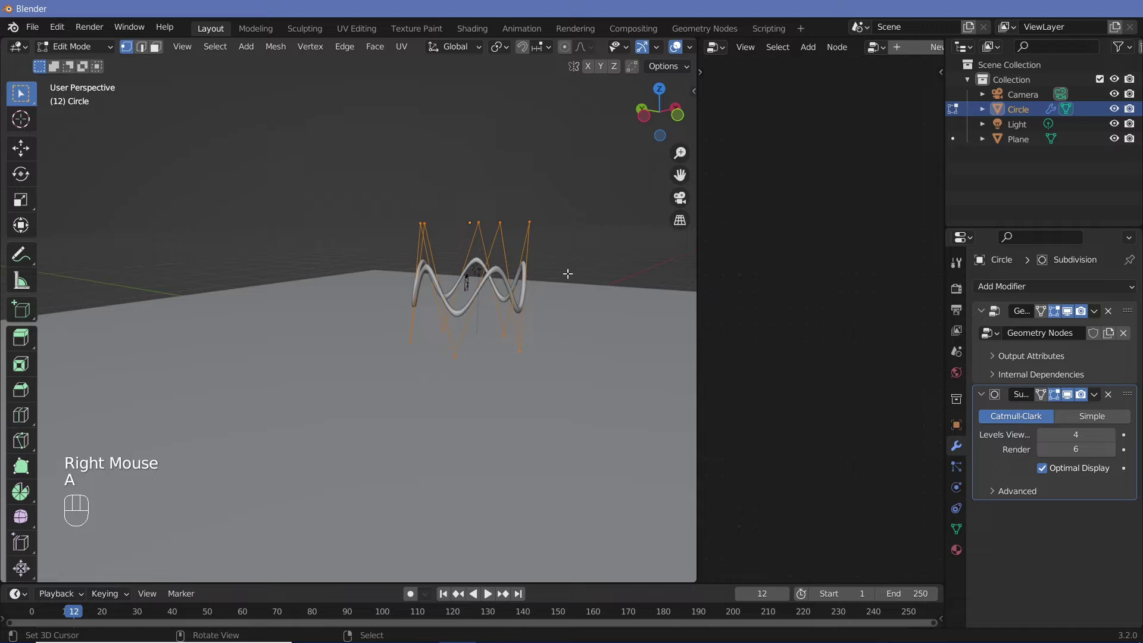
key("s")
key("z")
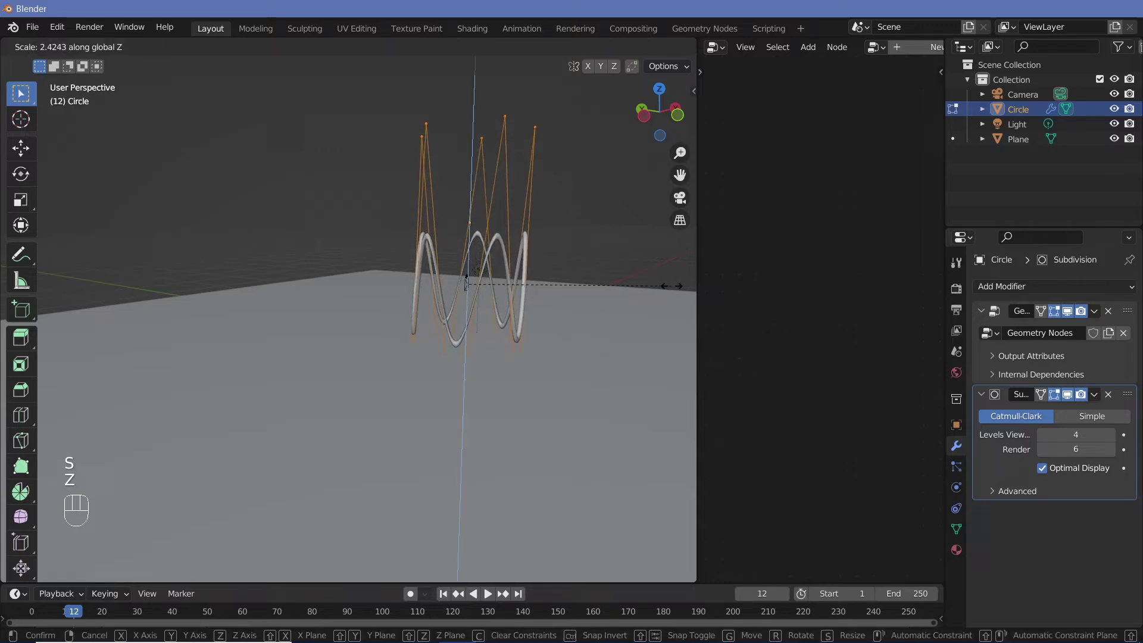
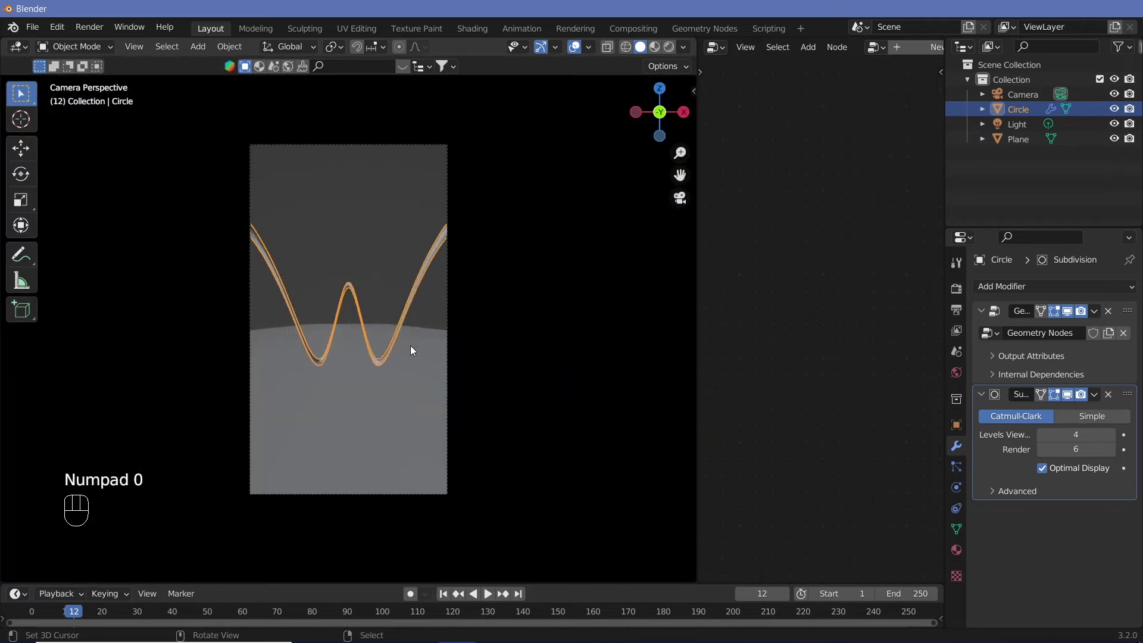
Back in Object Mode, select the camera and set the timeline to run from frame 1 to 300.
key("shift+space")
key("shift+space")
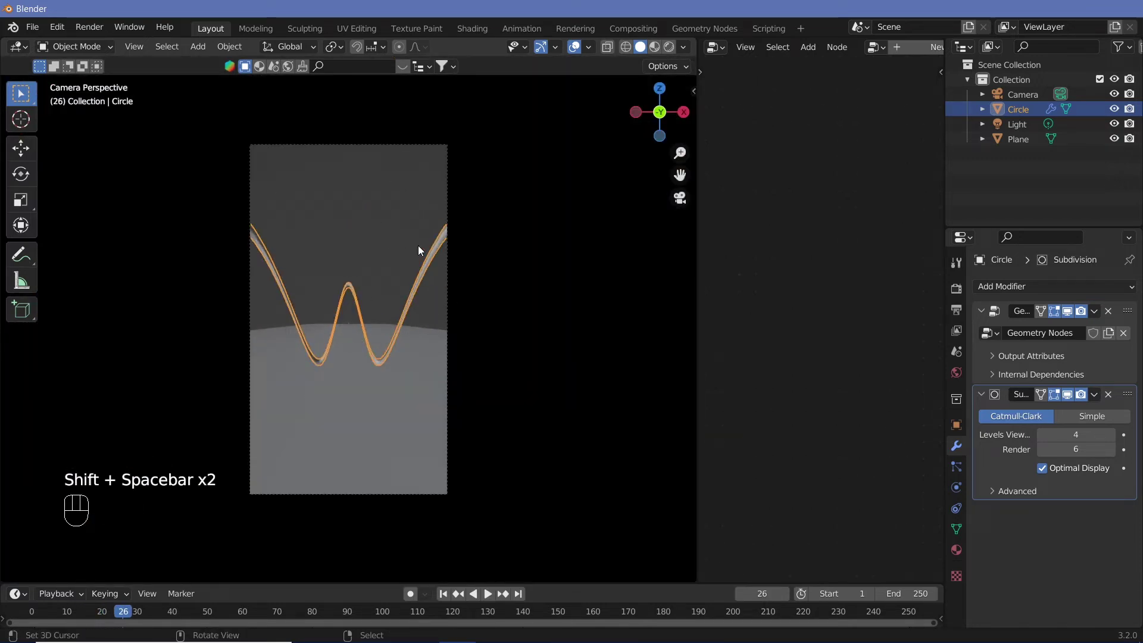
right_click(452, 201)
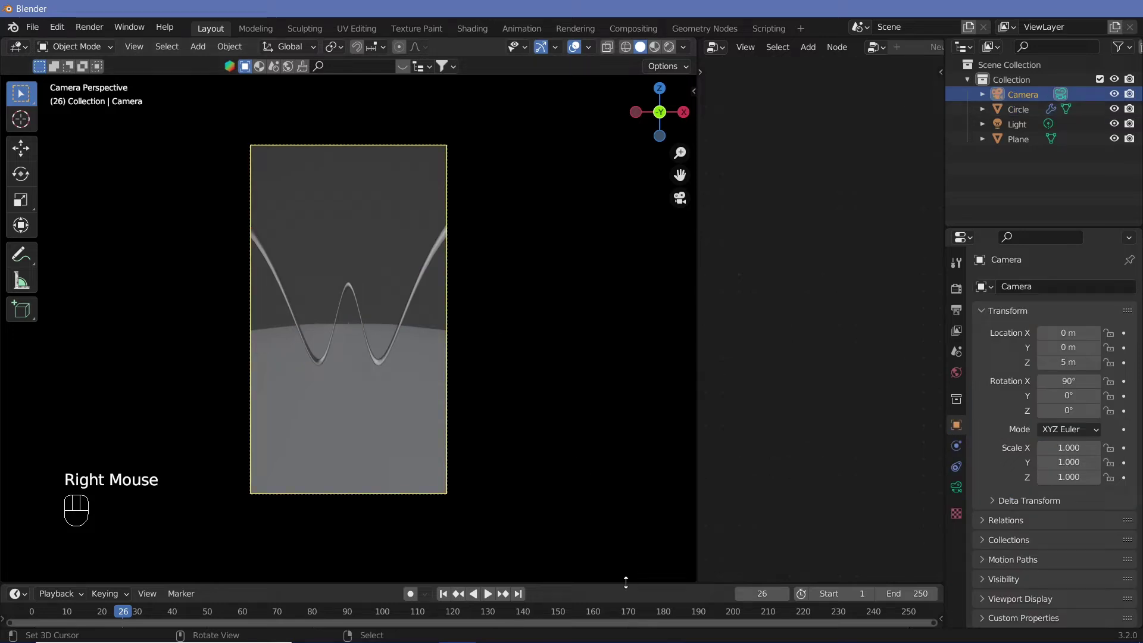
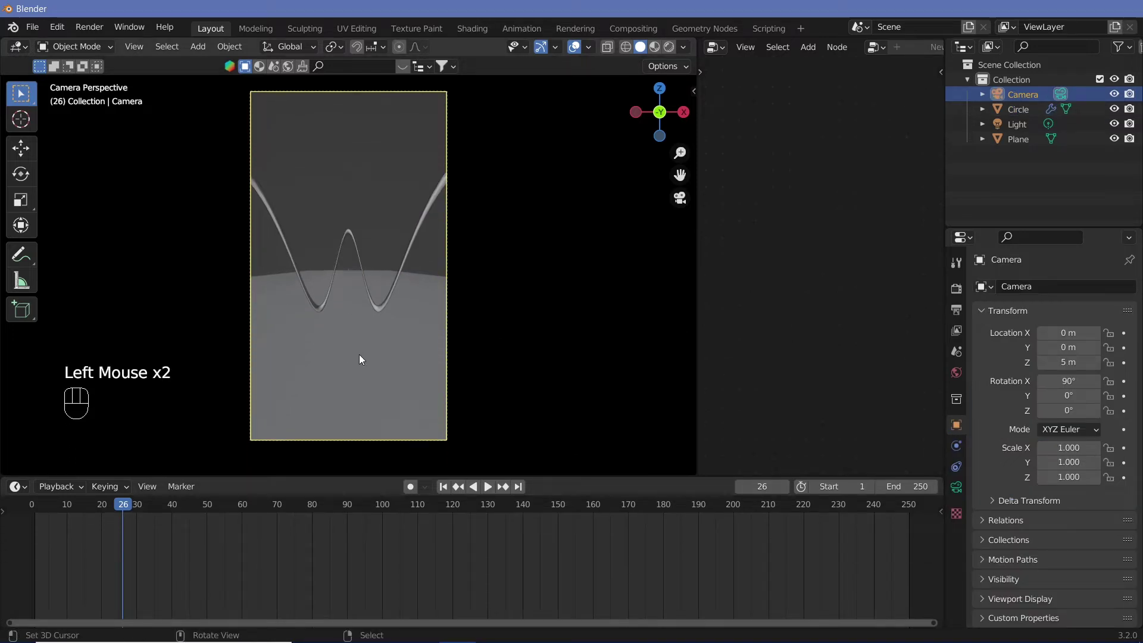
left_click(41, 509)
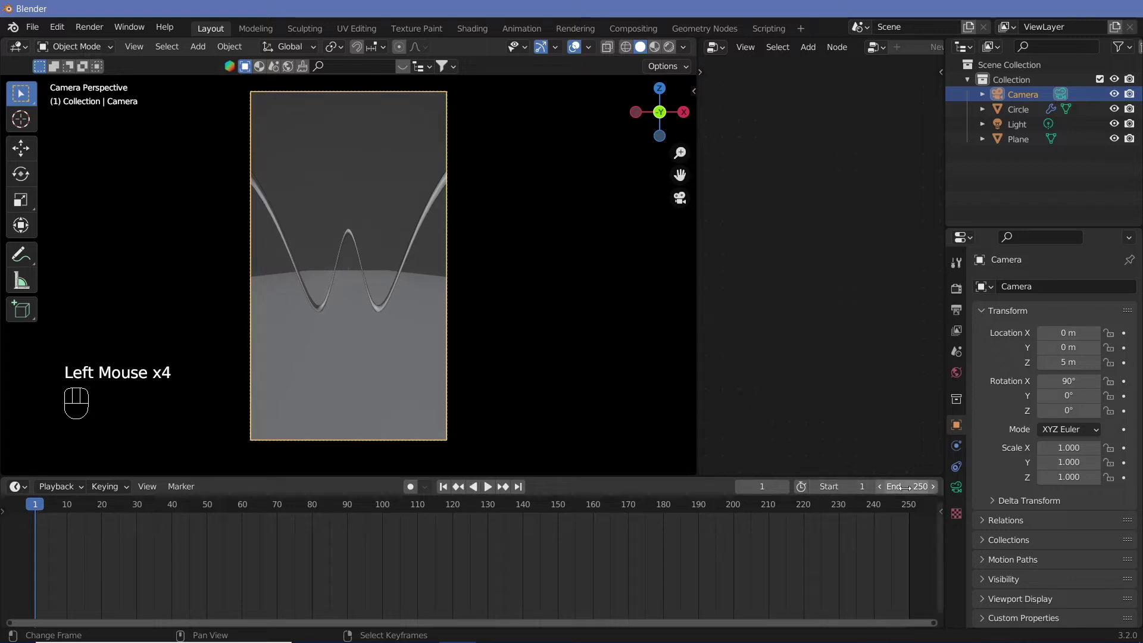
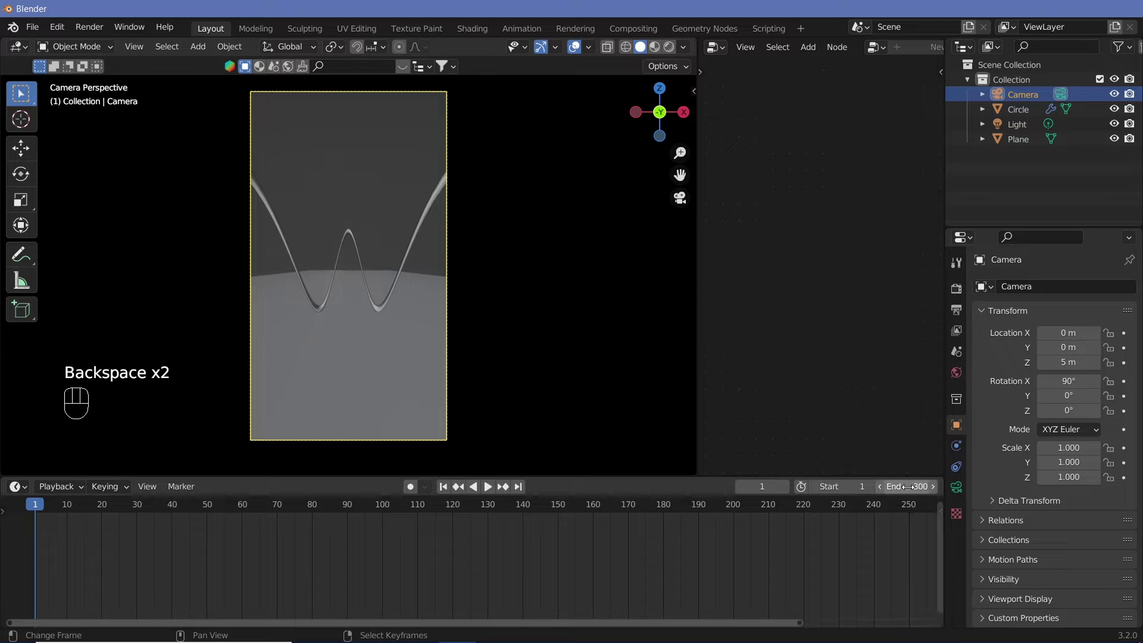
middle_click(859, 589)
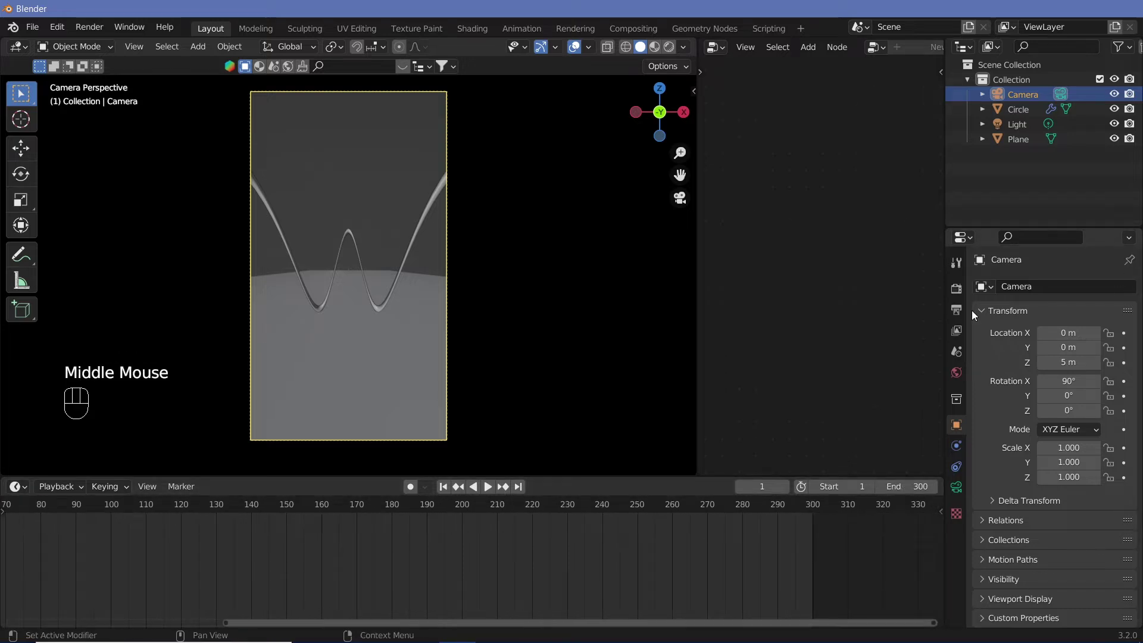
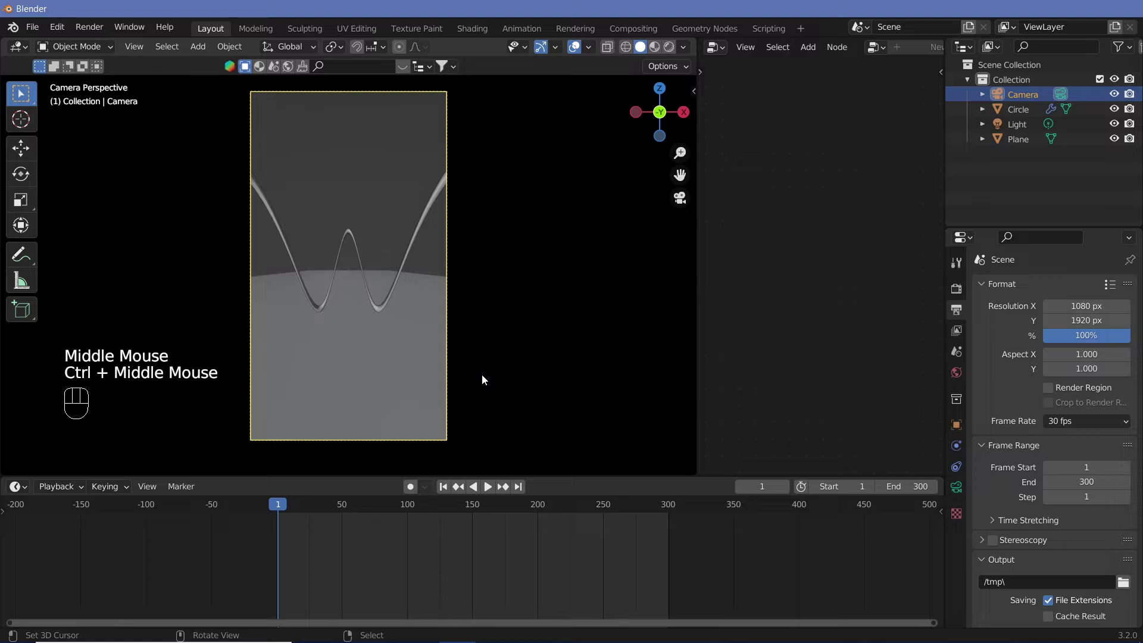
Keyframe the camera's starting rotation at frame 1 in the Object transform properties.
left_click(965, 433)
key("r")
right_click(383, 357)
key("i")
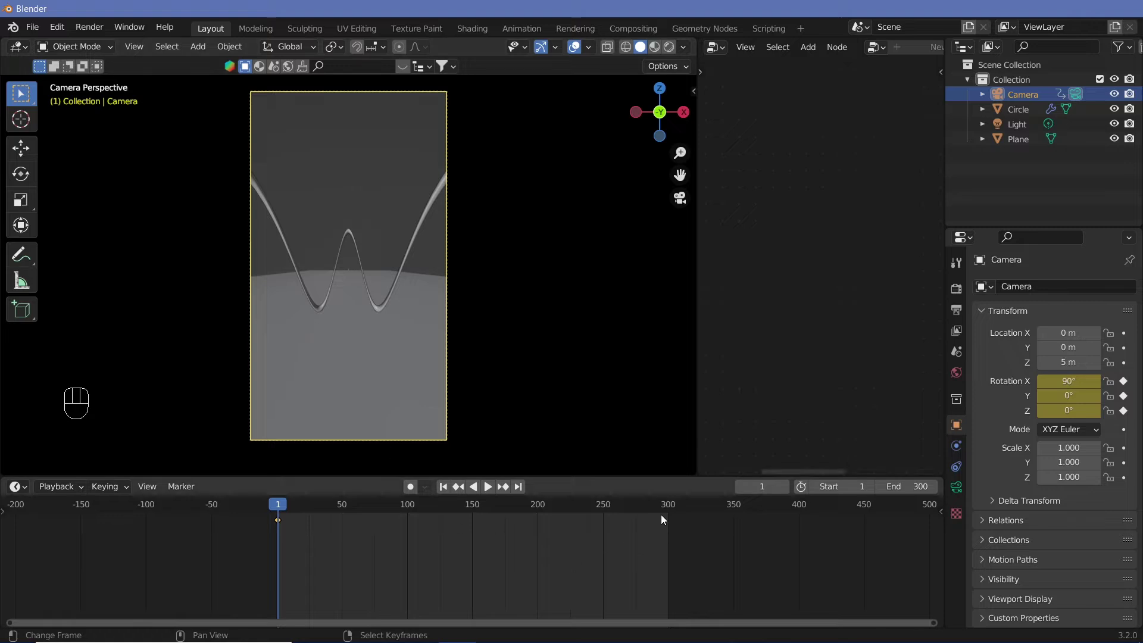
At frame 301 set the camera's Z rotation to 360°, keyframe it and play the spin back.
left_click(672, 514)
key("Right")
key("r")
key("z")
key("3")
key("6")
key("0")
key("Return")
key("i")
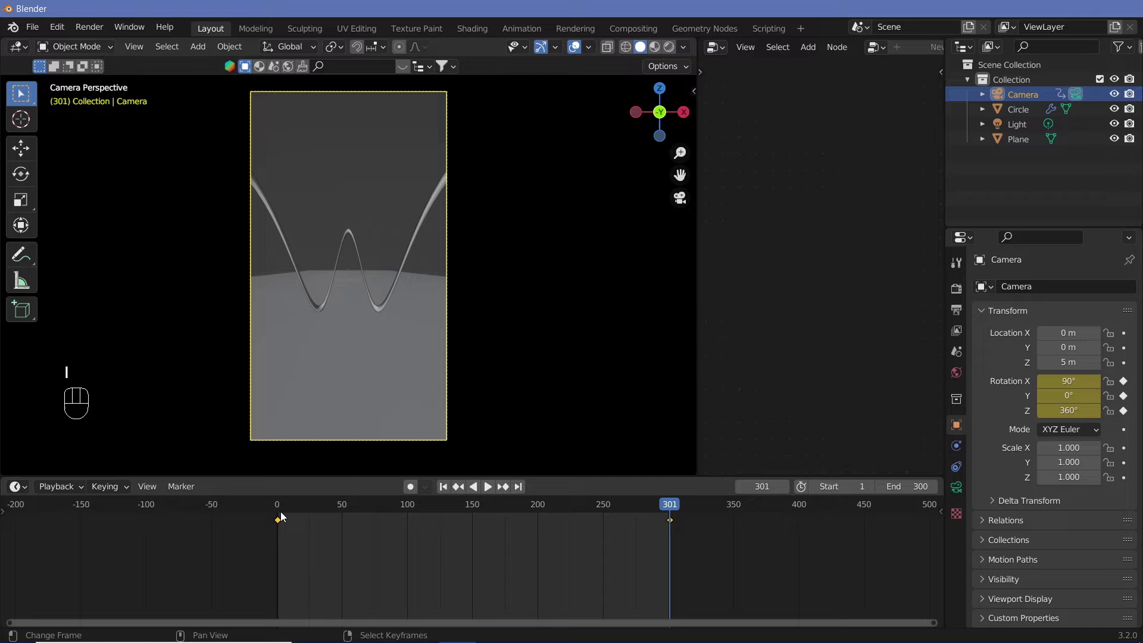
left_click(283, 512)
key("shift+space")
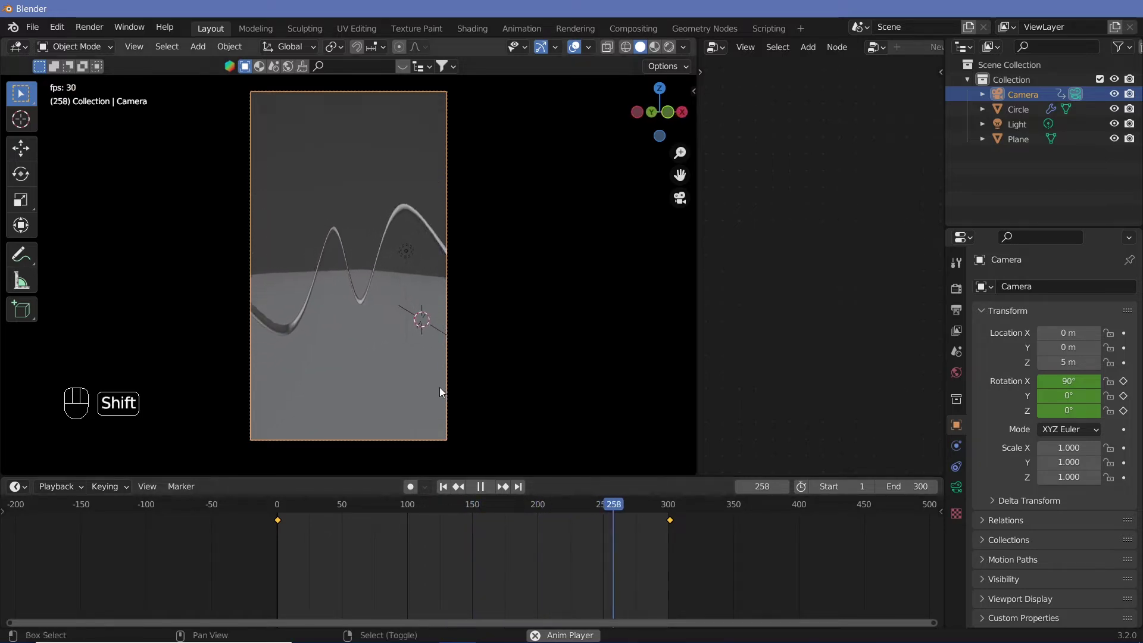
Stop playback, select the light, then replay the camera turn to check the tube's framing.
key("shift+space")
left_click(416, 256)
right_click(416, 256)
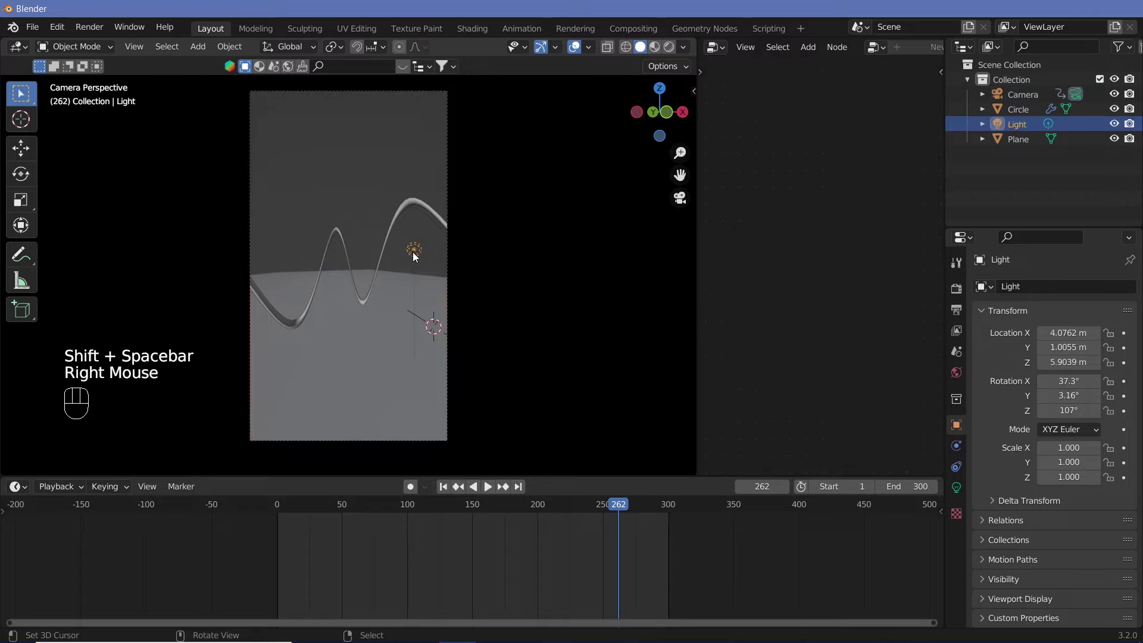
key("x")
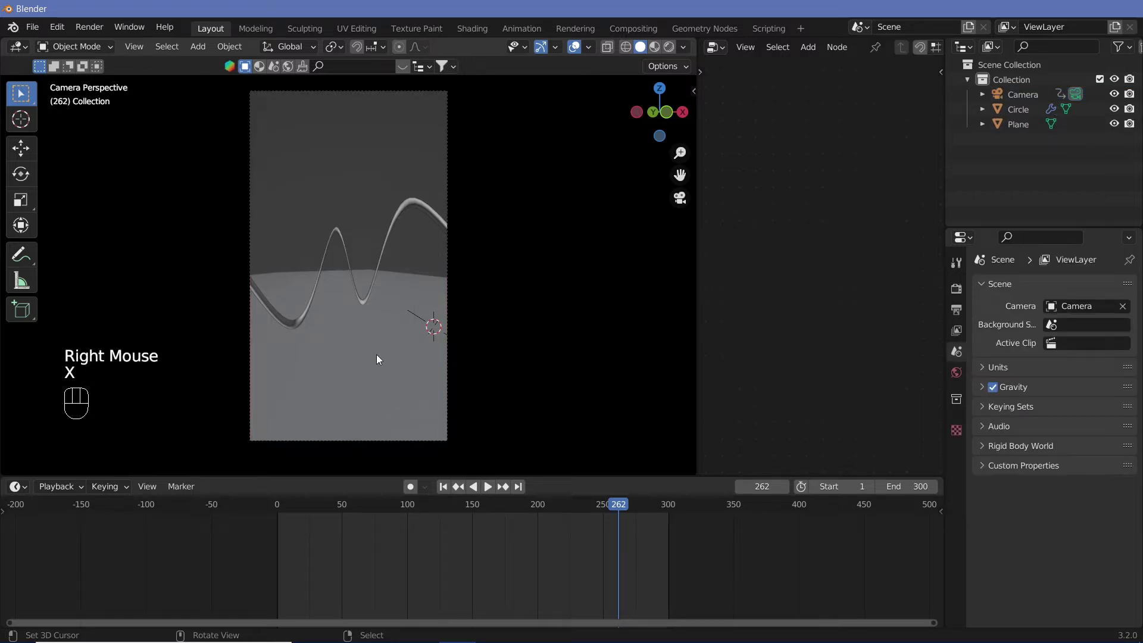
key("shift+s")
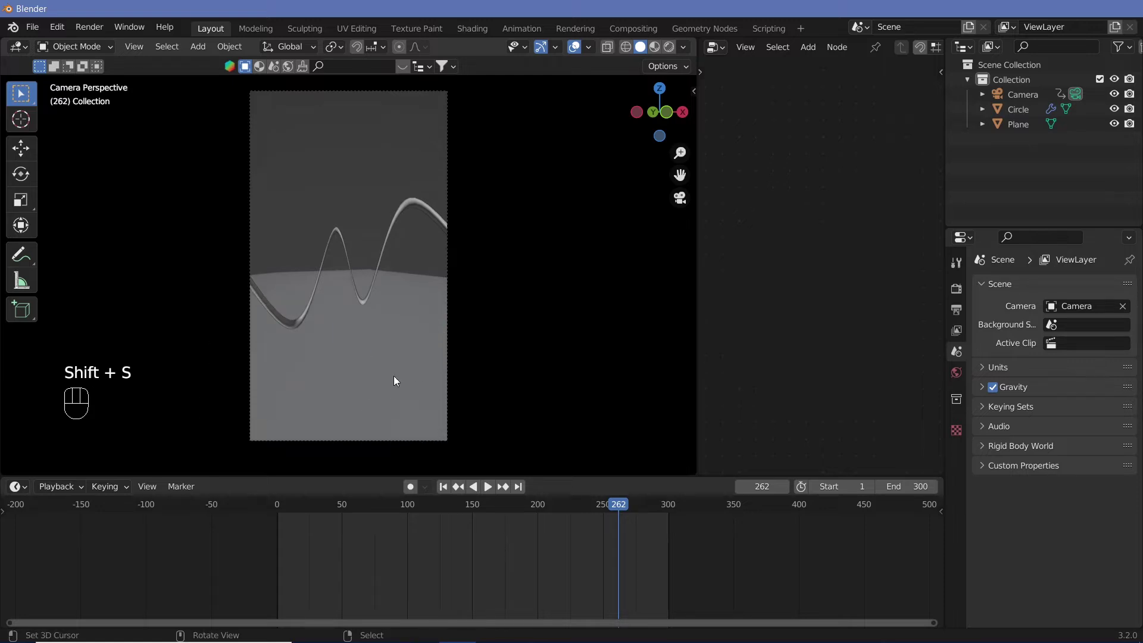
key("shift+space")
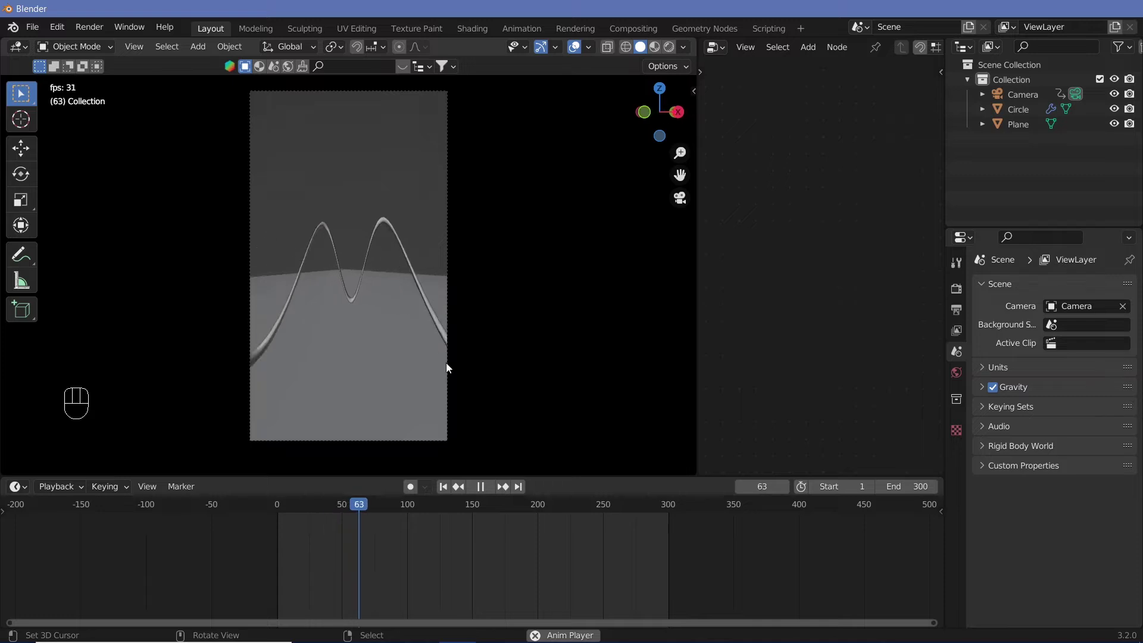
key("shift+space")
Select the camera so its rotation keyframes appear in the timeline for editing.
right_click(454, 326)
left_click(452, 326)
left_click(449, 244)
right_click(449, 244)
key("t")
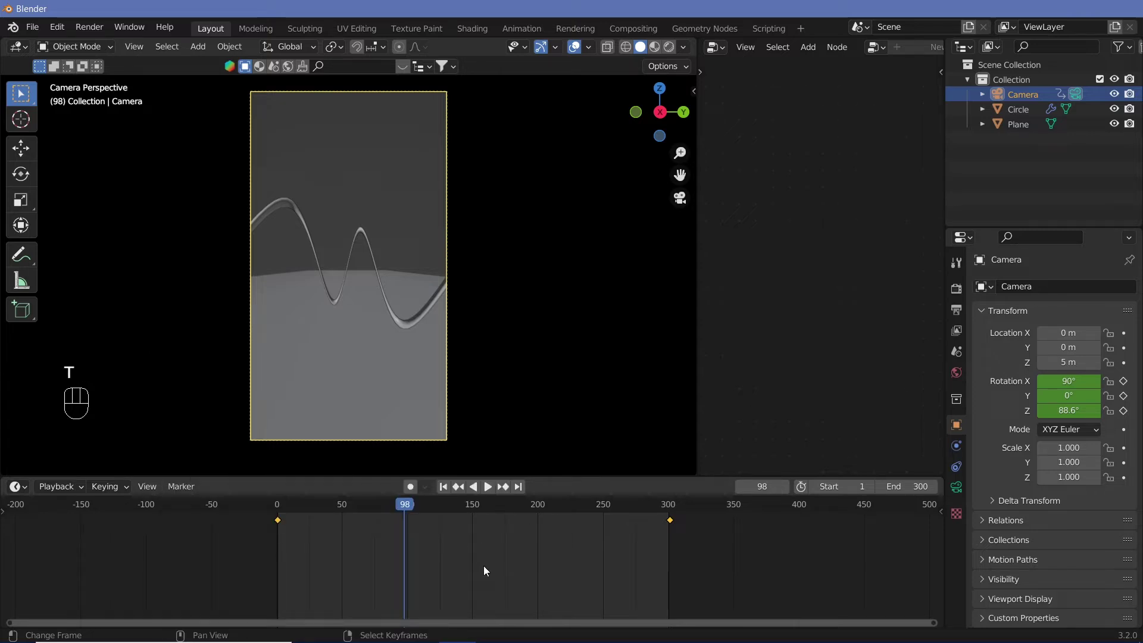
Set the camera rotation keyframes to Linear interpolation and play back to verify constant speed.
key("t")
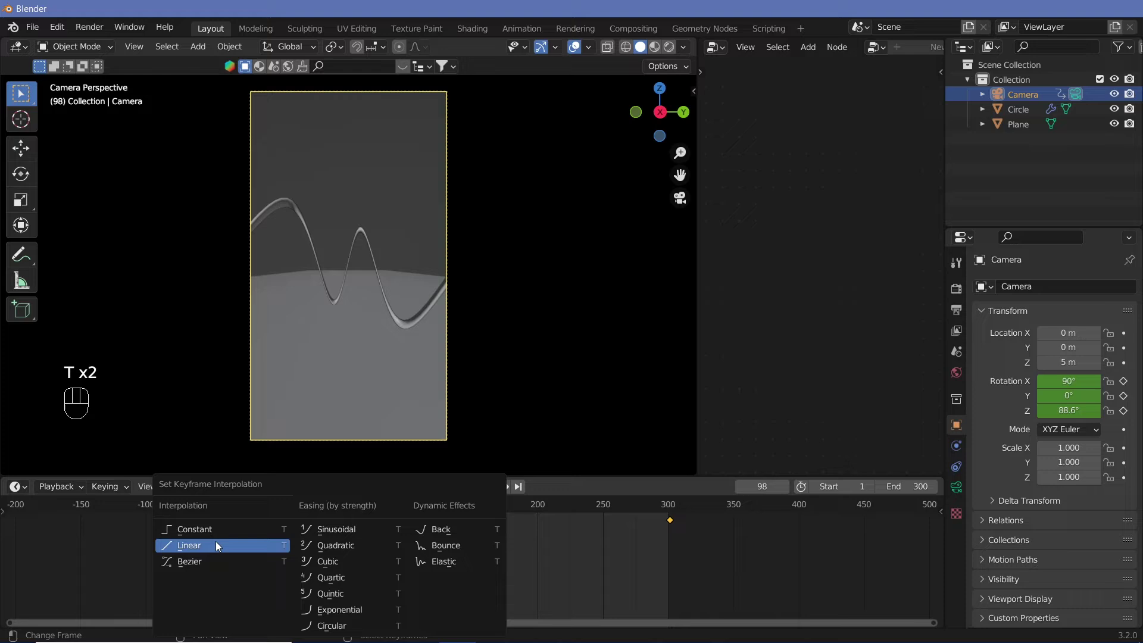
left_click_drag(305, 514, 280, 512)
key("shift+space")
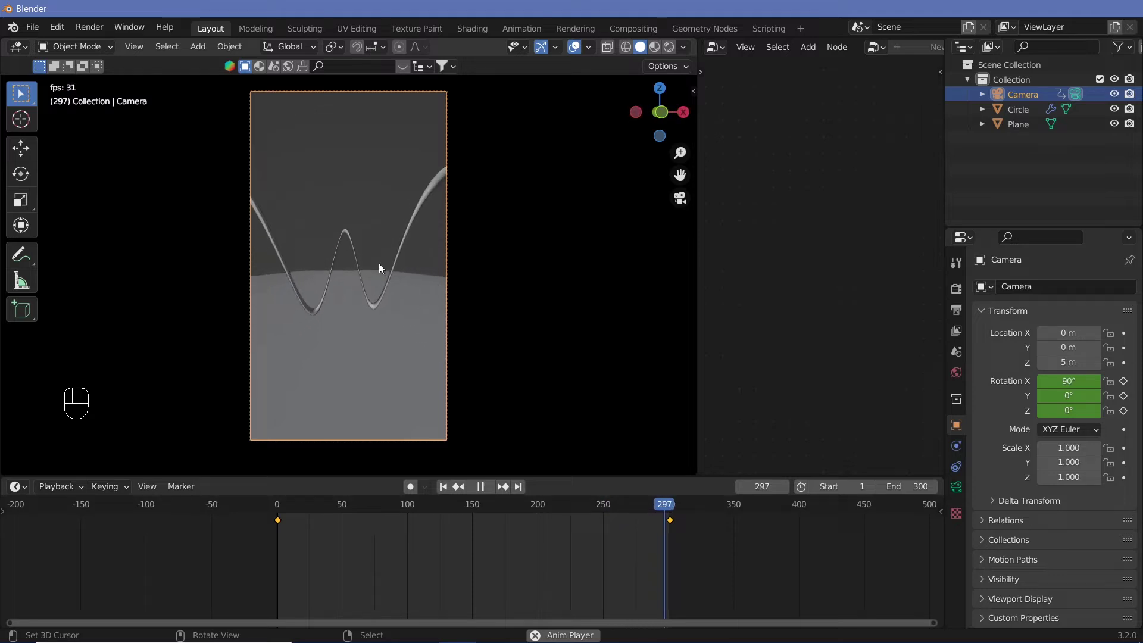
key("shift+space")
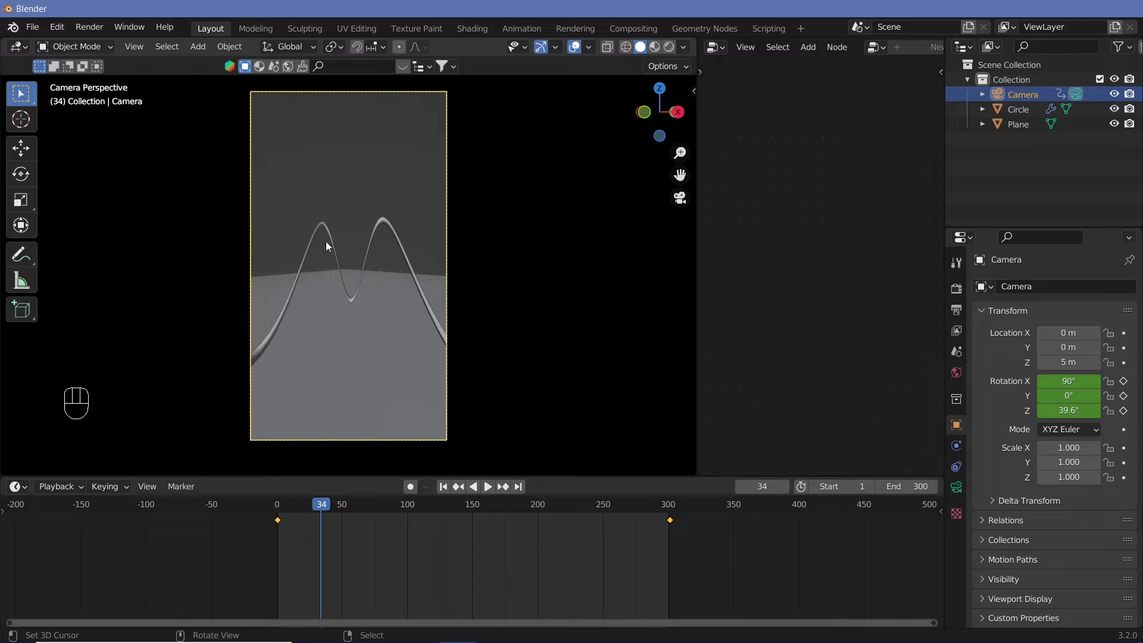
Select the floor plane and scale it up to about 900 so it reaches the horizon.
left_click(358, 361)
right_click(359, 361)
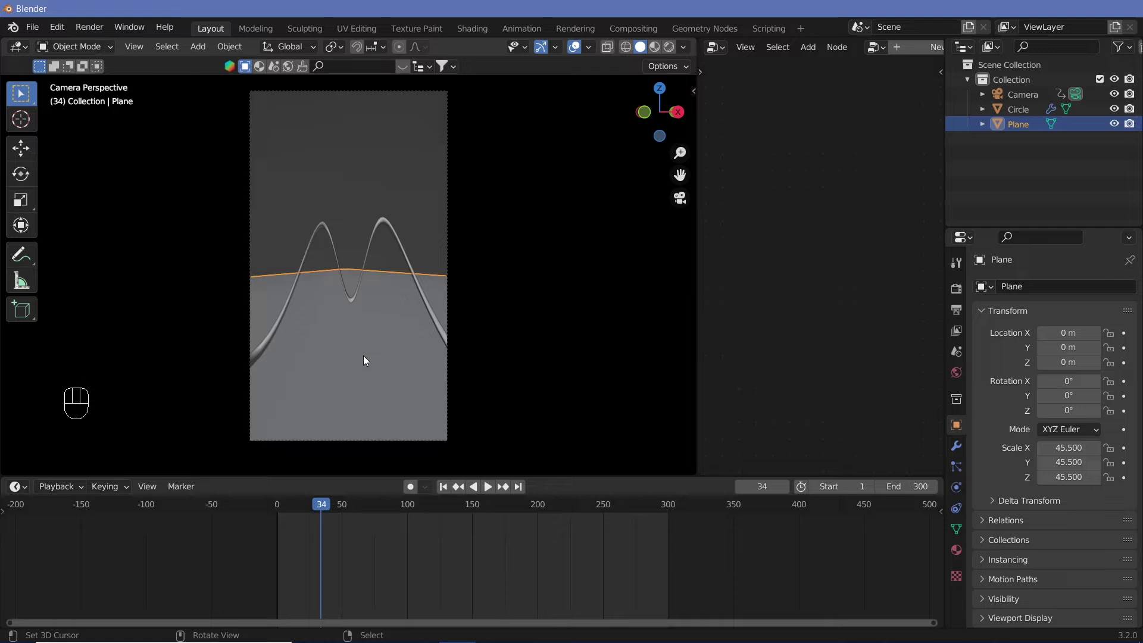
key("s")
left_click_drag(302, 299, 297, 278)
key("KP_0")
left_click_drag(357, 272, 368, 453)
middle_click(426, 364)
key("s")
left_click(607, 433)
key("KP_0")
Play the animation to check the enlarged floor, then select the original zigzag tube.
key("shift+space")
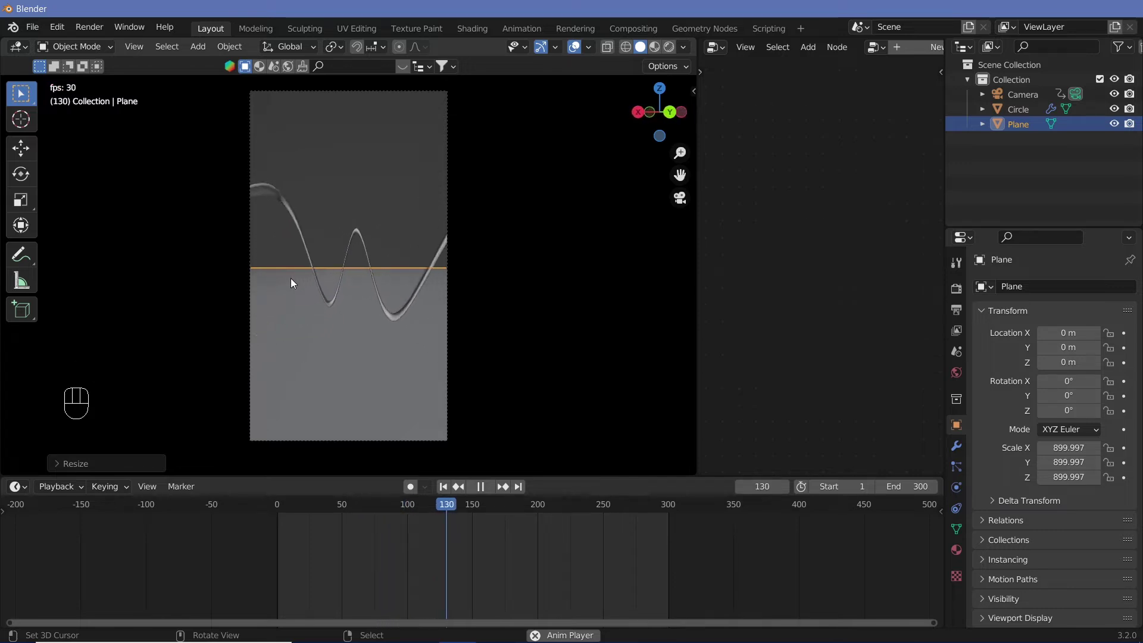
key("shift+space")
key("shift+space")
key("shift+space")
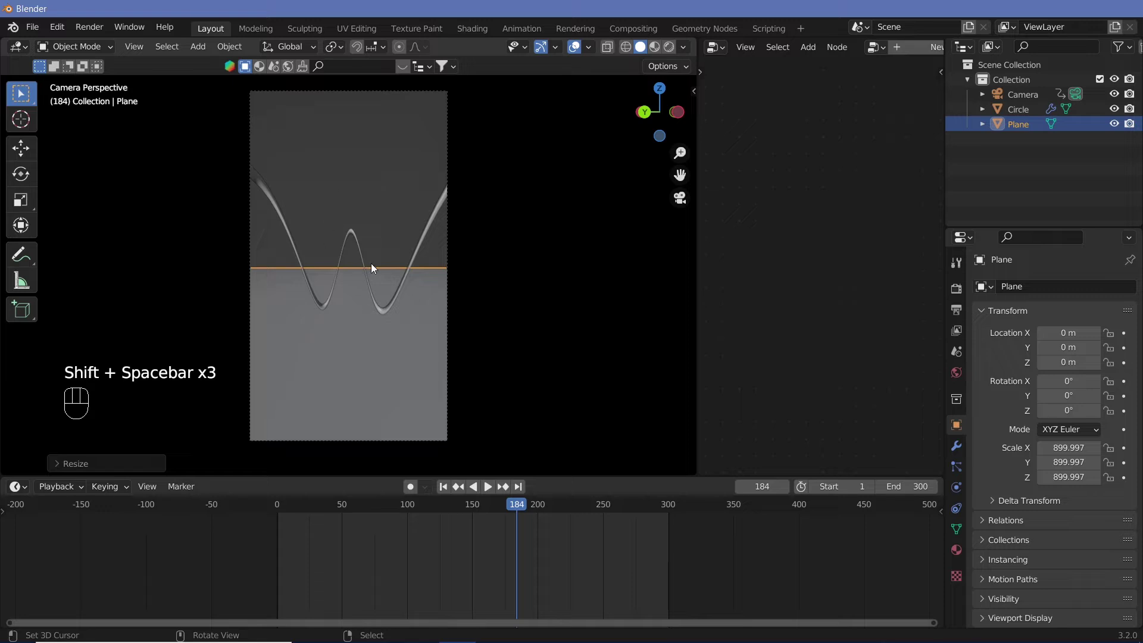
left_click(352, 236)
right_click(352, 236)
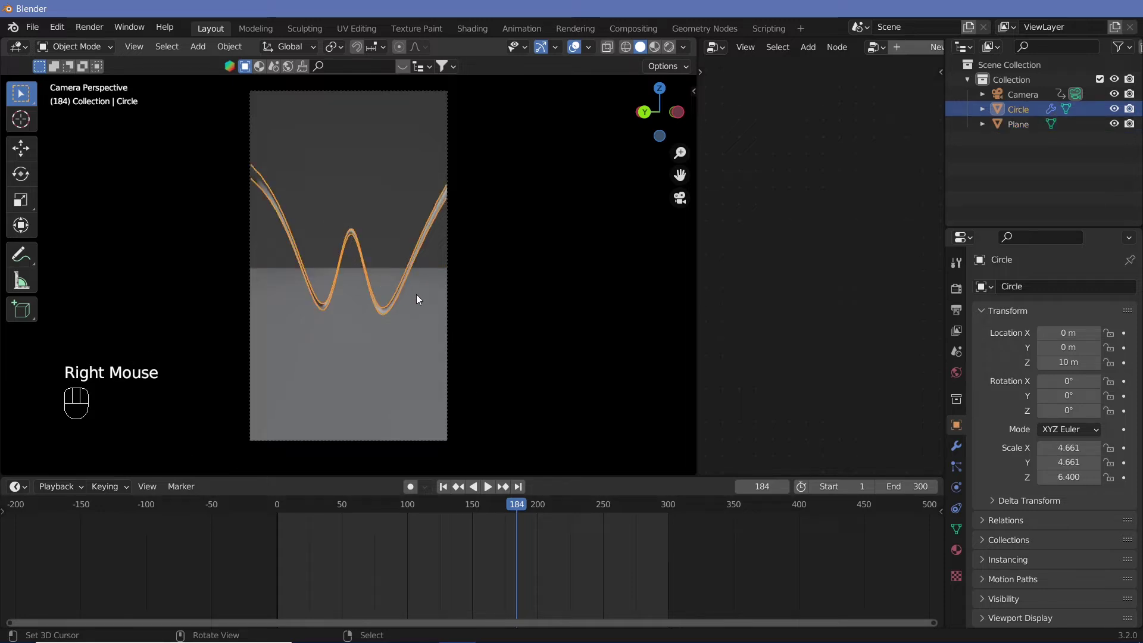
Duplicate the zigzag tube as Circle.001 and move it 3 m up along Z to 13 m.
key("KP_0")
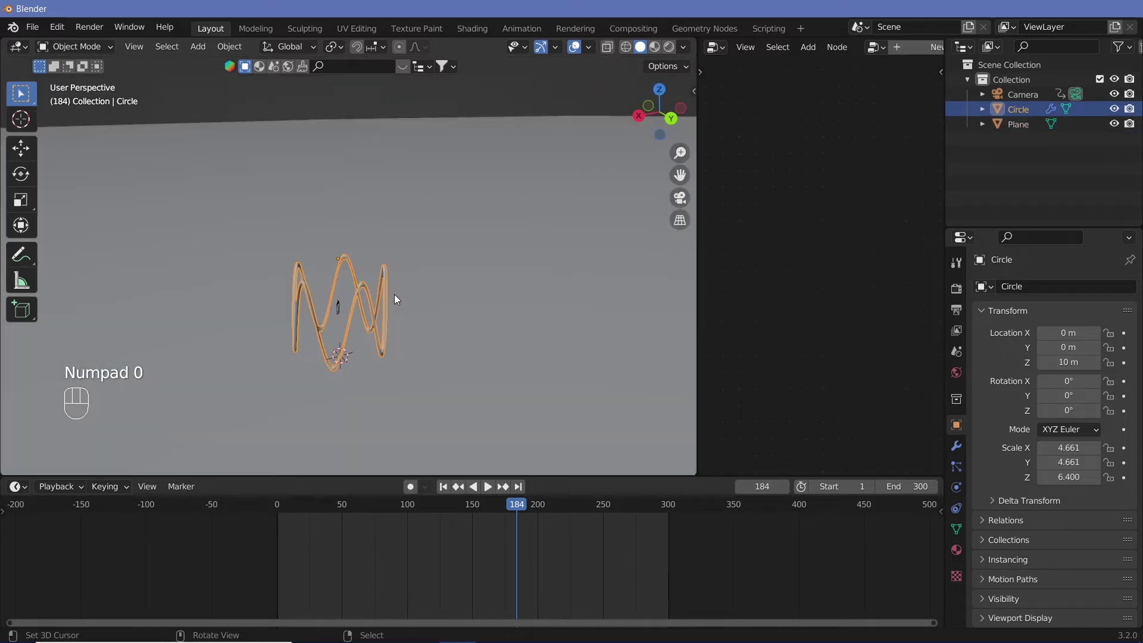
key("shift+d")
key("Return")
key("KP_0")
key("g")
key("z")
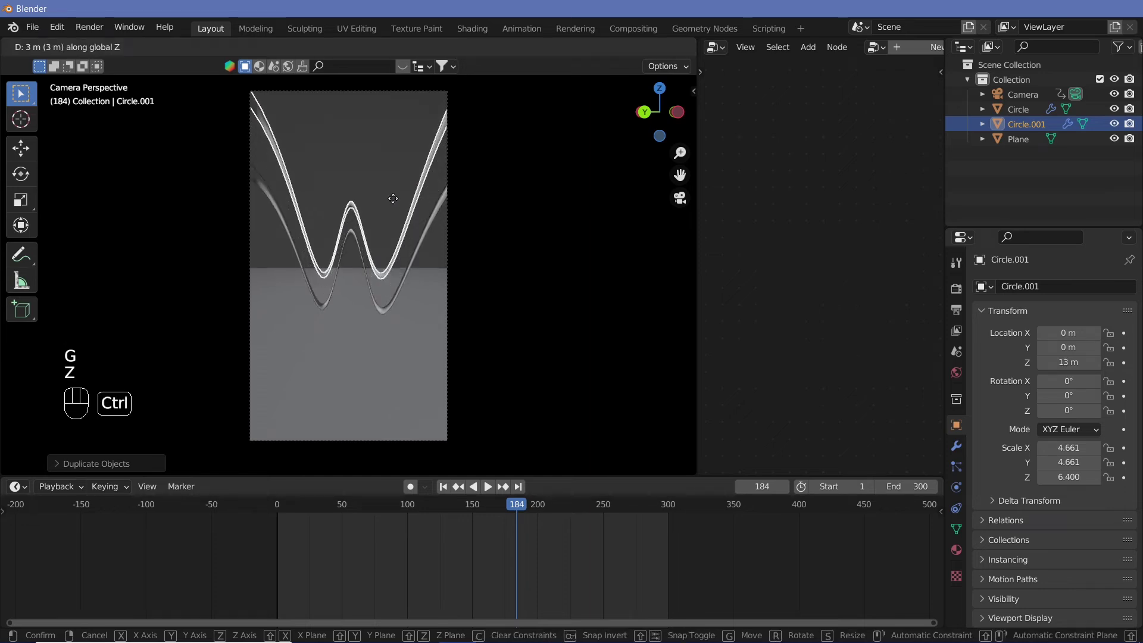
left_click(398, 202)
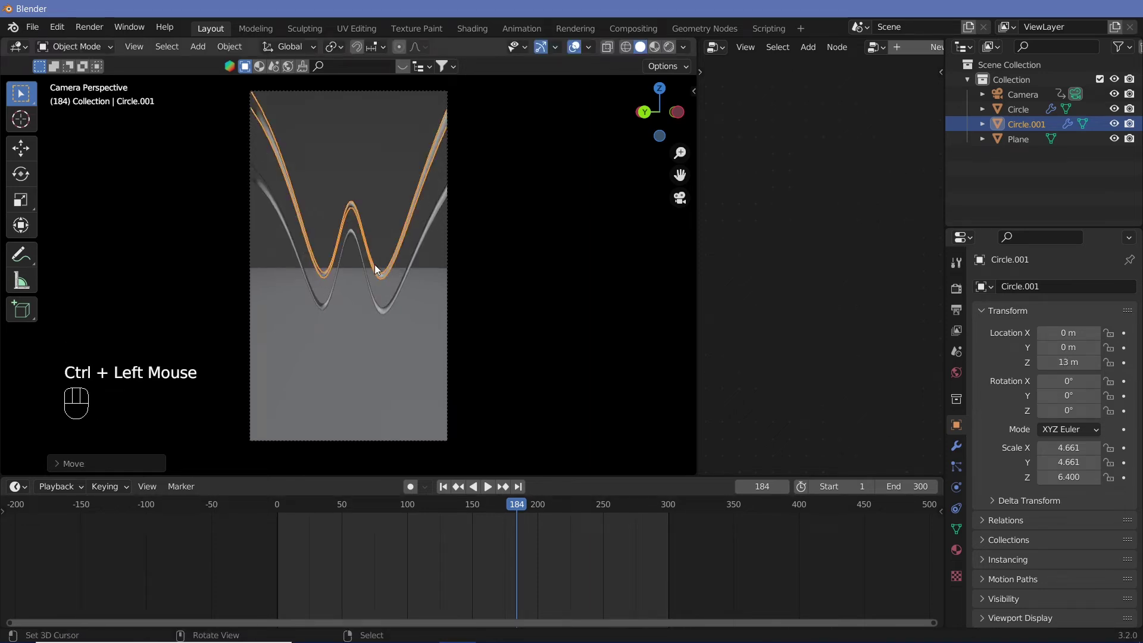
Preview the animation with the second tube, then reselect the original Circle.
key("shift+space")
key("shift+space")
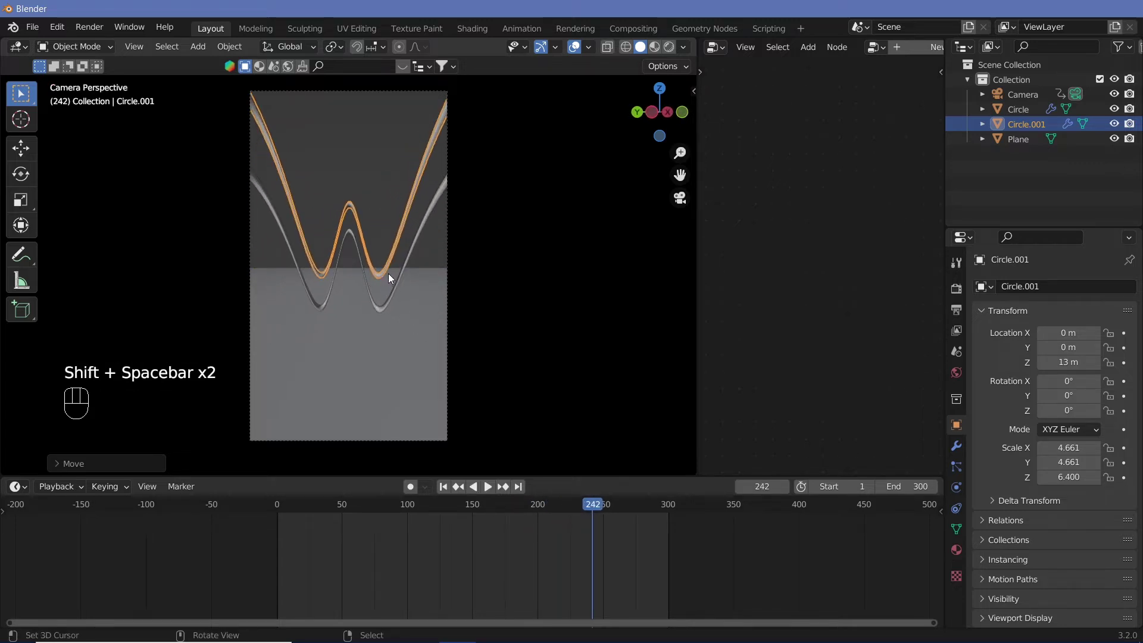
right_click(395, 297)
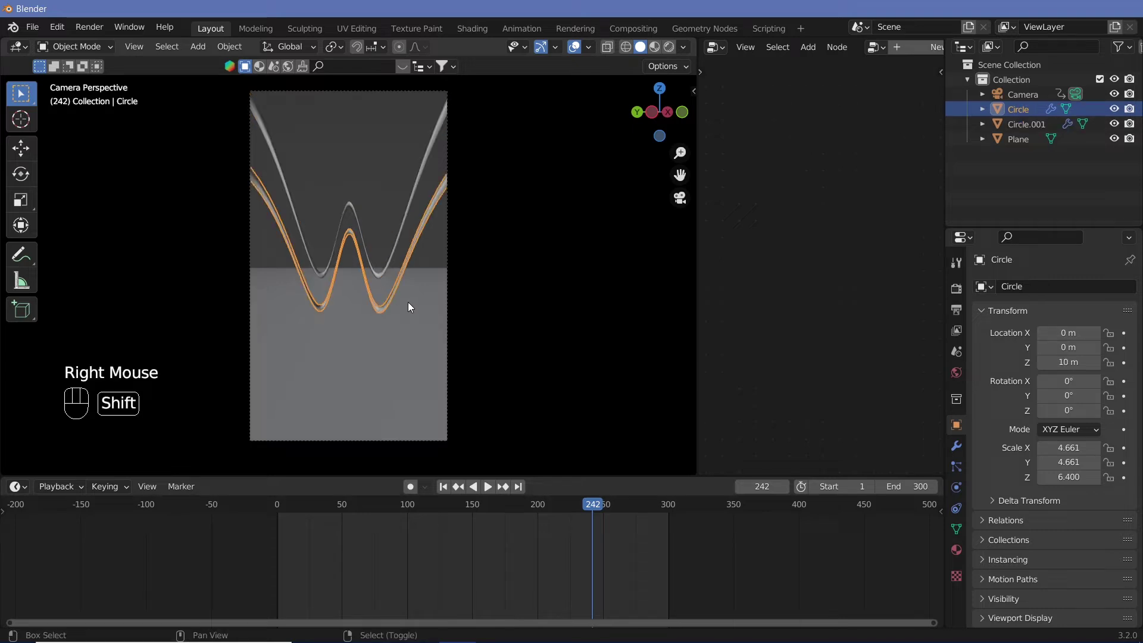
Duplicate the tube in place as Circle.002 and scale it up much larger.
key("shift+d")
key("Return")
key("s")
right_click(378, 433)
key("KP_0")
key("s")
left_click(355, 96)
key("KP_0")
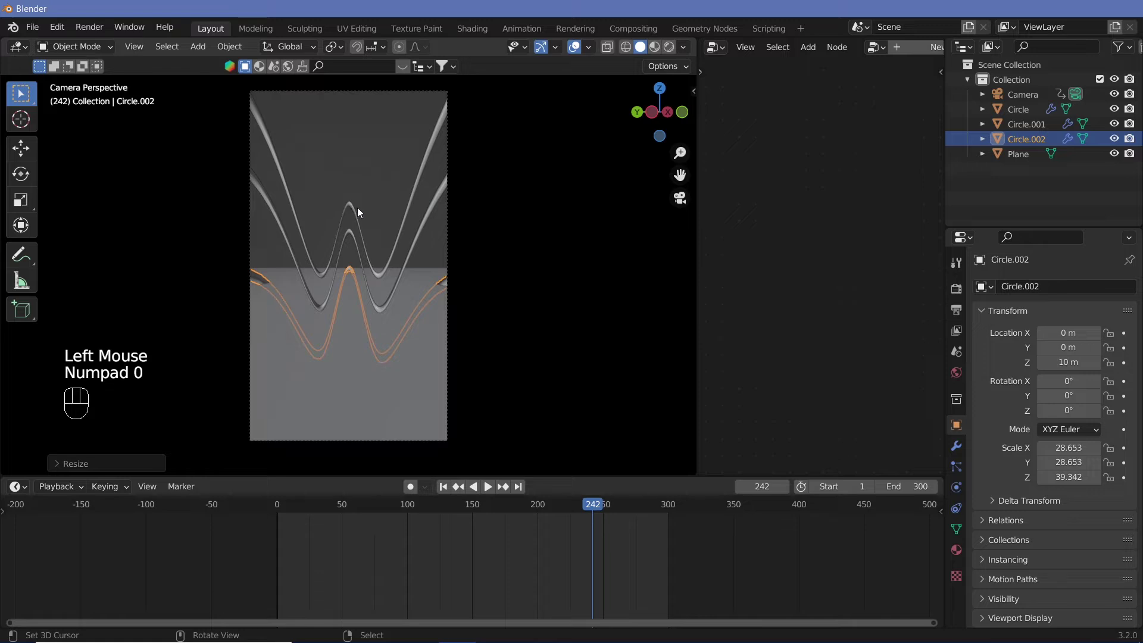
Rescale Circle.002 down to a final scale of about 20.8.
key("s")
left_click(415, 290)
right_click(414, 291)
key("KP_0")
key("s")
left_click(430, 301)
Preview the animation, then duplicate the large copy as Circle.003.
key("KP_0")
key("shift+space")
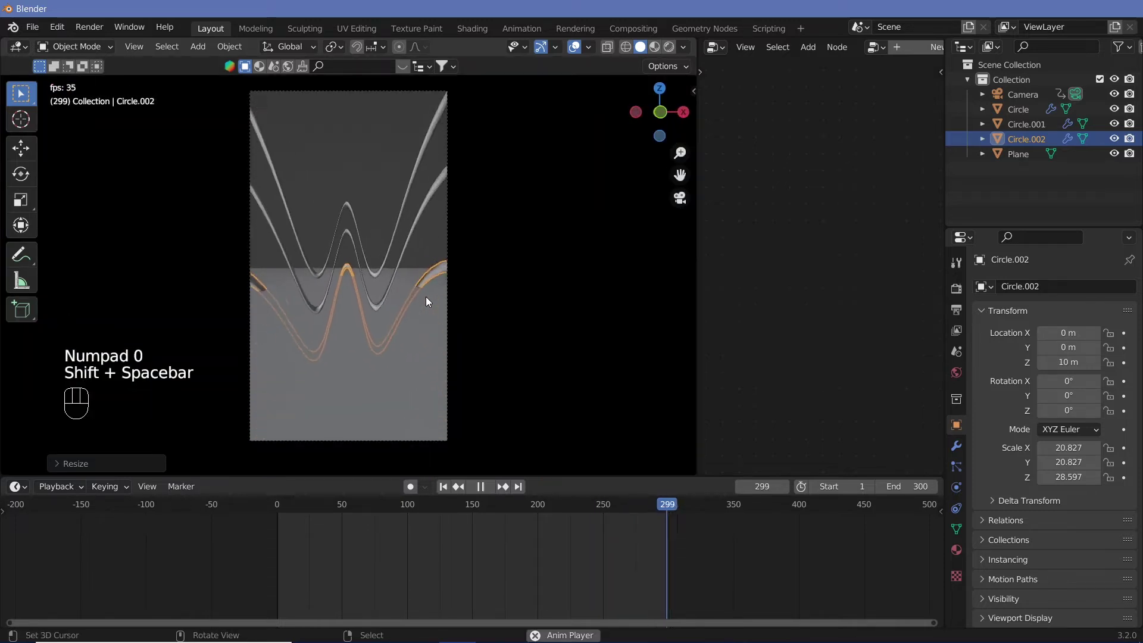
key("shift+space")
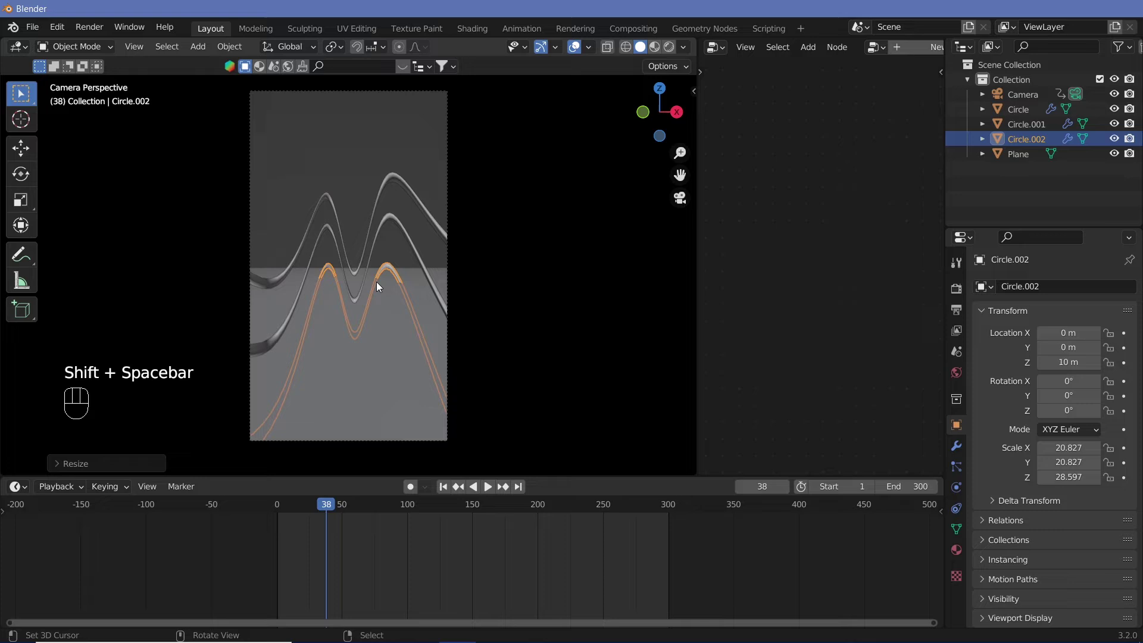
key("shift+d")
Lift Circle.003 along Z in successive moves well above the other tubes.
key("z")
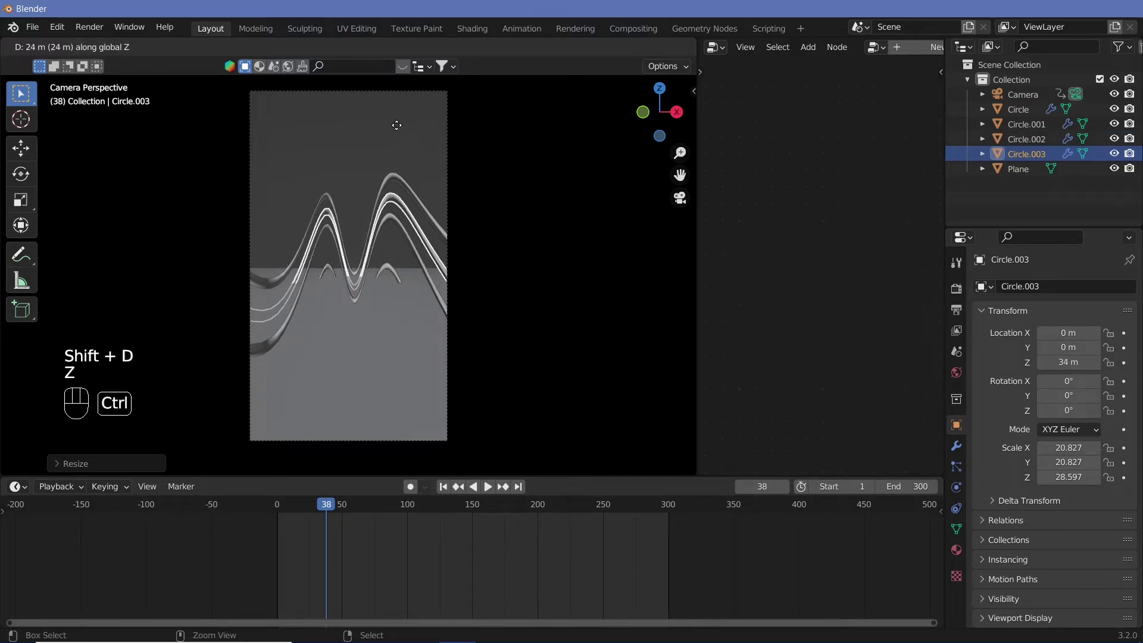
key("g")
key("z")
left_click(378, 207)
right_click(378, 207)
key("KP_0")
key("g")
key("z")
left_click(432, 104)
key("KP_0")
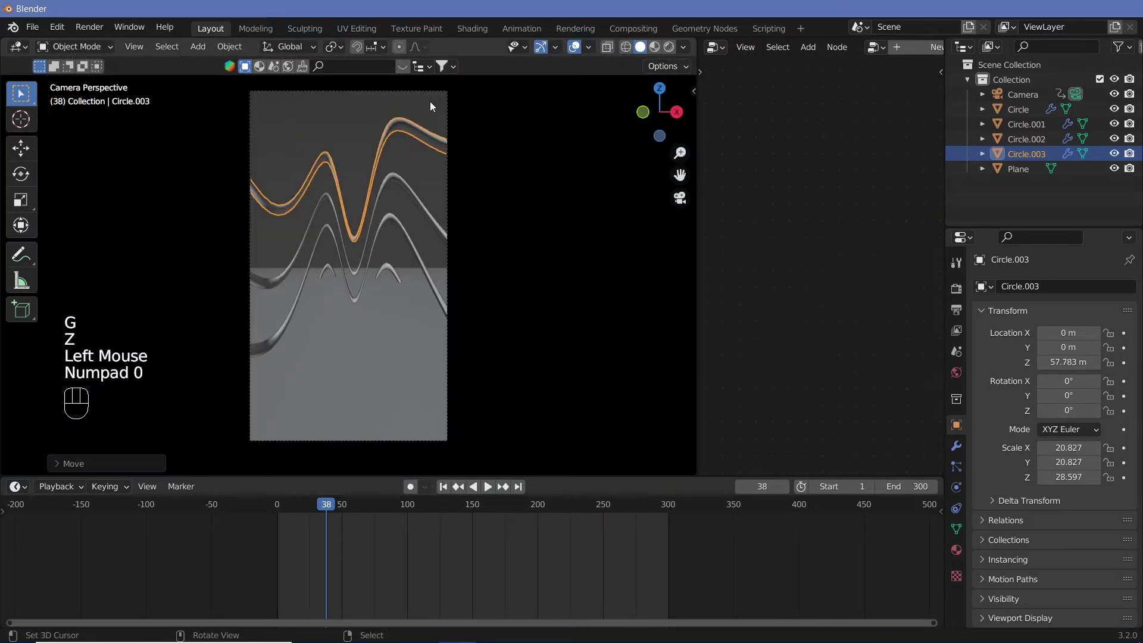
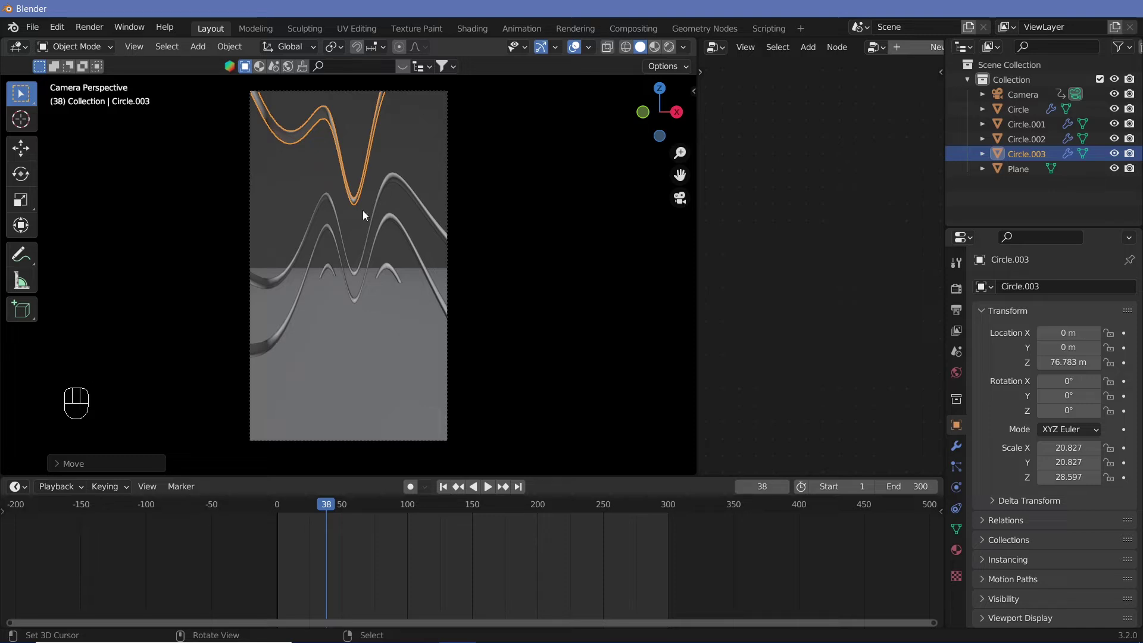
Keep raising Circle.003 along Z until it sits at about 99.8 m.
key("KP_0")
key("g")
key("z")
left_click(364, 124)
key("KP_0")
key("KP_0")
key("g")
key("z")
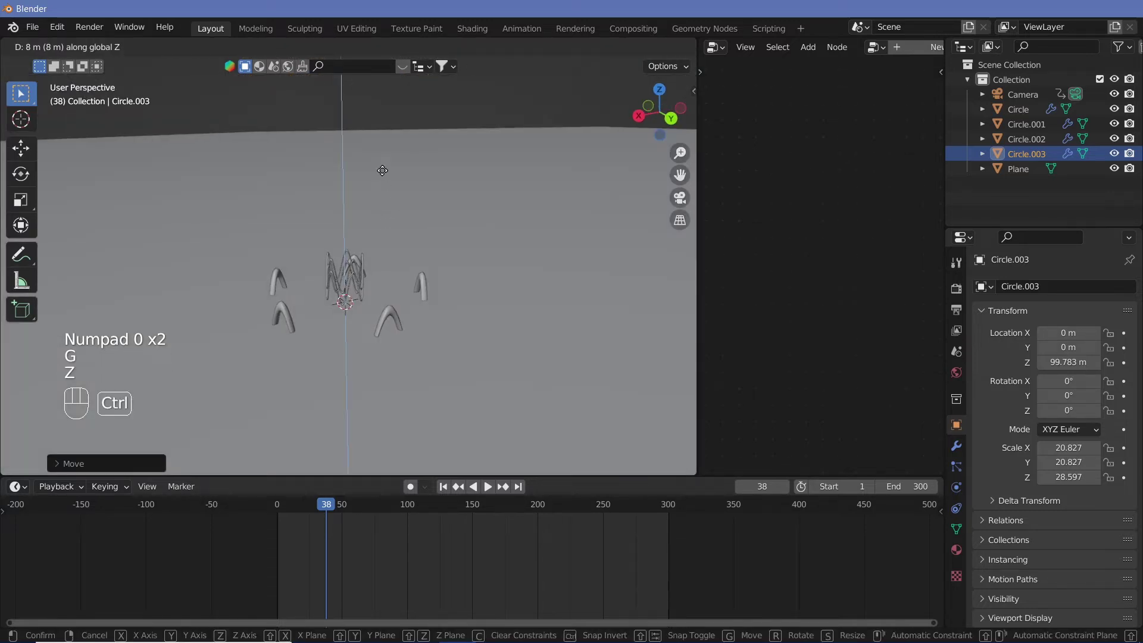
left_click(384, 174)
key("KP_0")
Preview the animation with the high copy, then pick the camera.
key("shift+space")
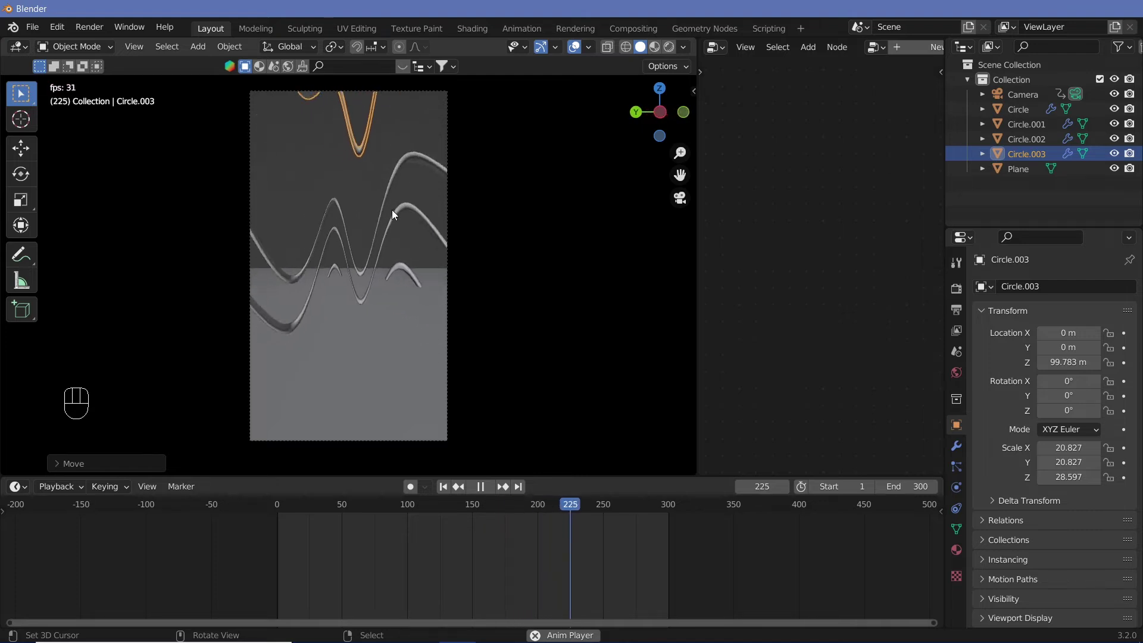
key("shift+space")
left_click(450, 182)
Lower the camera's focal length from 8 mm to 4 mm and play back the wider view.
right_click(450, 182)
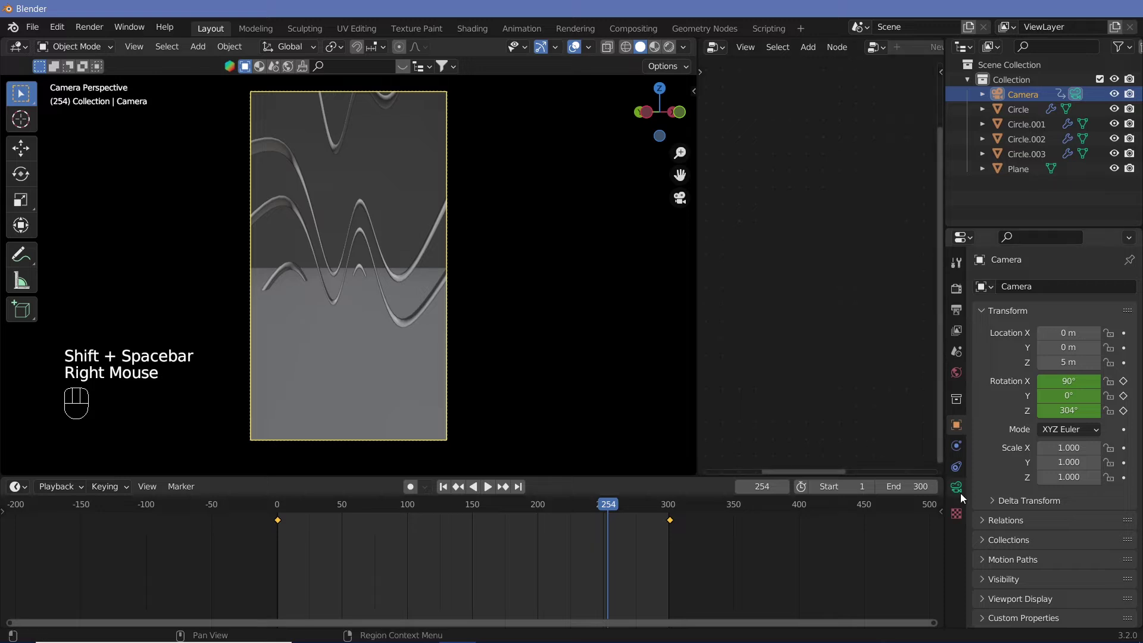
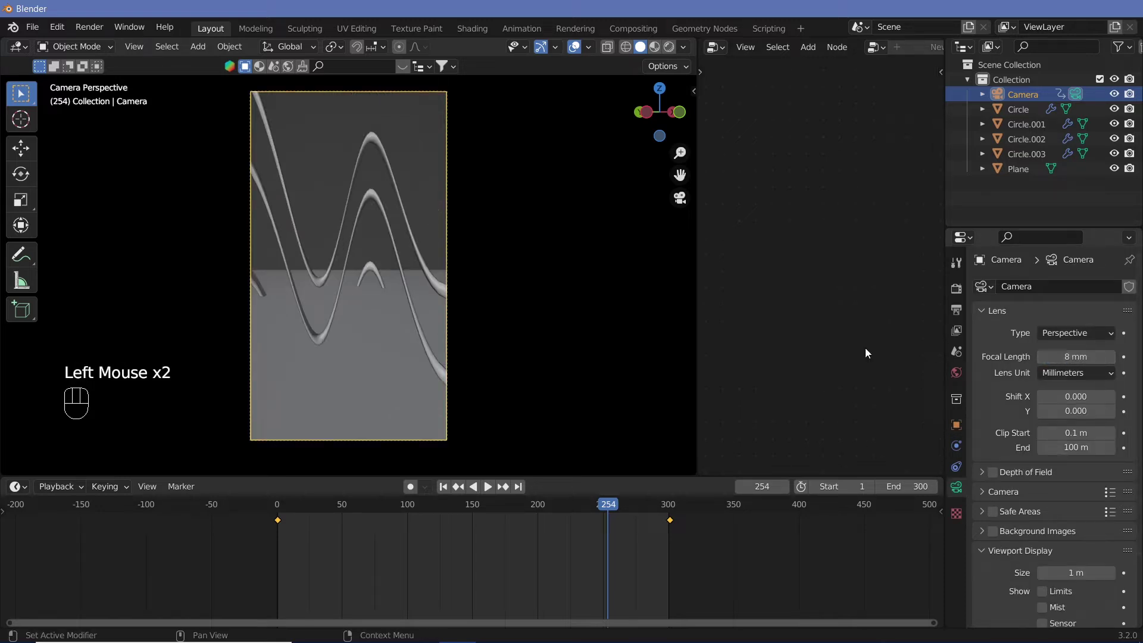
key("shift+space")
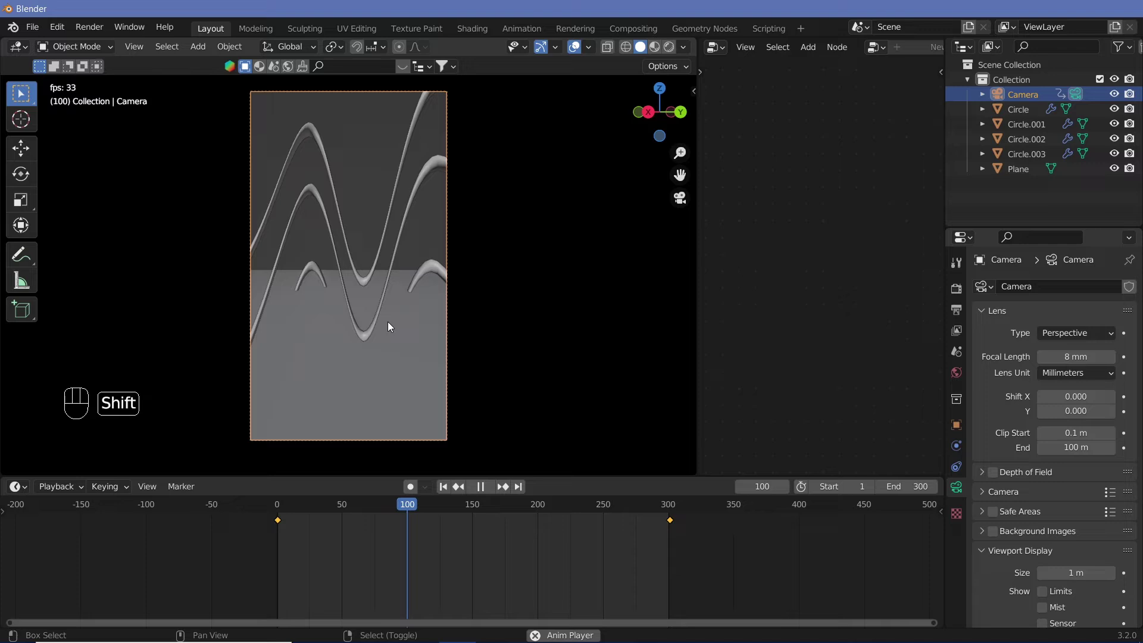
key("shift+space")
key("shift+space")
key("shift+space")
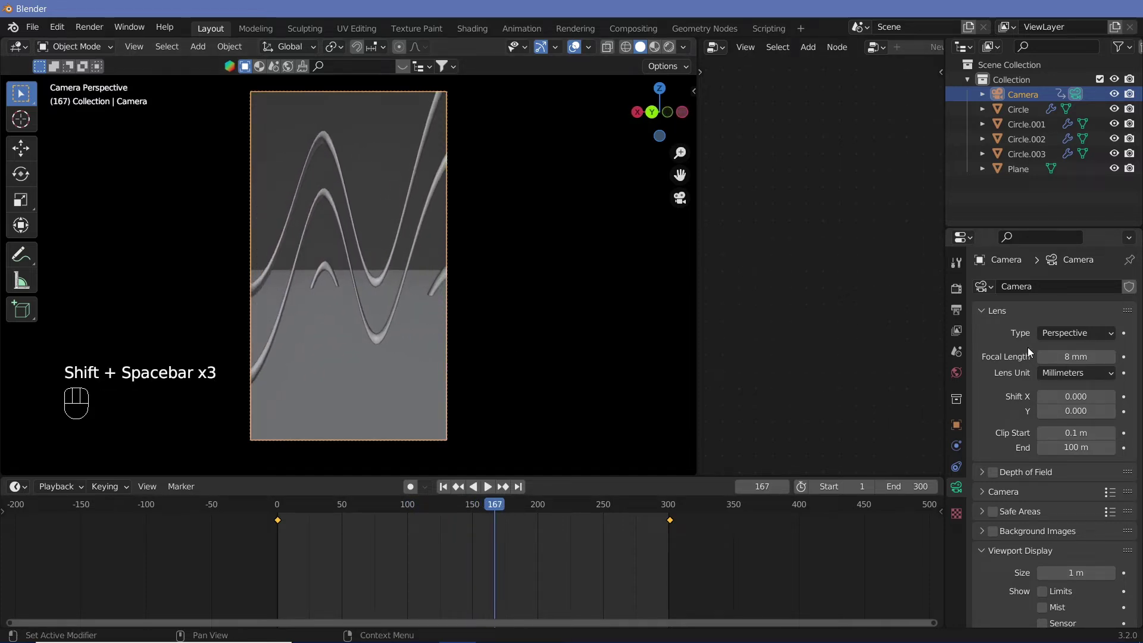
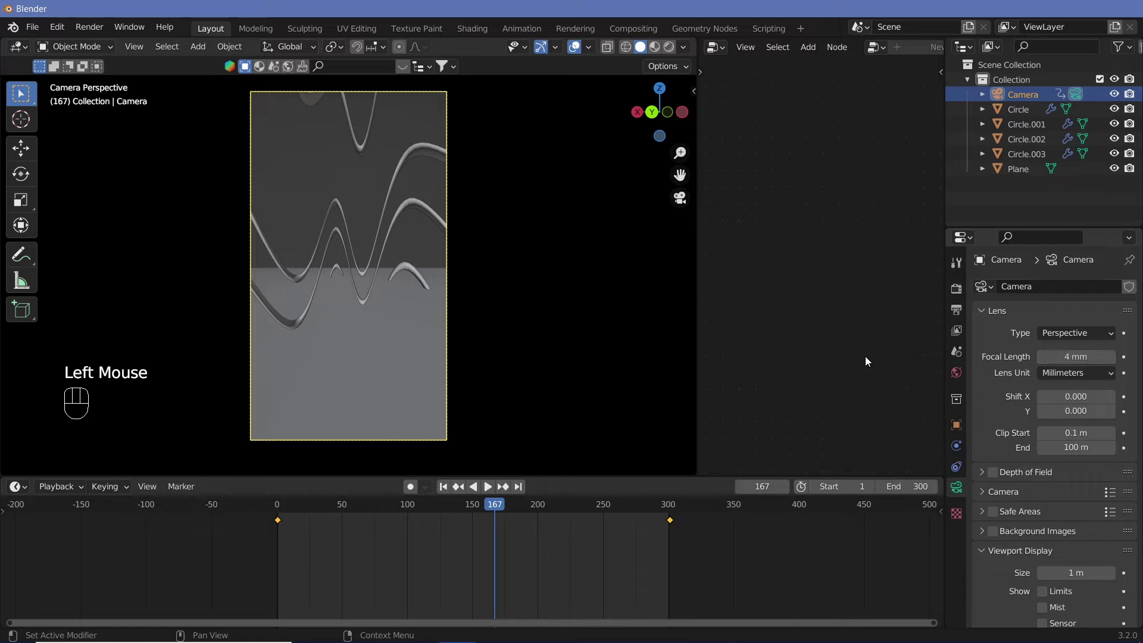
key("shift+space")
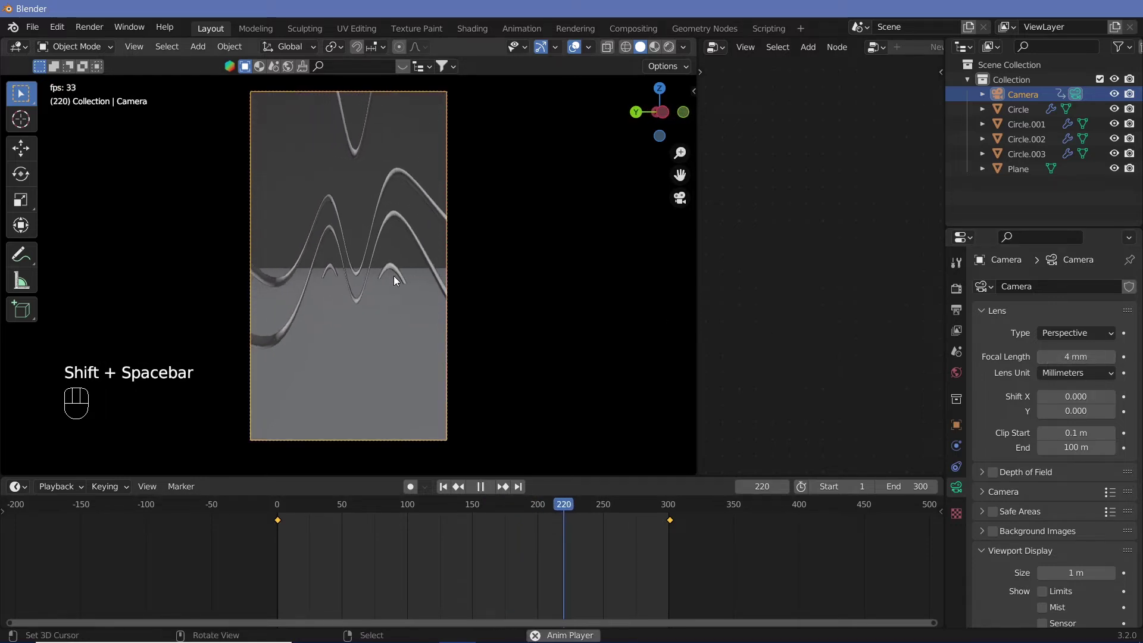
key("shift+space")
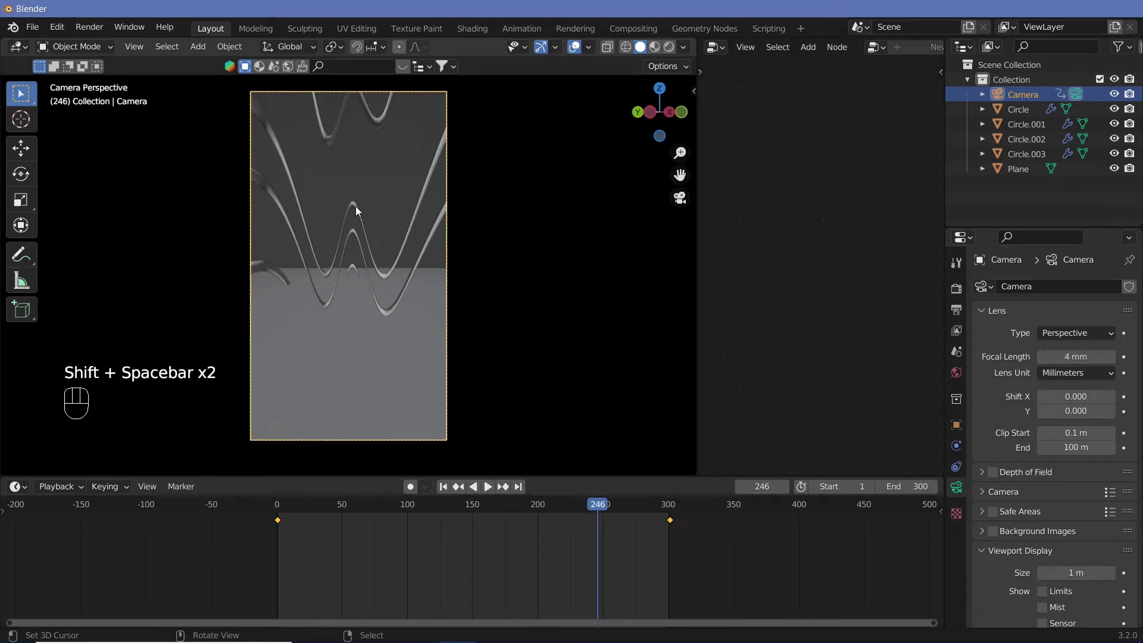
Select the original tube, then the raised copy Circle.001 for repositioning.
left_click(358, 236)
right_click(357, 236)
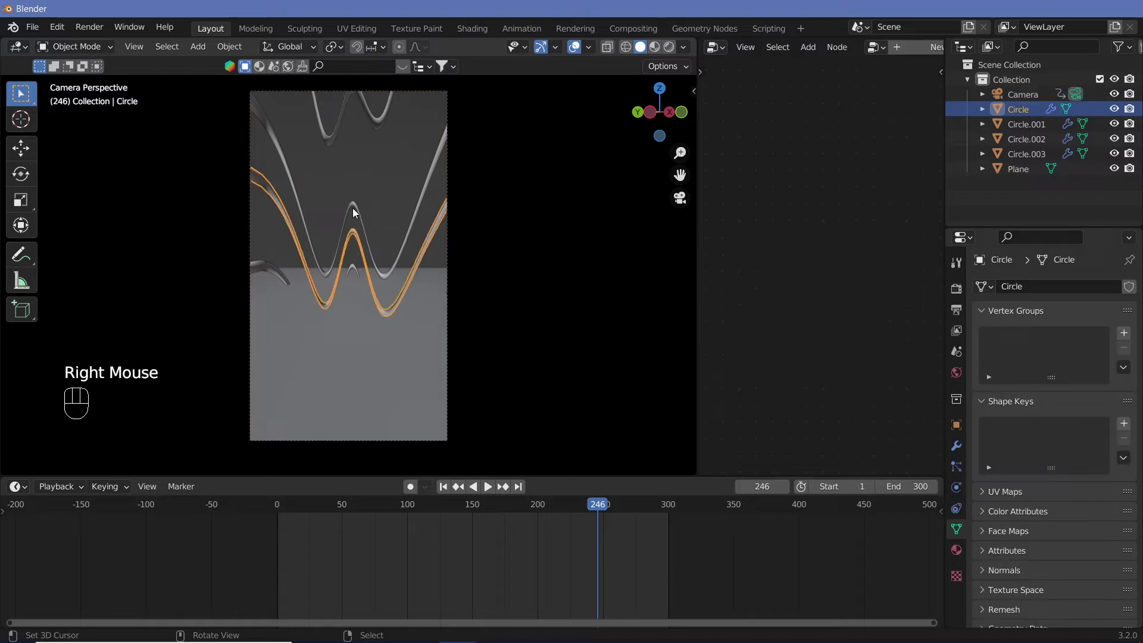
left_click(355, 212)
right_click(356, 212)
Lower Circle.001 along Z by about 1.57 m, play the animation and stop at frame 159.
key("g")
key("z")
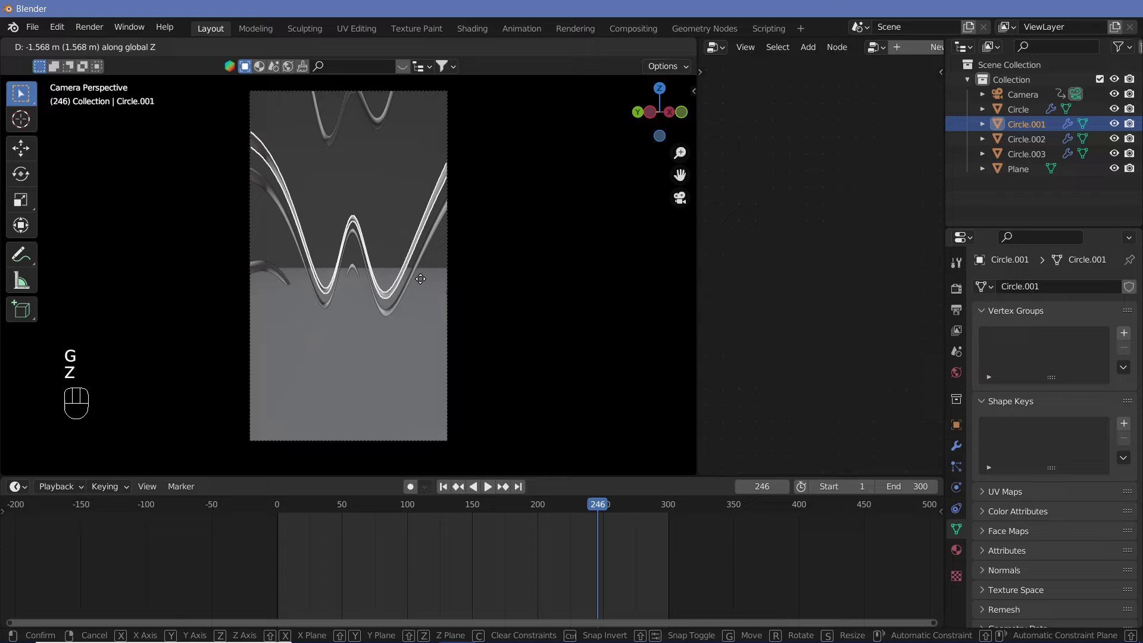
left_click_drag(423, 282, 358, 291)
key("shift+space")
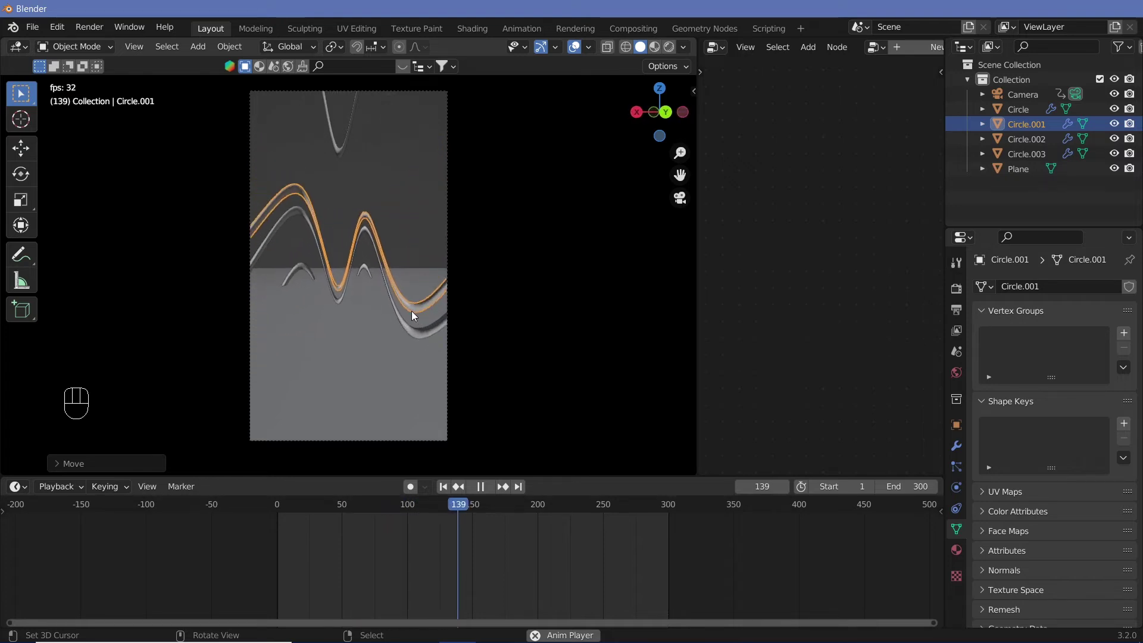
key("shift+space")
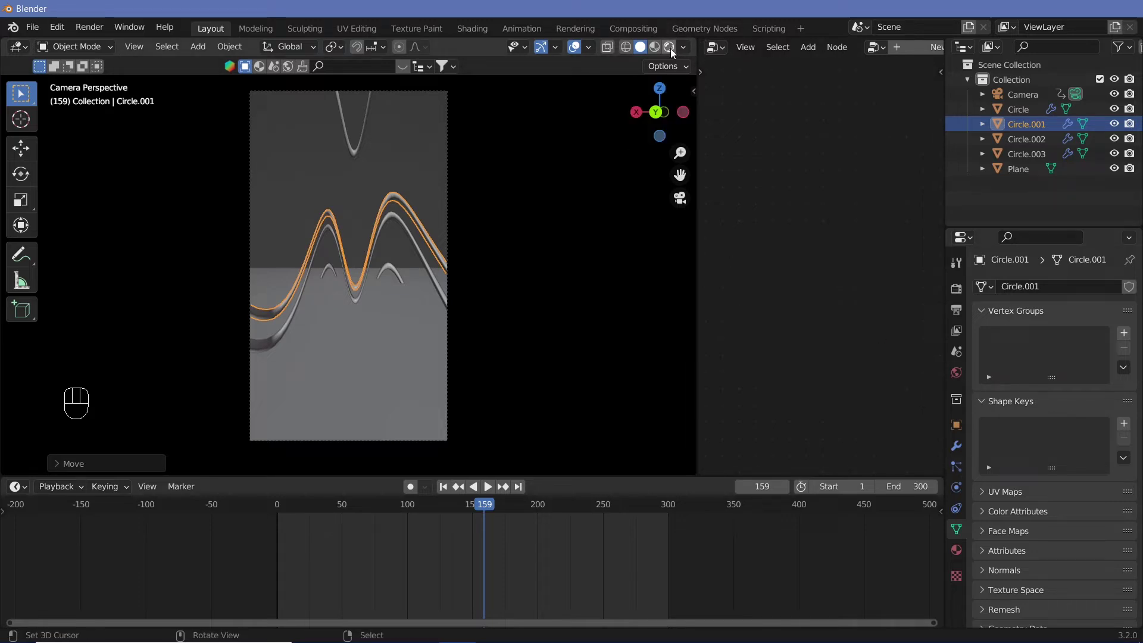
Switch to Rendered shading, set the world background near black (0.051), and show a shader node editor.
left_click(673, 51)
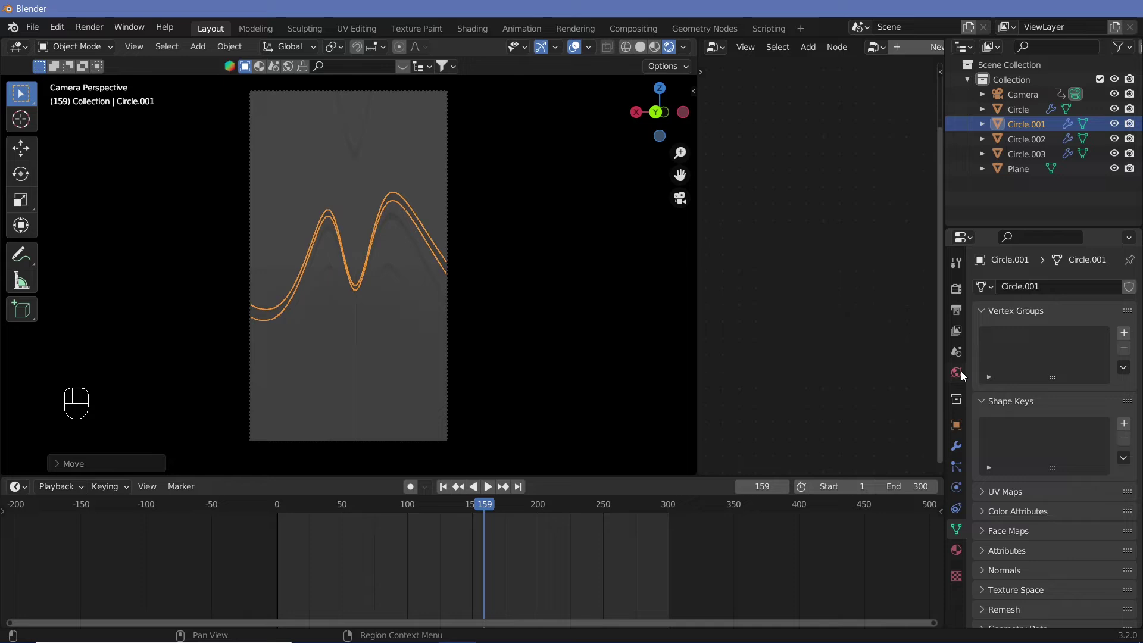
left_click(964, 375)
left_click(1093, 390)
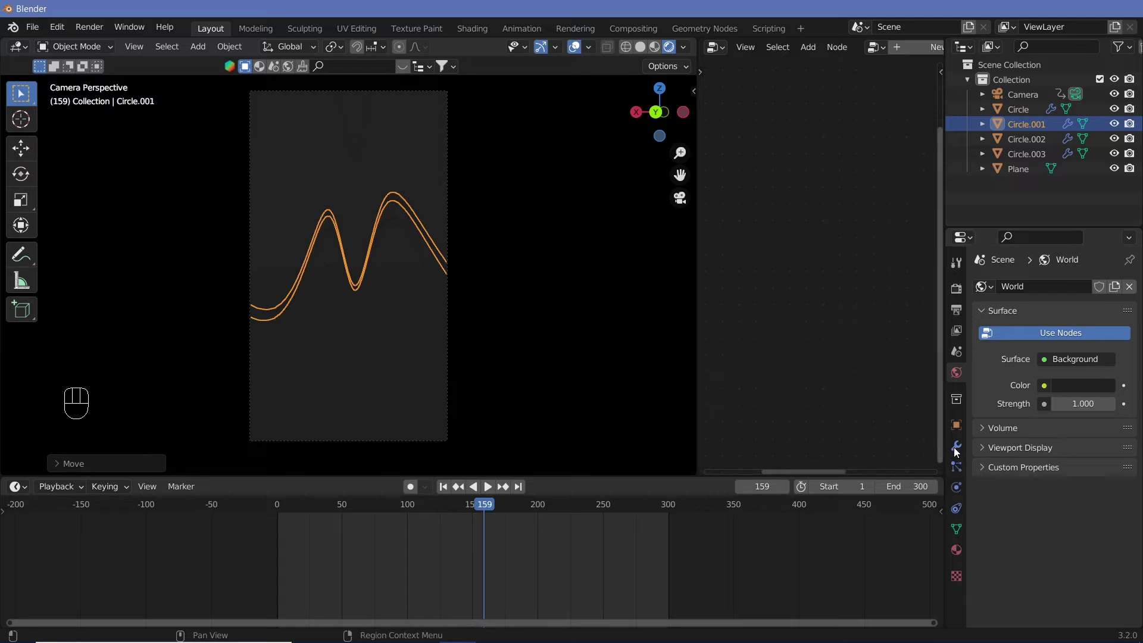
left_click_drag(711, 55, 257, 192)
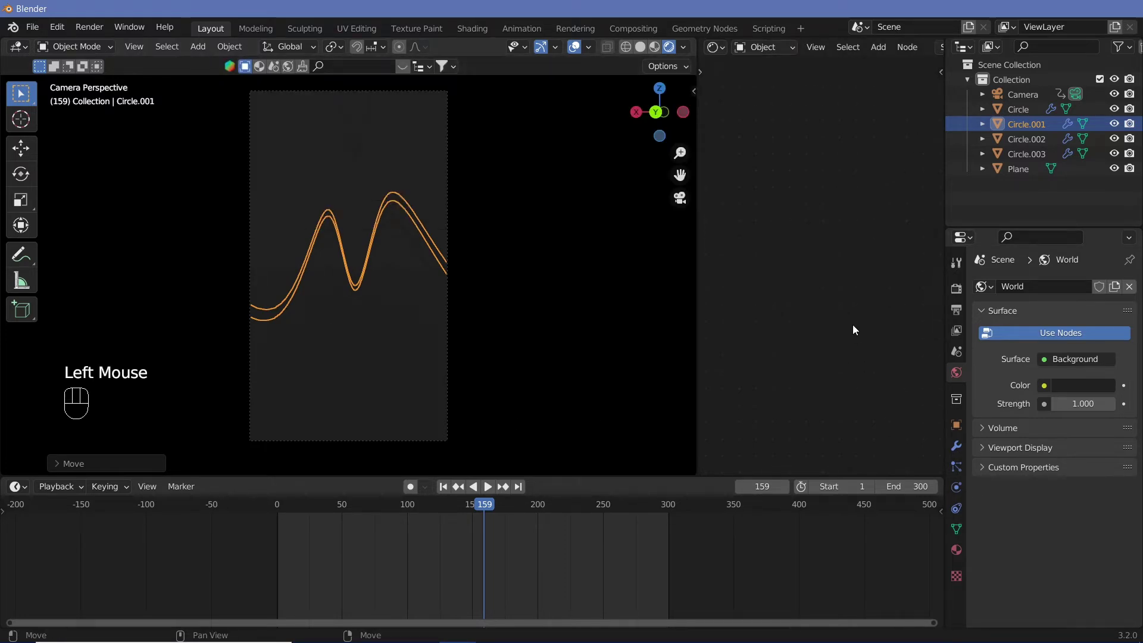
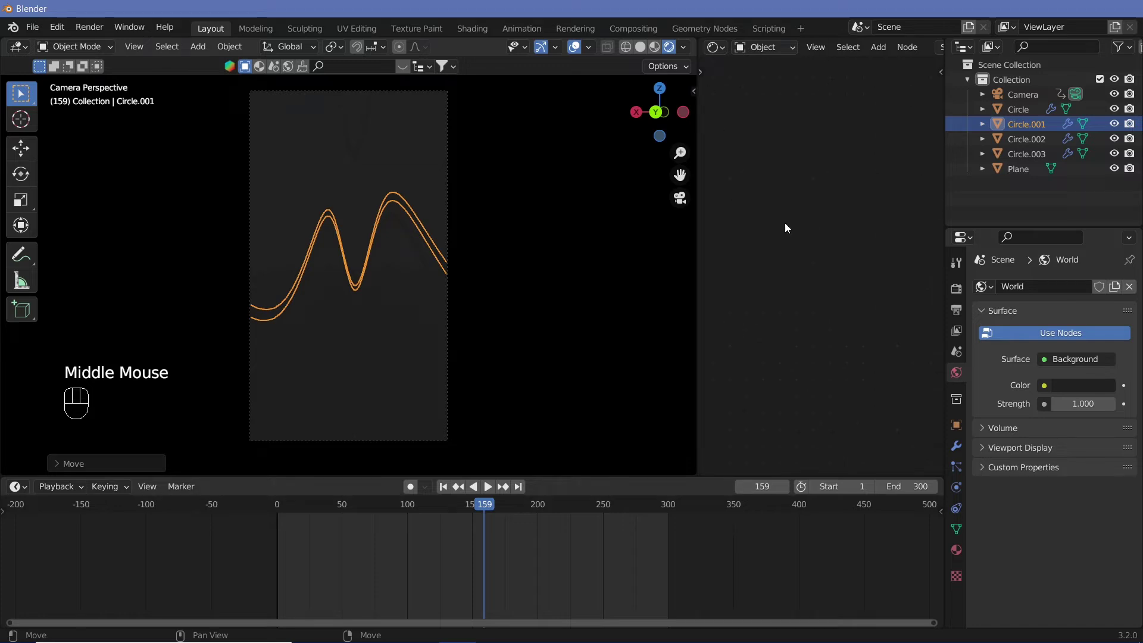
Bring the end of the tube's geometry node graph into view and make room before Group Output.
left_click(960, 454)
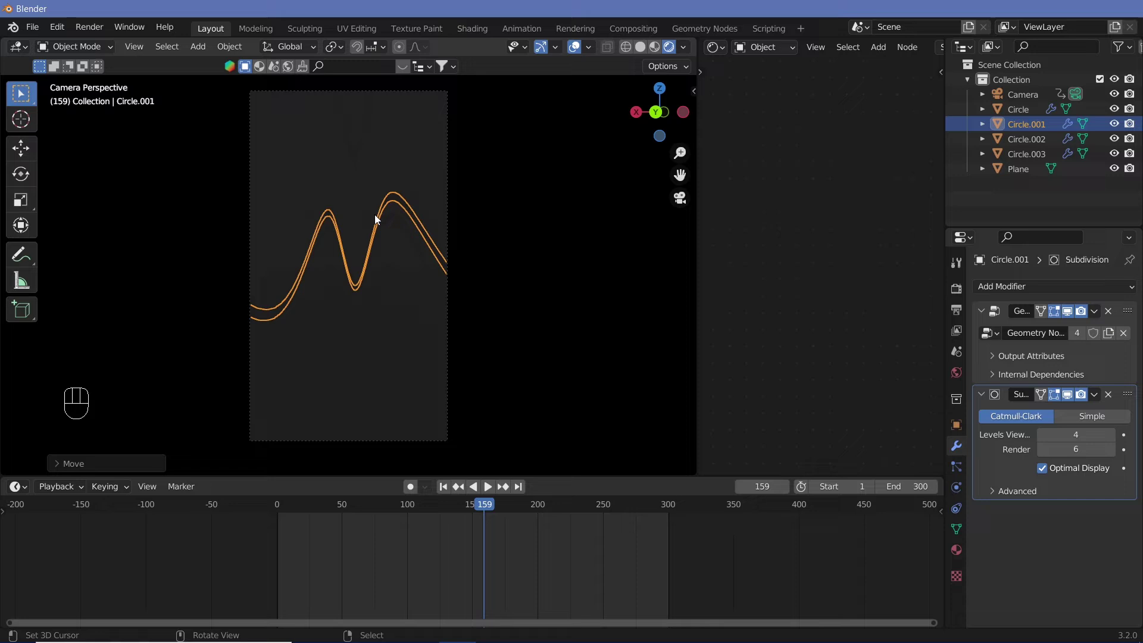
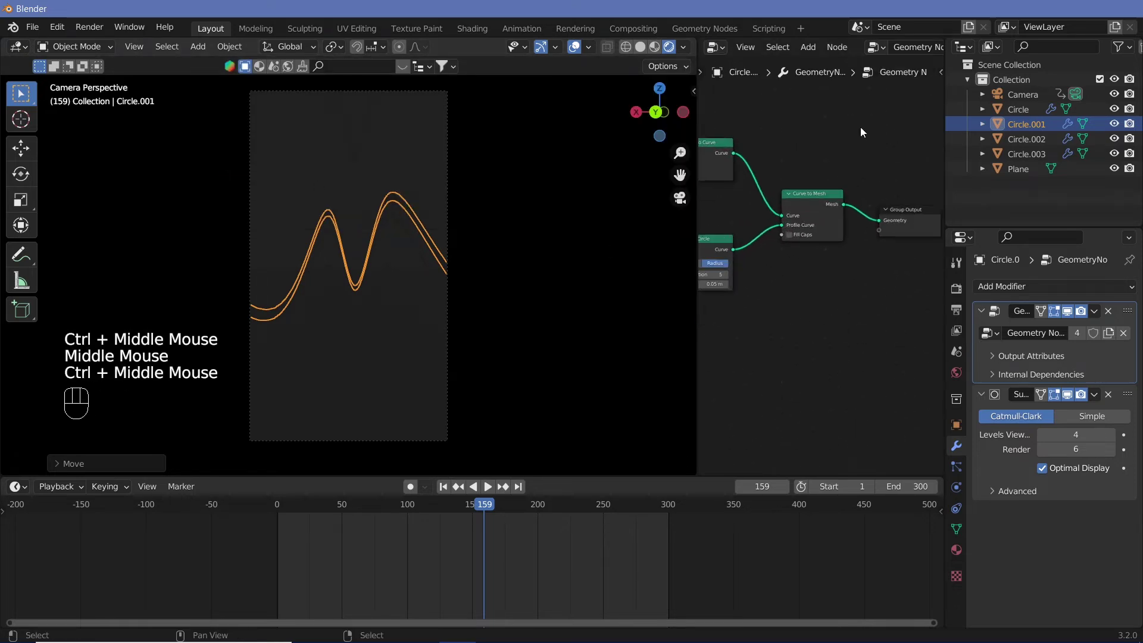
left_click_drag(868, 133, 867, 196)
left_click_drag(870, 216, 916, 239)
left_click_drag(890, 218, 917, 245)
left_click(884, 209)
left_click_drag(892, 218, 818, 307)
Add a Set Material node between Curve to Mesh and Group Output.
key("shift+a")
key("shift+a")
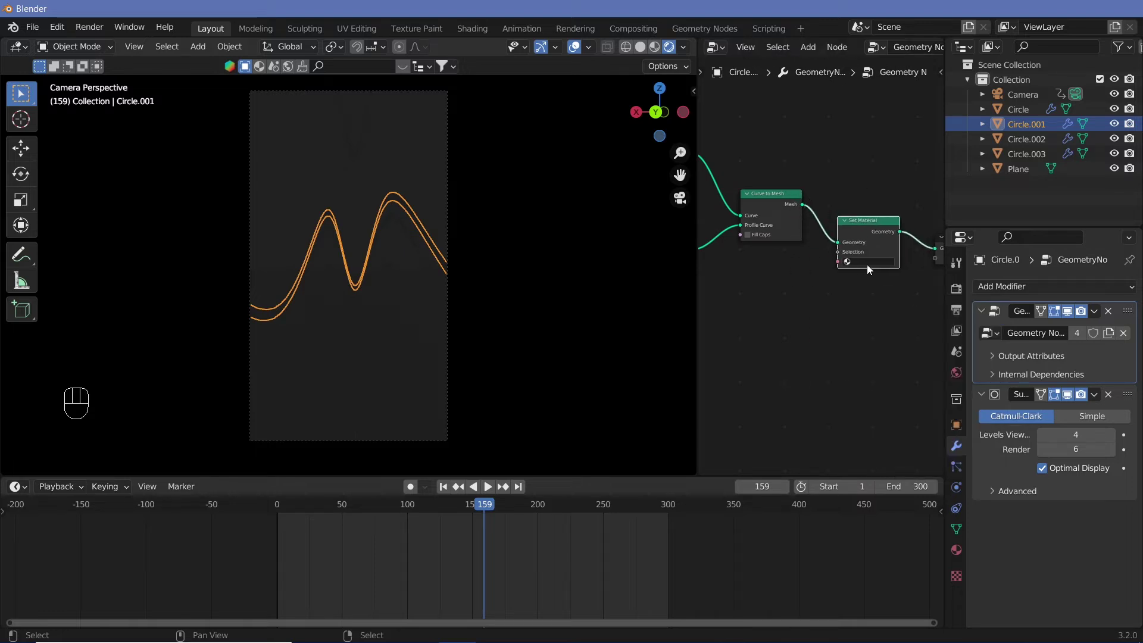
left_click_drag(872, 267, 872, 280)
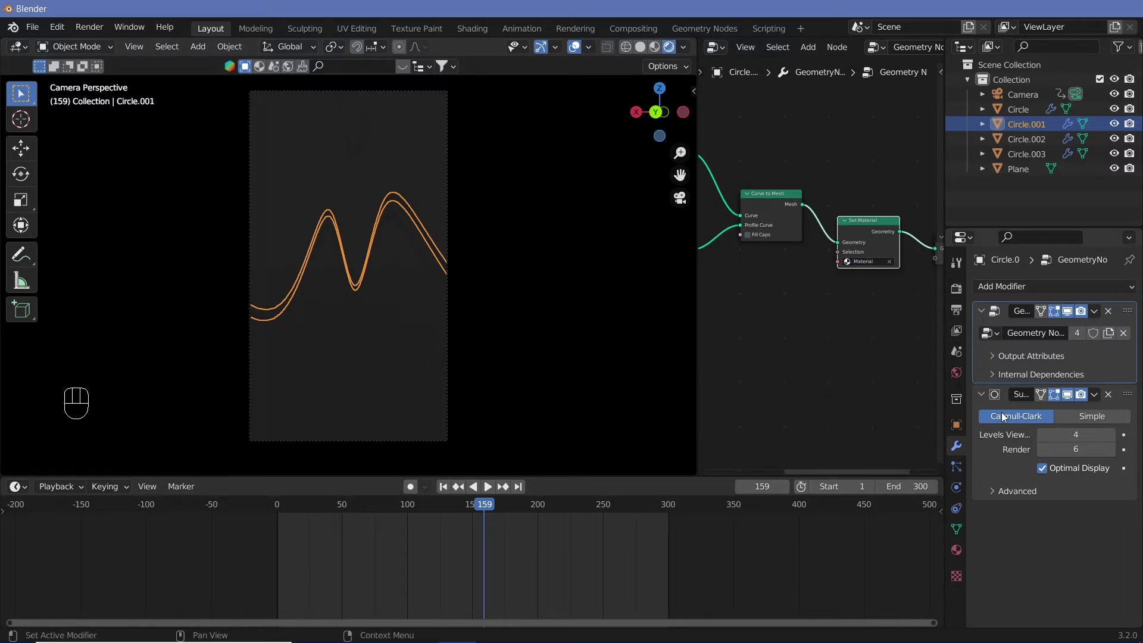
Show Circle.001's Material and switch the editor to the Shader Editor.
left_click(961, 554)
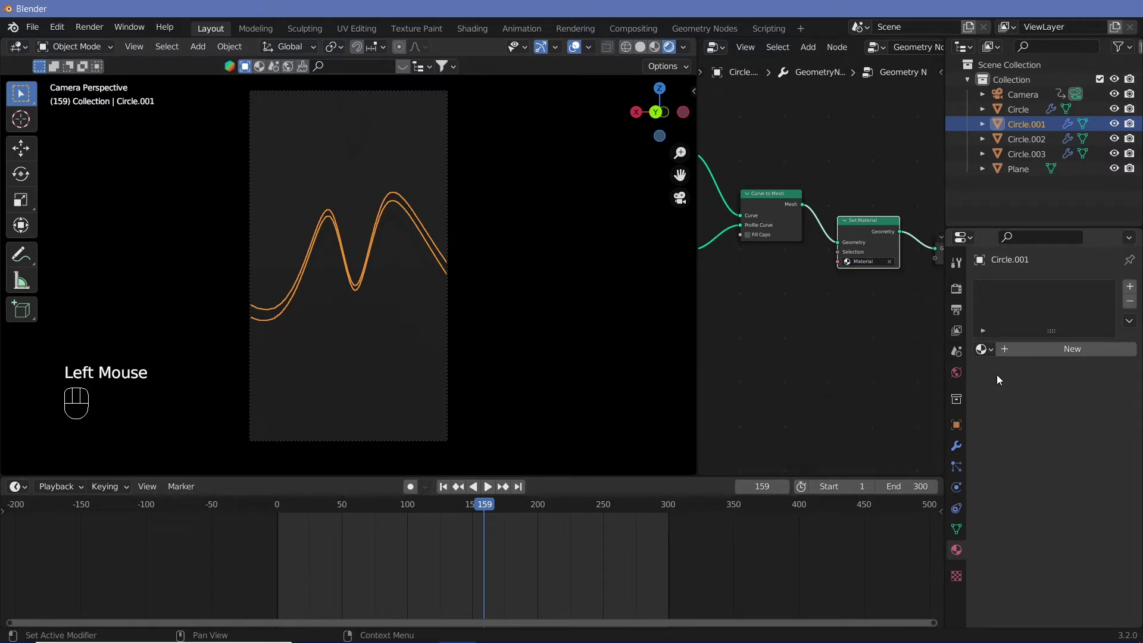
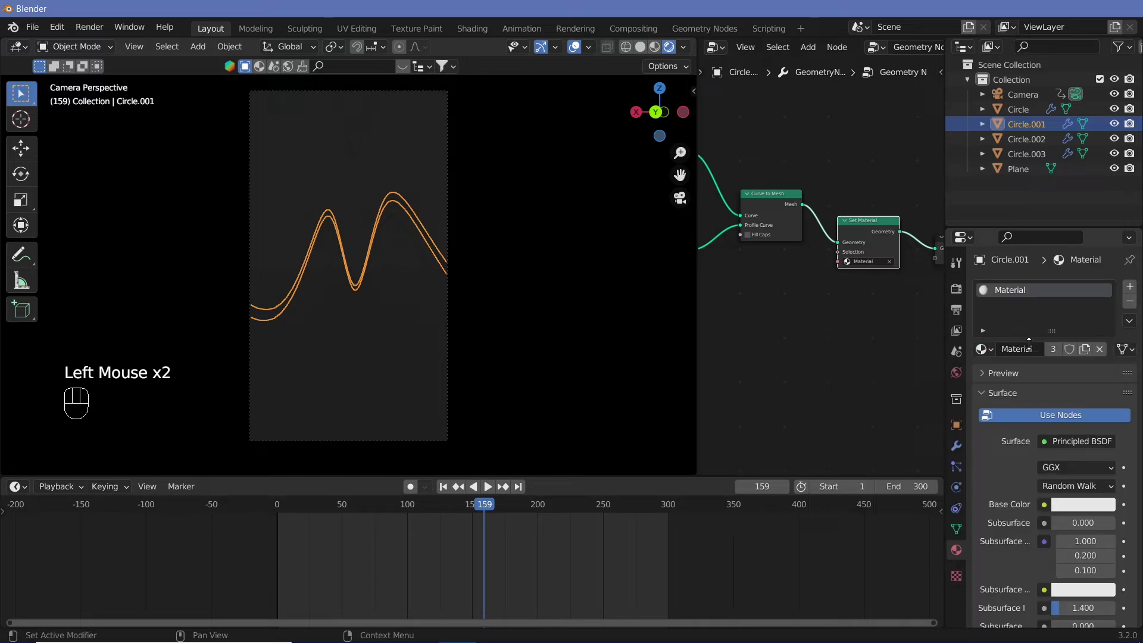
left_click_drag(719, 54, 249, 186)
middle_click(889, 217)
middle_click(885, 234)
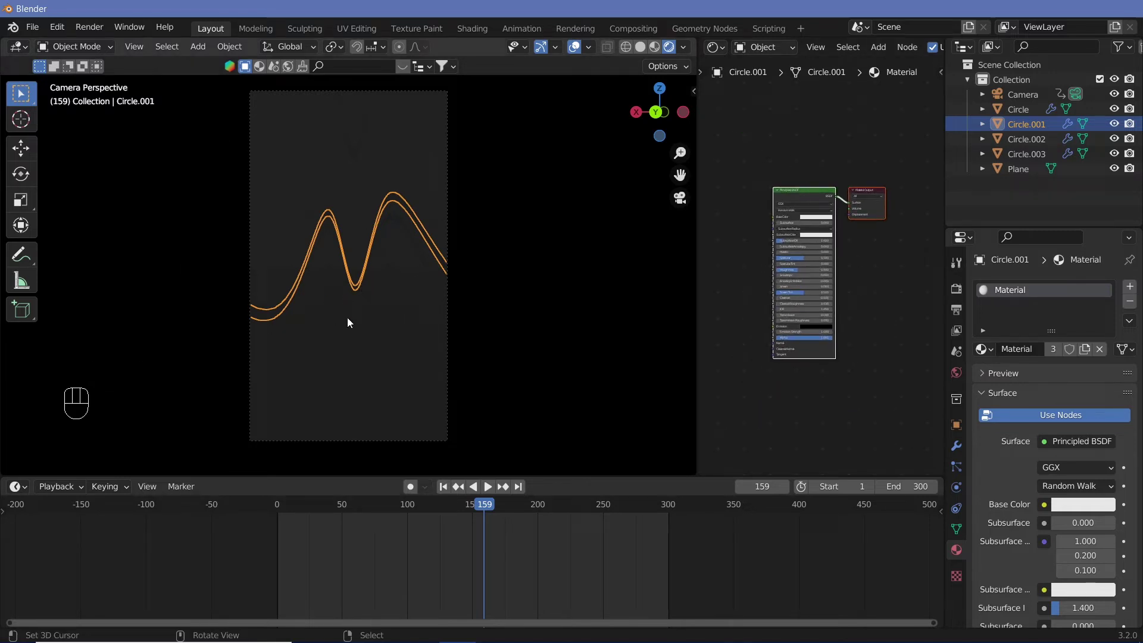
Leave camera view to orbit the tubes and pan to empty space left of the shader nodes.
key("KP_0")
middle_click(367, 310)
left_click_drag(373, 310, 356, 216)
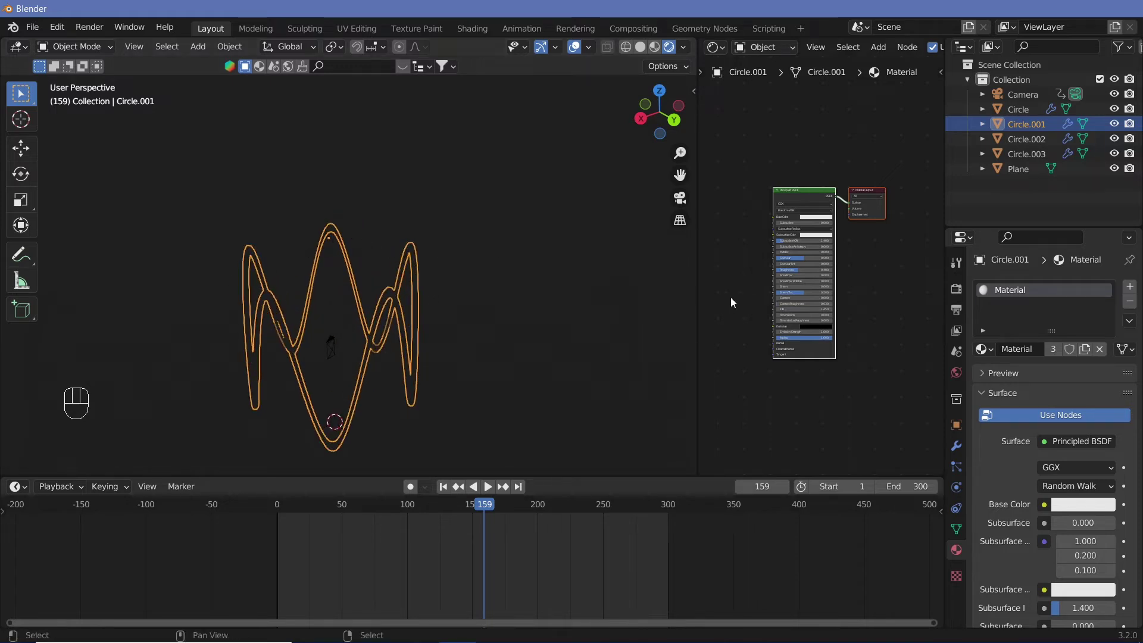
middle_click(733, 301)
middle_click(752, 272)
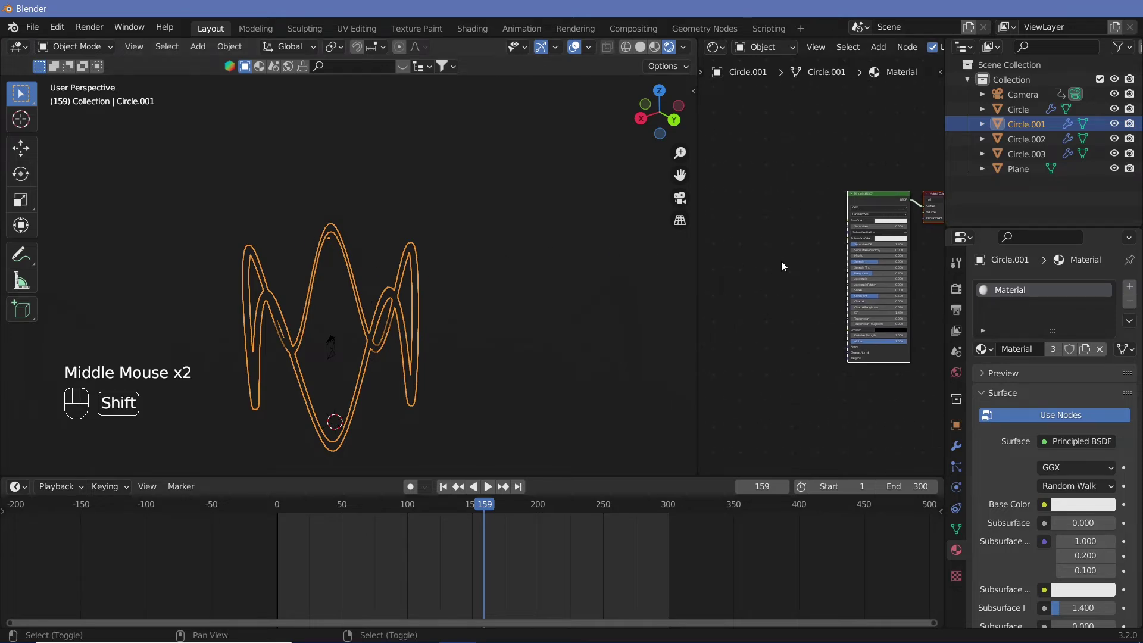
Add a Gradient Texture node and preview its output on the tubes.
key("shift+a")
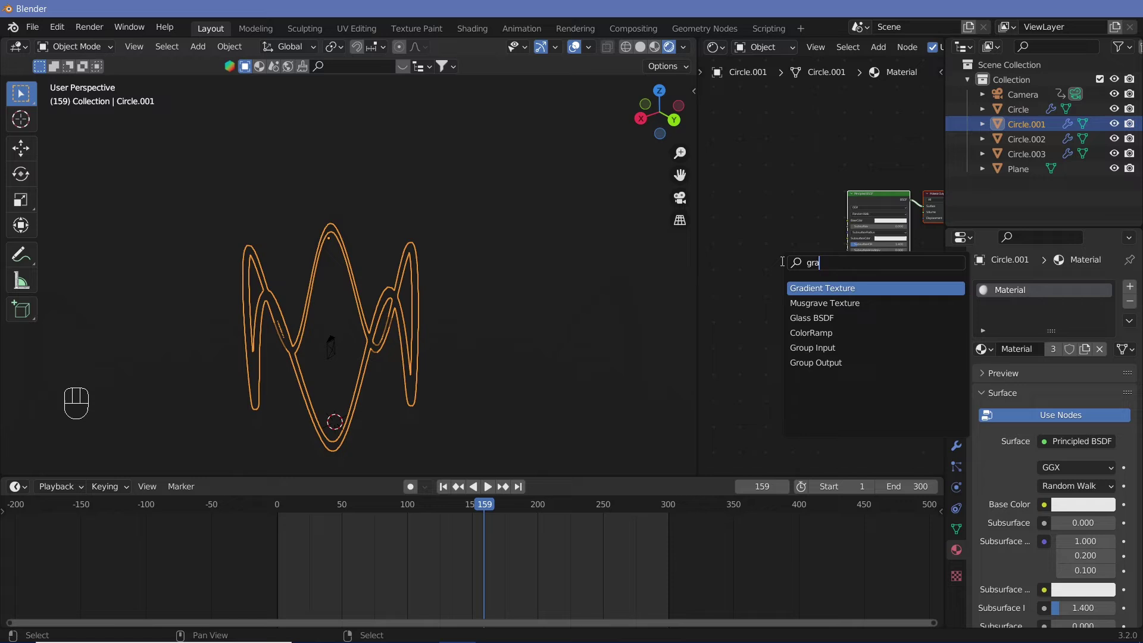
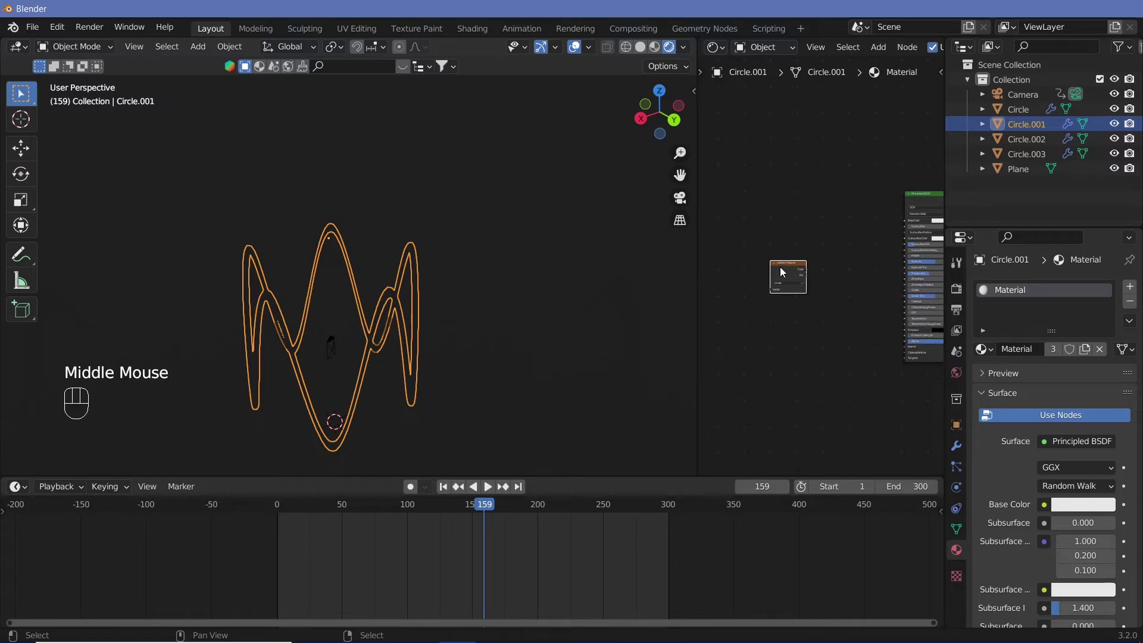
left_click(785, 273)
left_click_drag(785, 272, 829, 372)
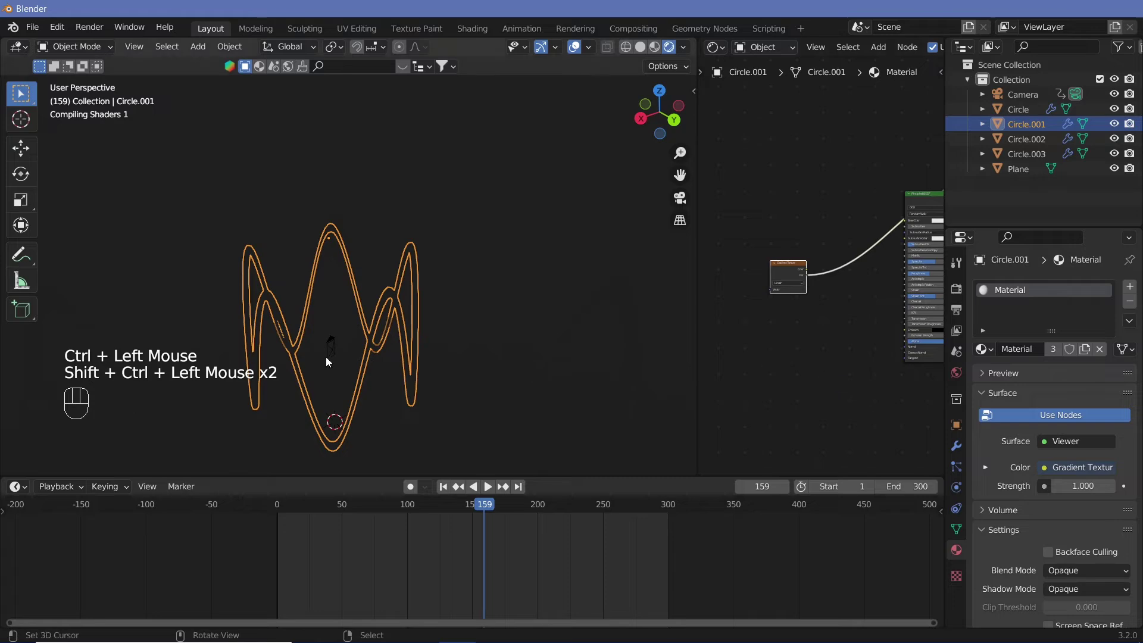
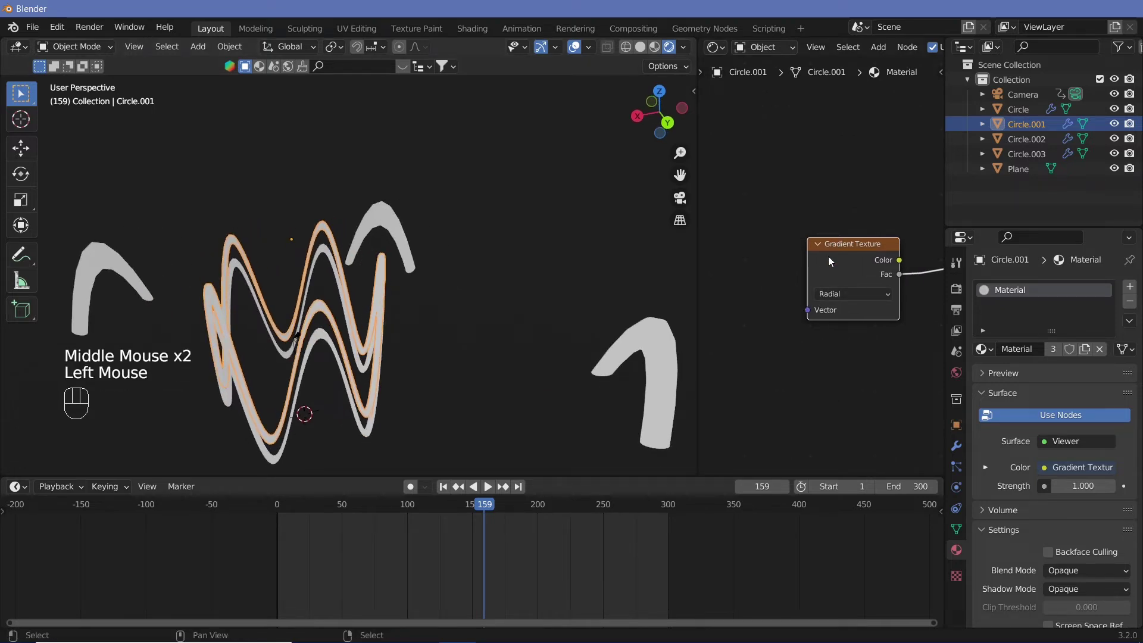
Add Mapping and Texture Coordinate nodes feeding the gradient from Object coordinates.
key("ctrl+t")
middle_click(793, 365)
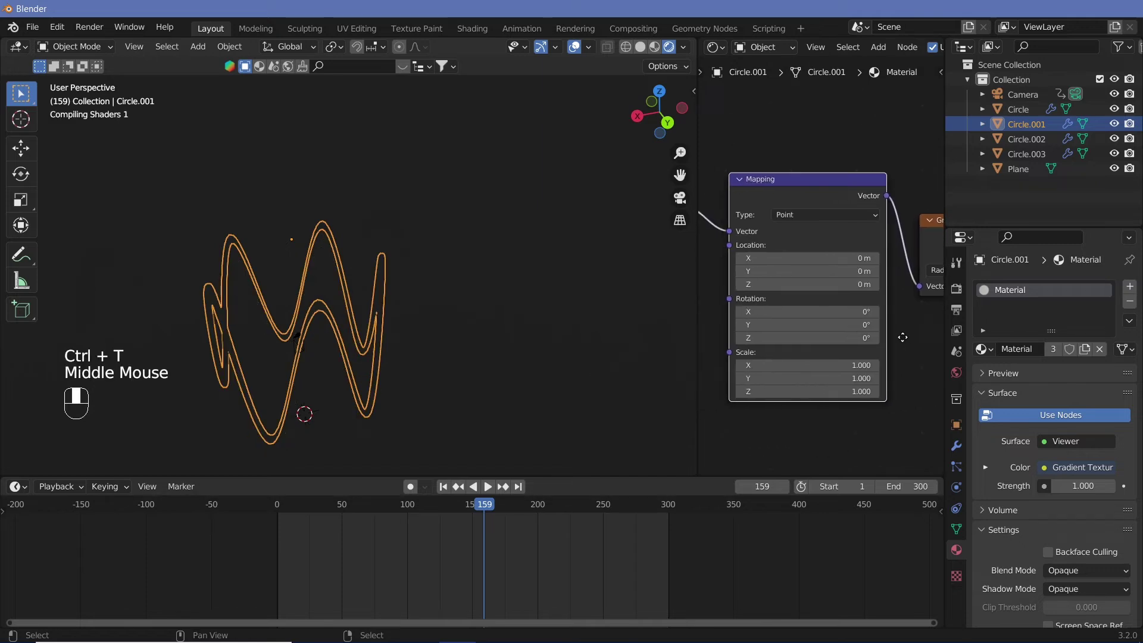
middle_click(852, 362)
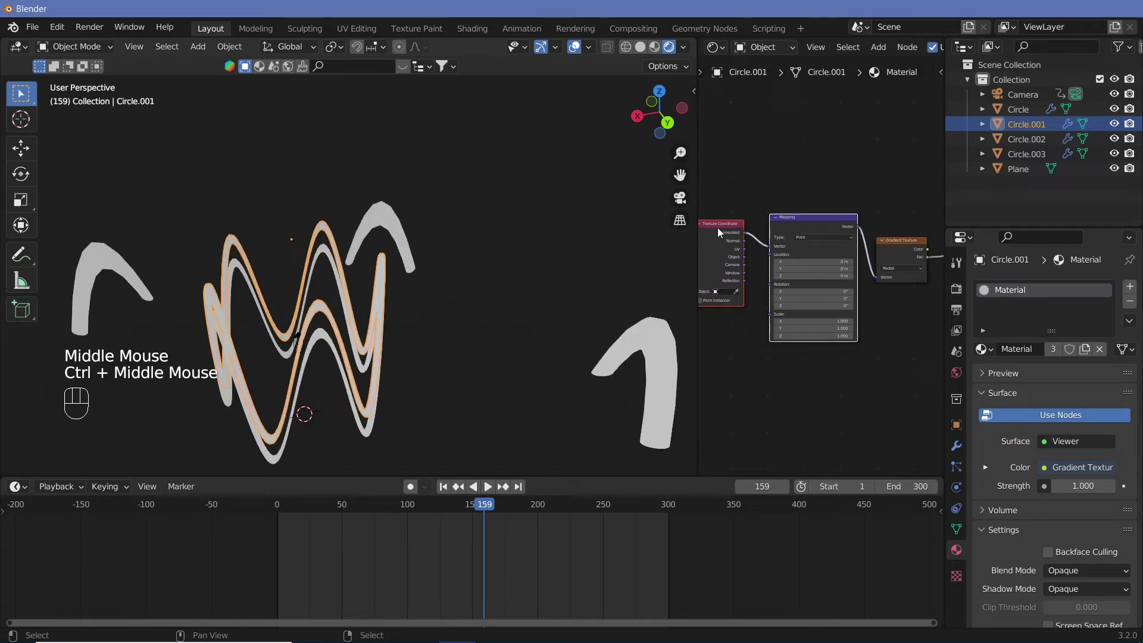
left_click(721, 231)
left_click_drag(795, 228, 742, 264)
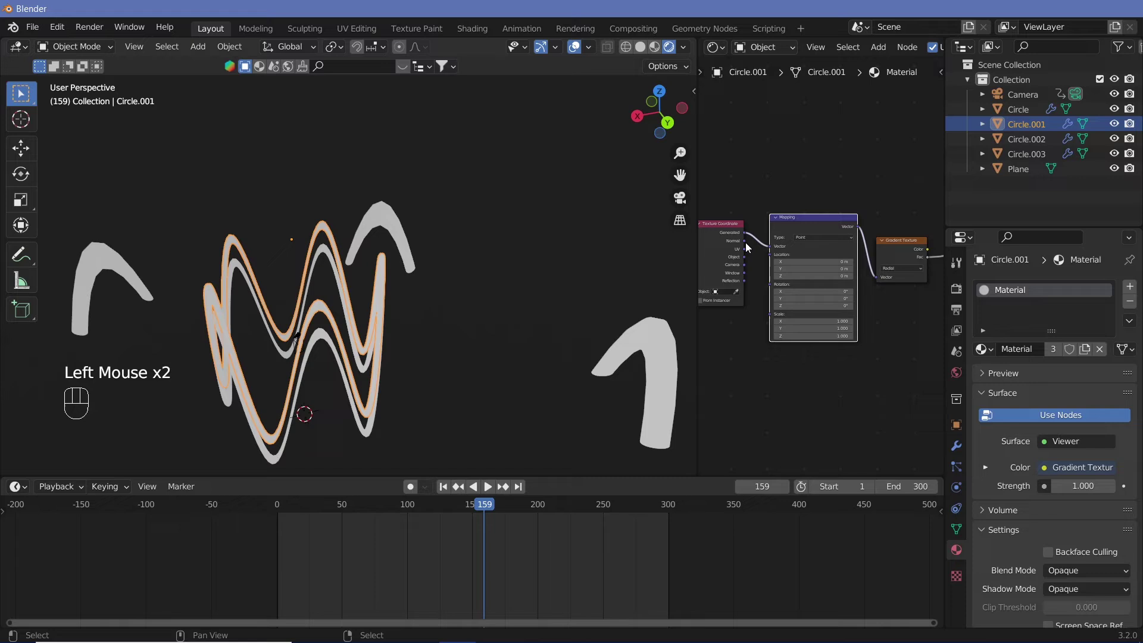
left_click(748, 260)
left_click_drag(776, 251, 748, 264)
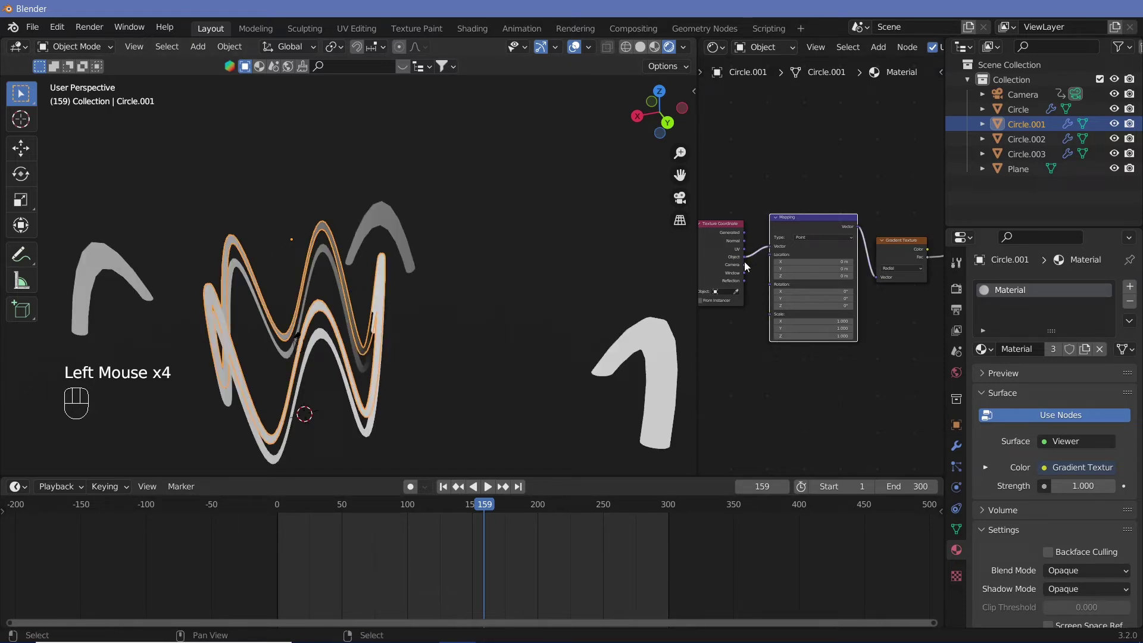
Orbit and zoom the viewport to inspect the gradient on the tubes.
left_click_drag(412, 312, 327, 238)
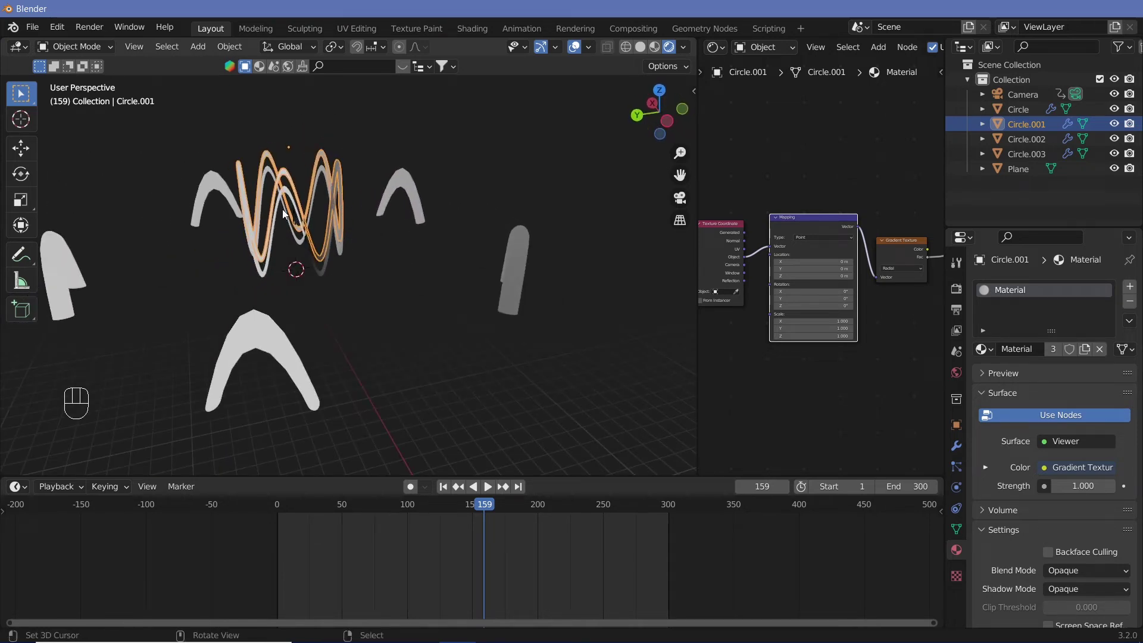
left_click_drag(333, 248, 360, 304)
left_click_drag(350, 289, 384, 341)
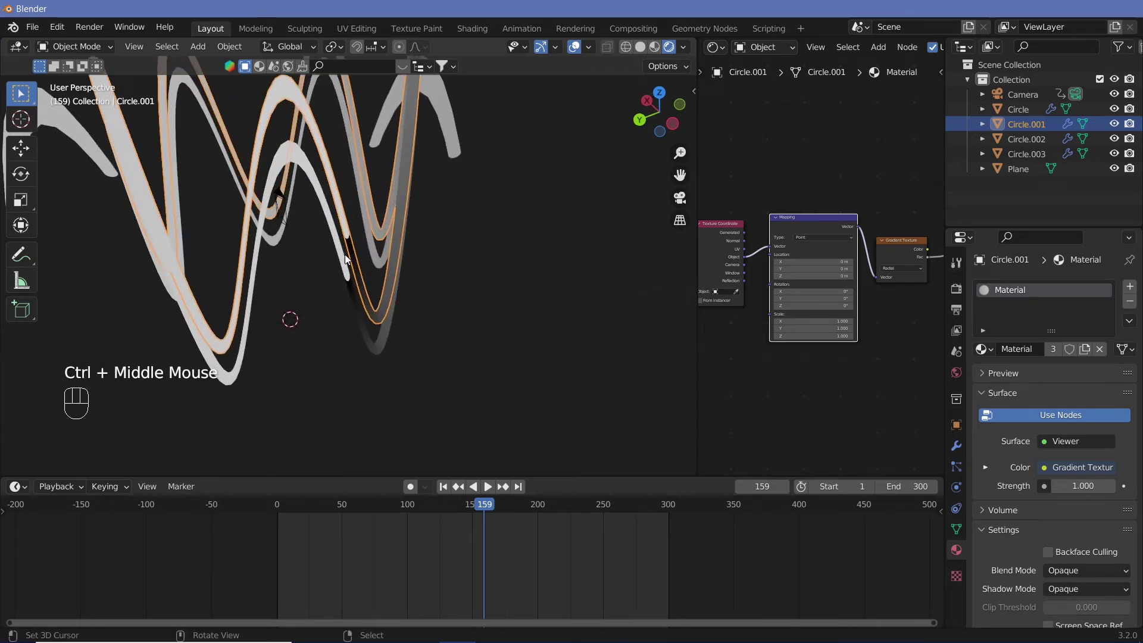
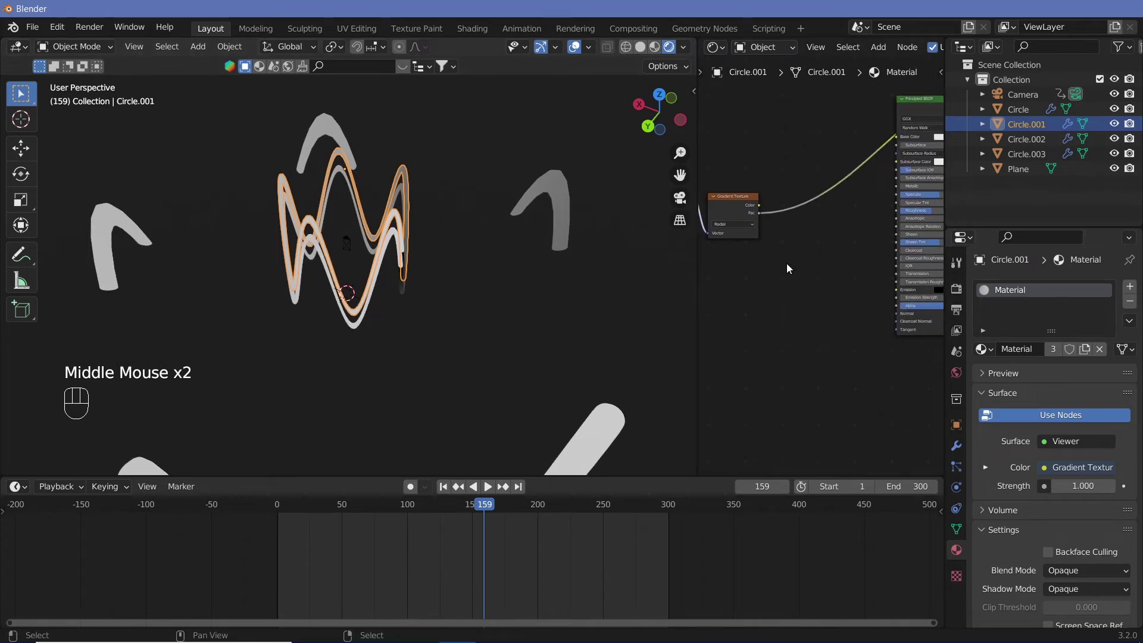
Add a ColorRamp node after the gradient and give it extra colour stops.
key("shift+a")
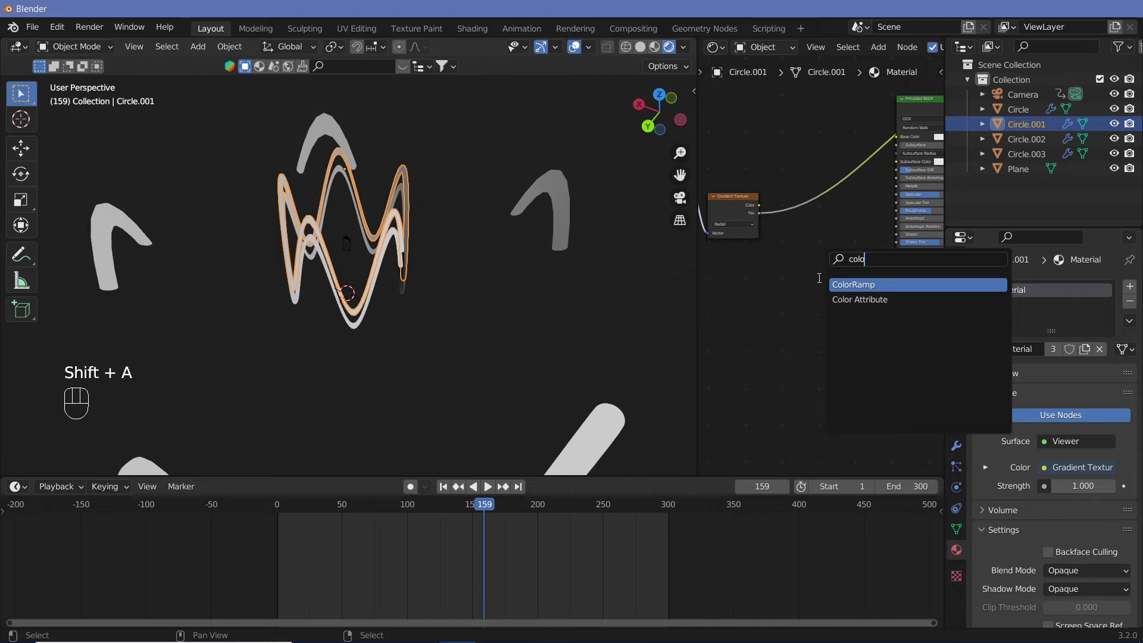
left_click(858, 271)
middle_click(828, 282)
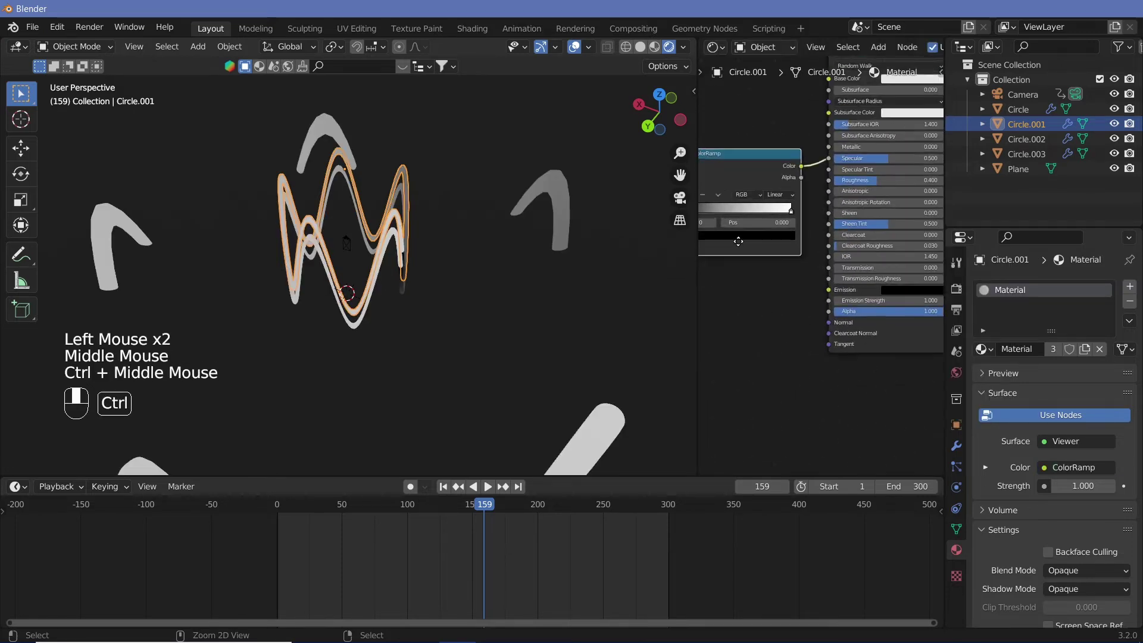
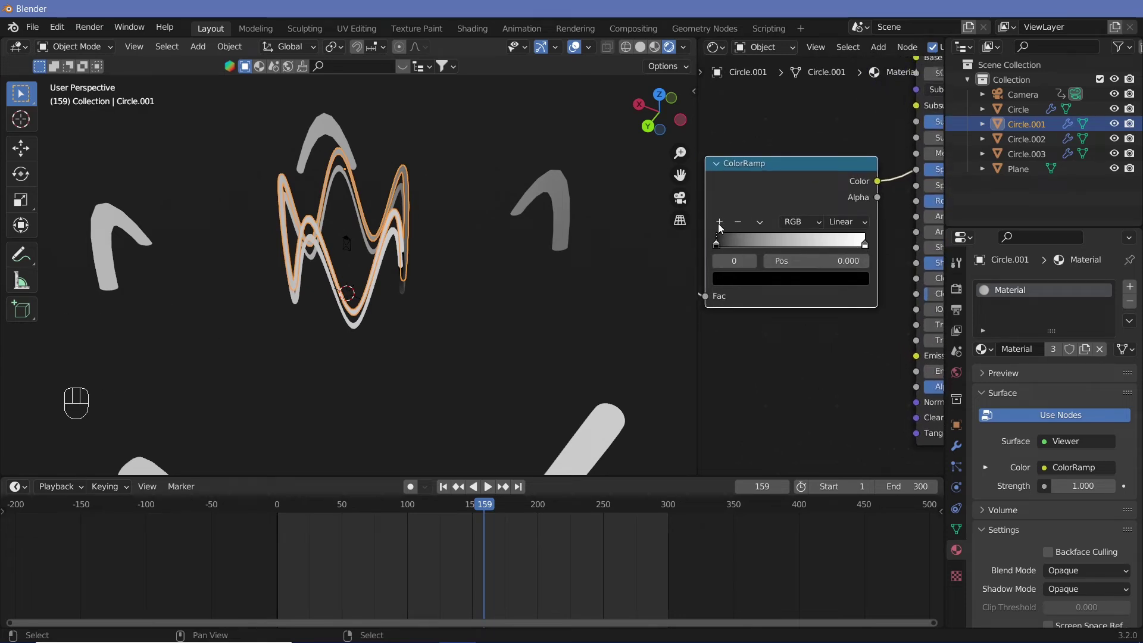
left_click(726, 226)
left_click(725, 224)
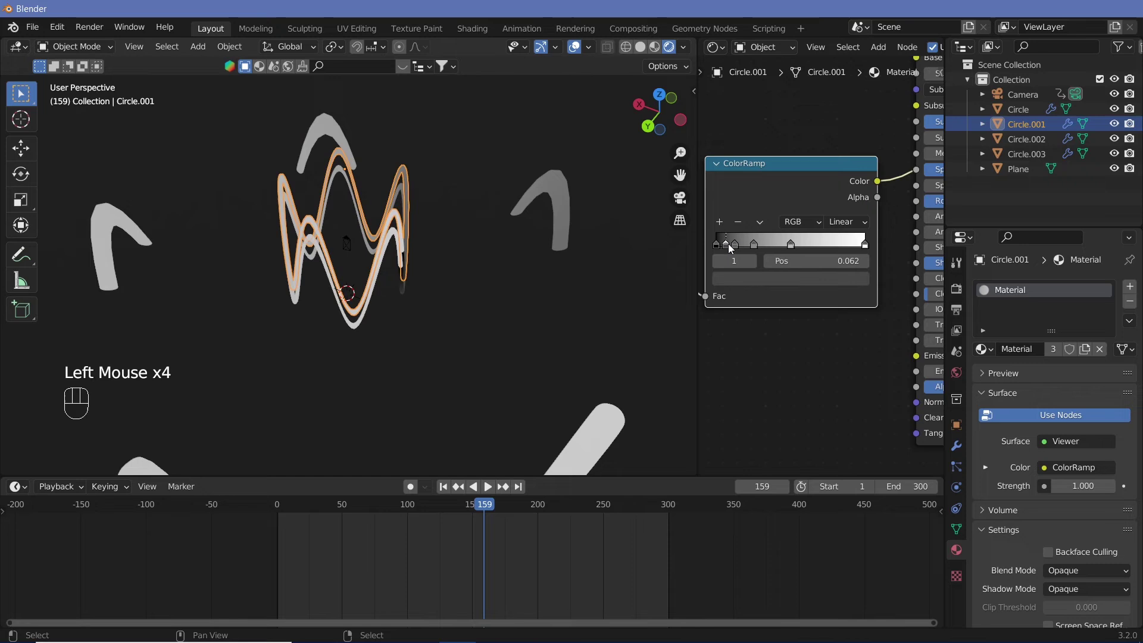
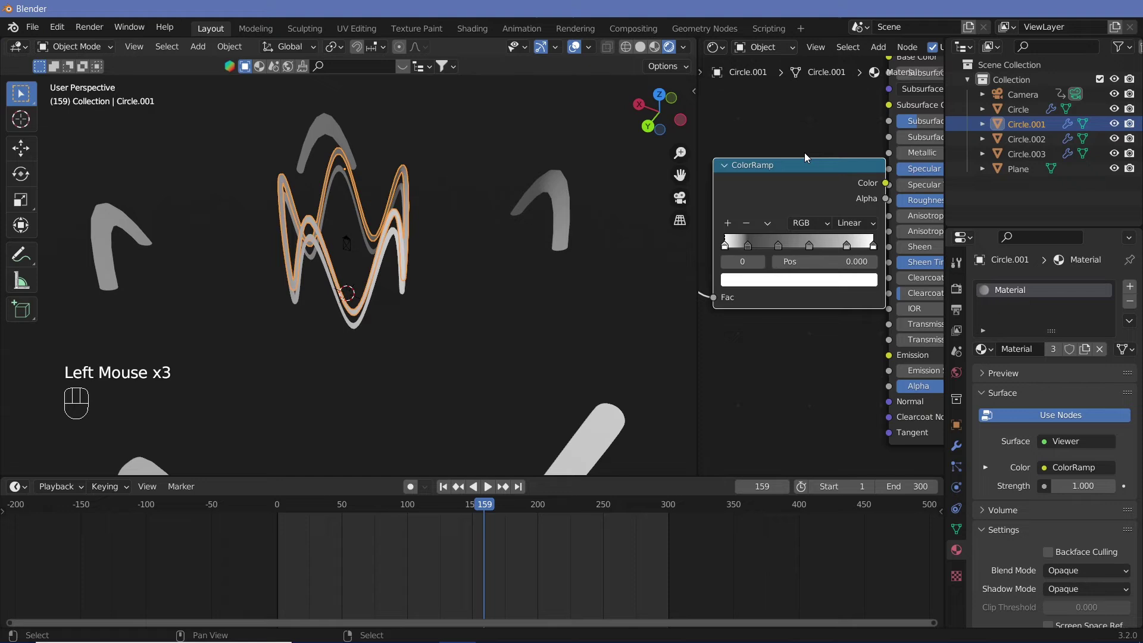
Set the last ramp stop to a vivid purple, then select the first stop.
left_click(772, 283)
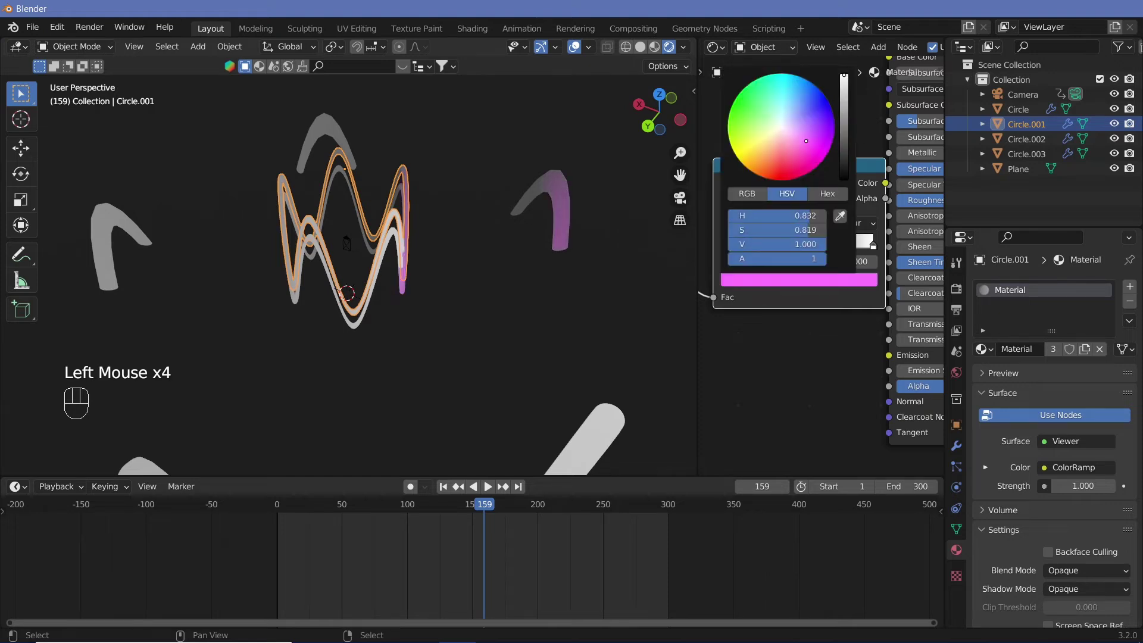
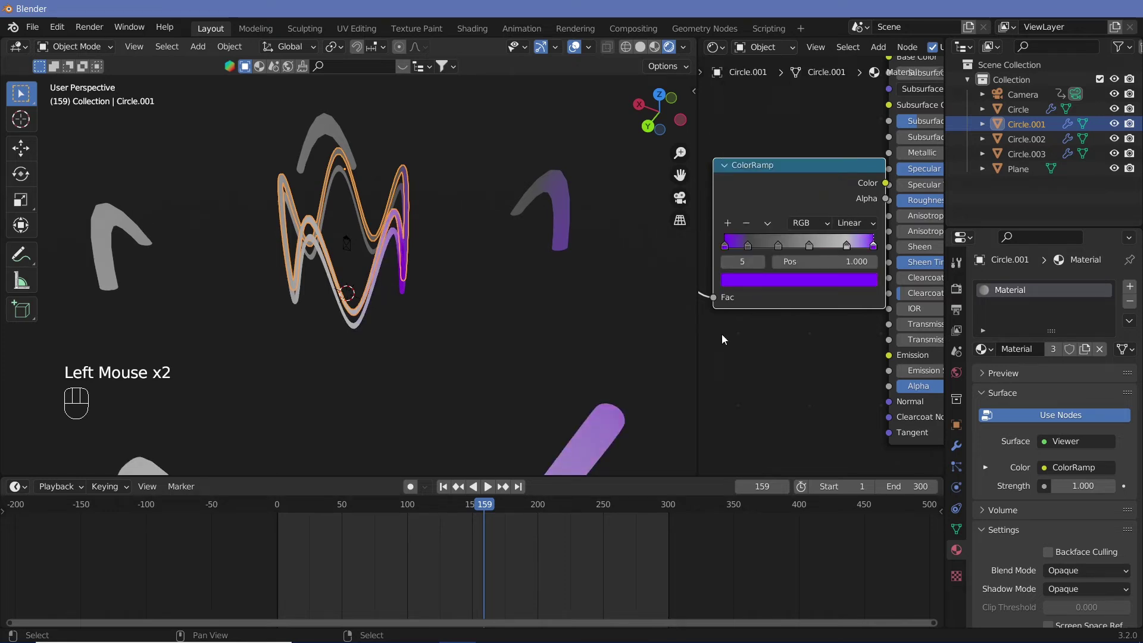
left_click(750, 249)
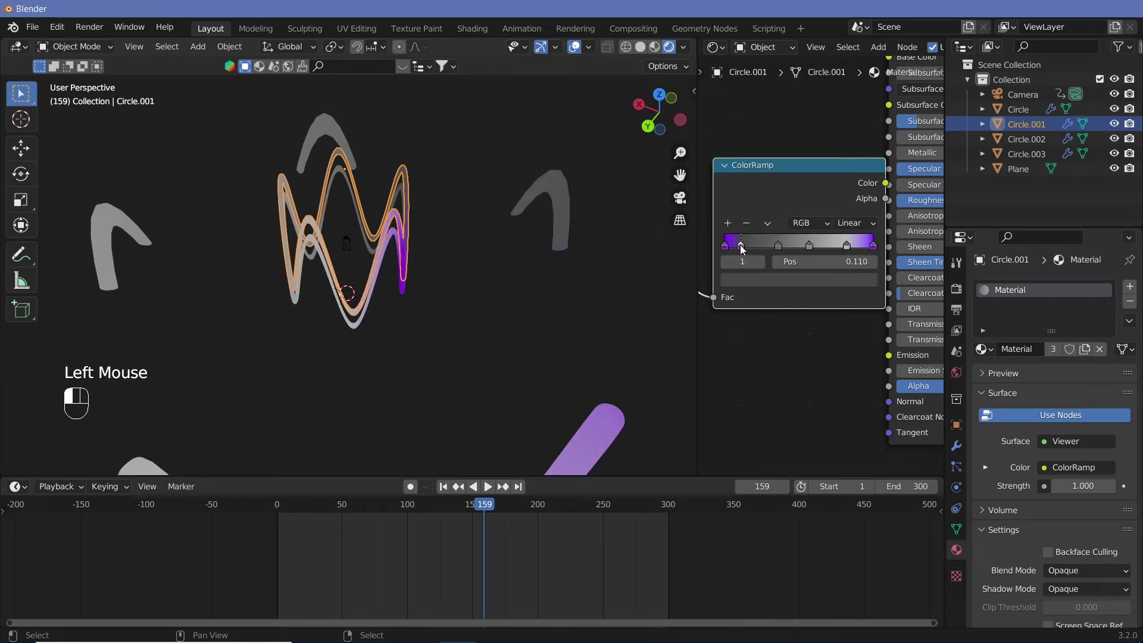
left_click(742, 249)
Colour the remaining ramp stops rainbow hues, including a green stop.
left_click(751, 284)
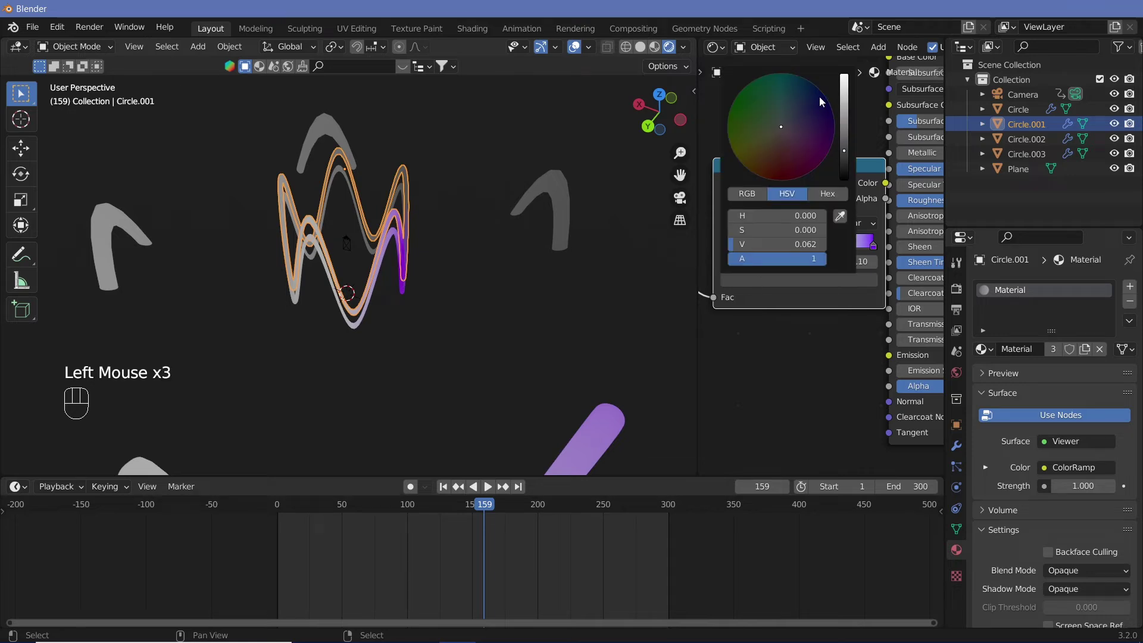
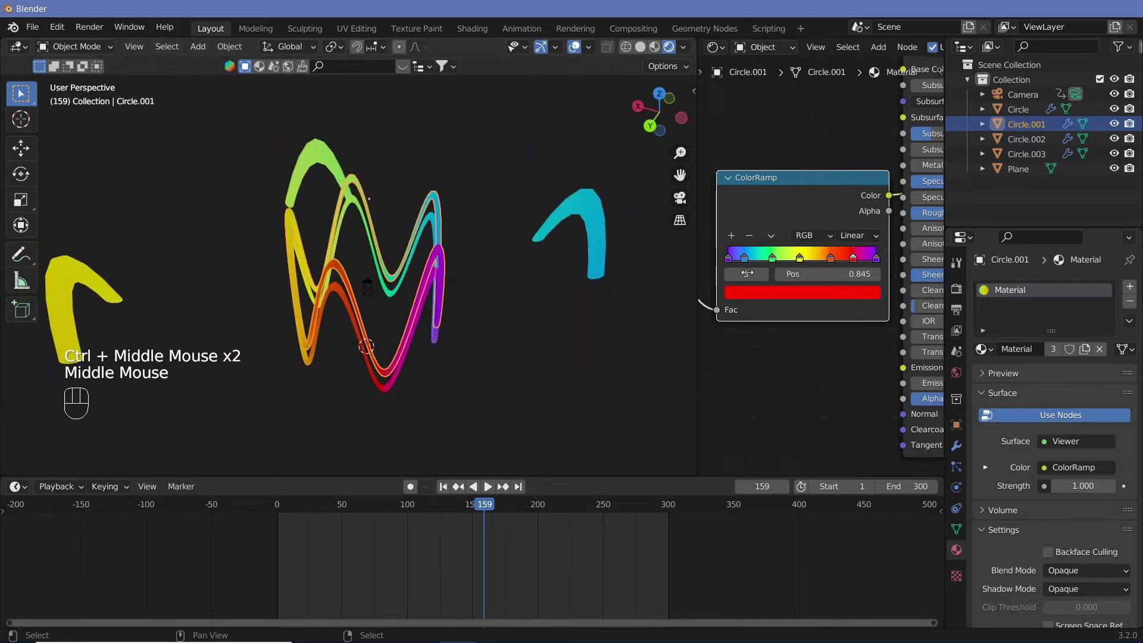
left_click(777, 261)
left_click(790, 295)
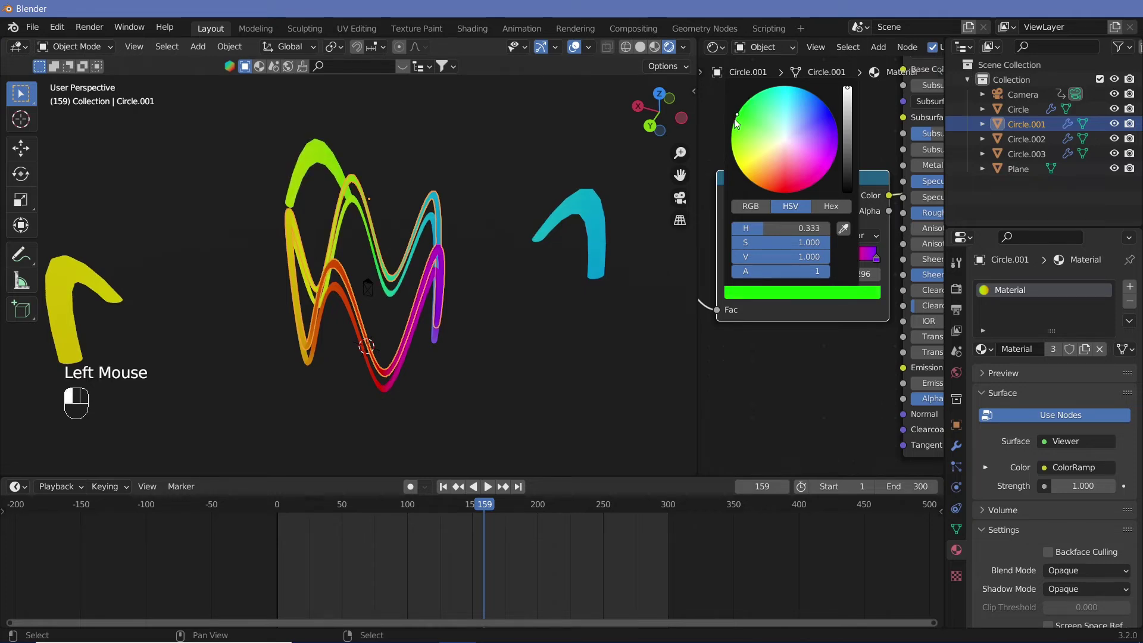
left_click(748, 259)
left_click(768, 294)
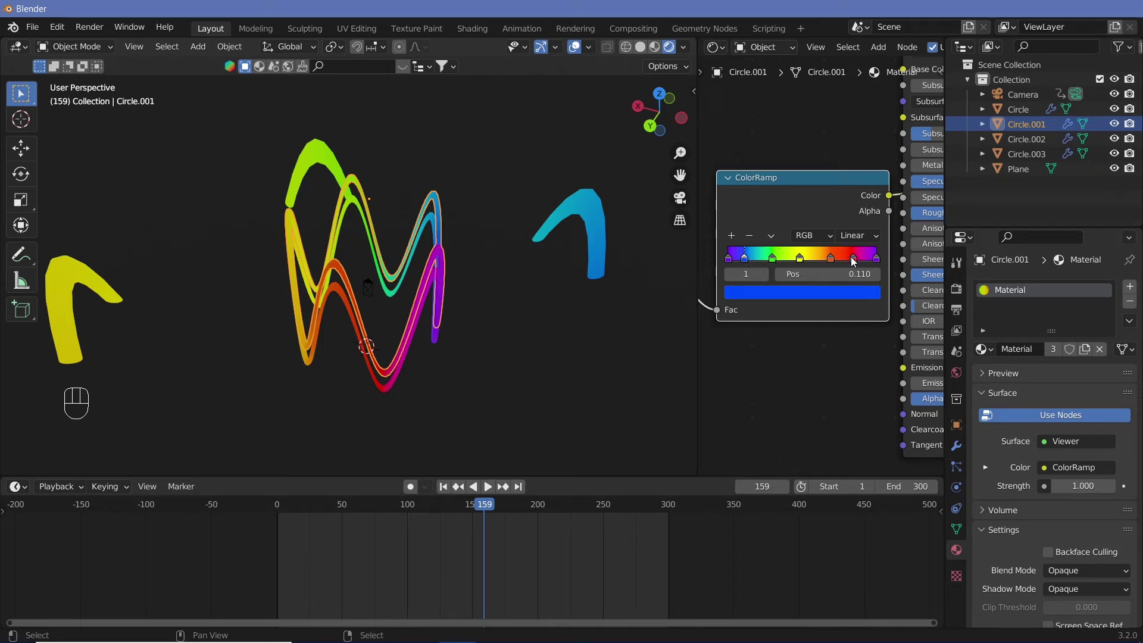
Move the red stop to 0.845 and set the ramp interpolation to Ease.
left_click(854, 260)
left_click(839, 291)
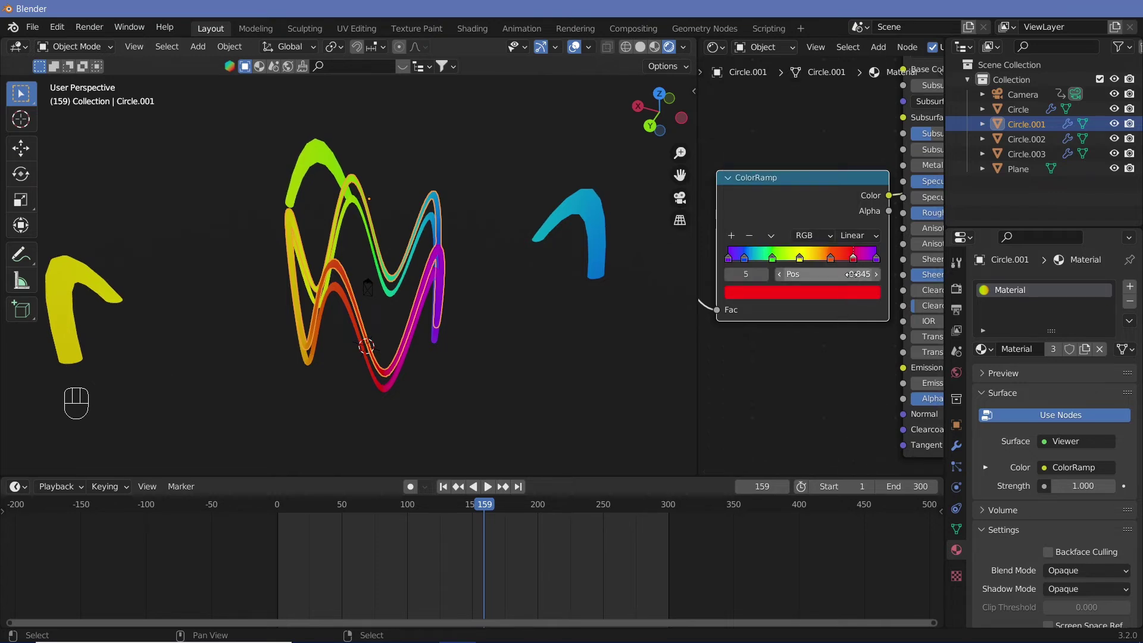
left_click_drag(510, 336, 431, 360)
left_click_drag(422, 353, 520, 316)
left_click_drag(863, 236, 872, 255)
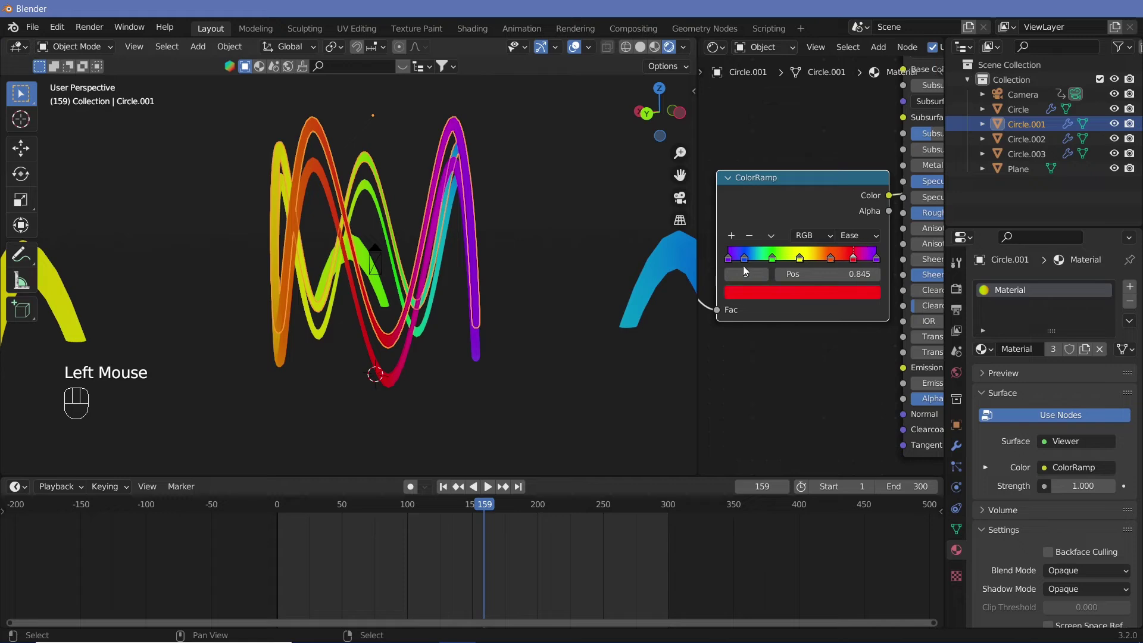
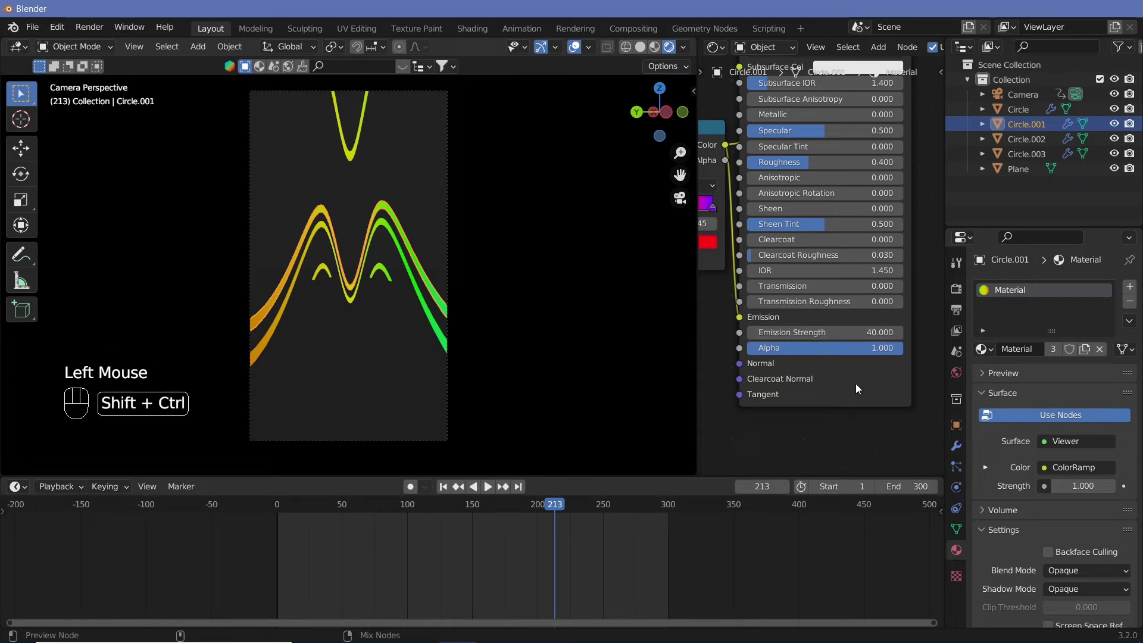
Reconnect the Principled BSDF to Material Output so the tubes use their real shader.
left_click(860, 387)
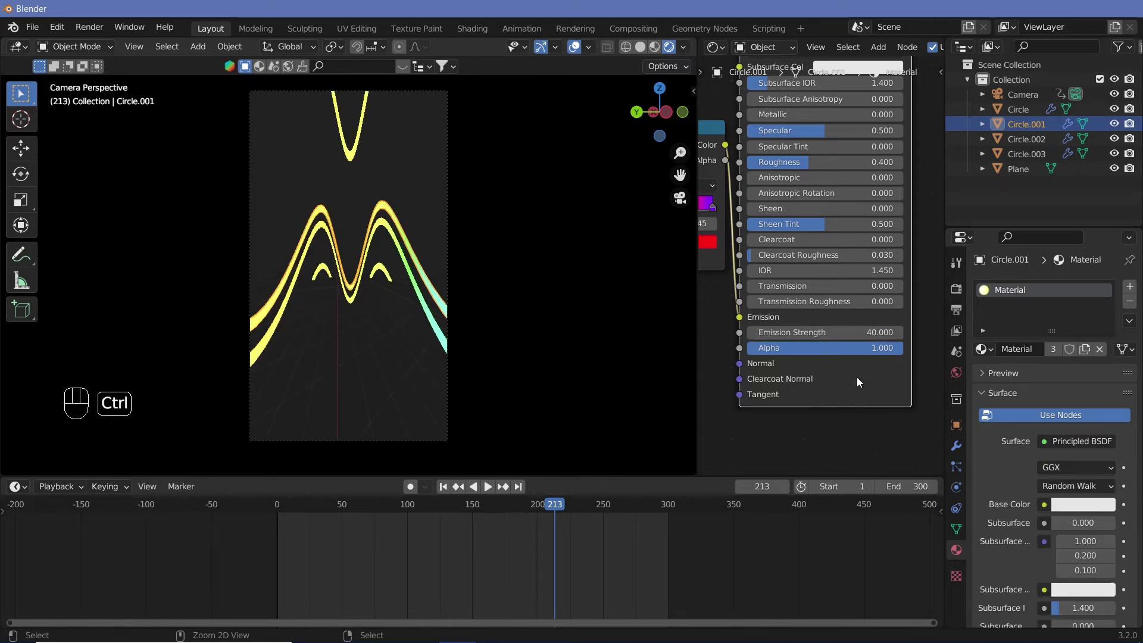
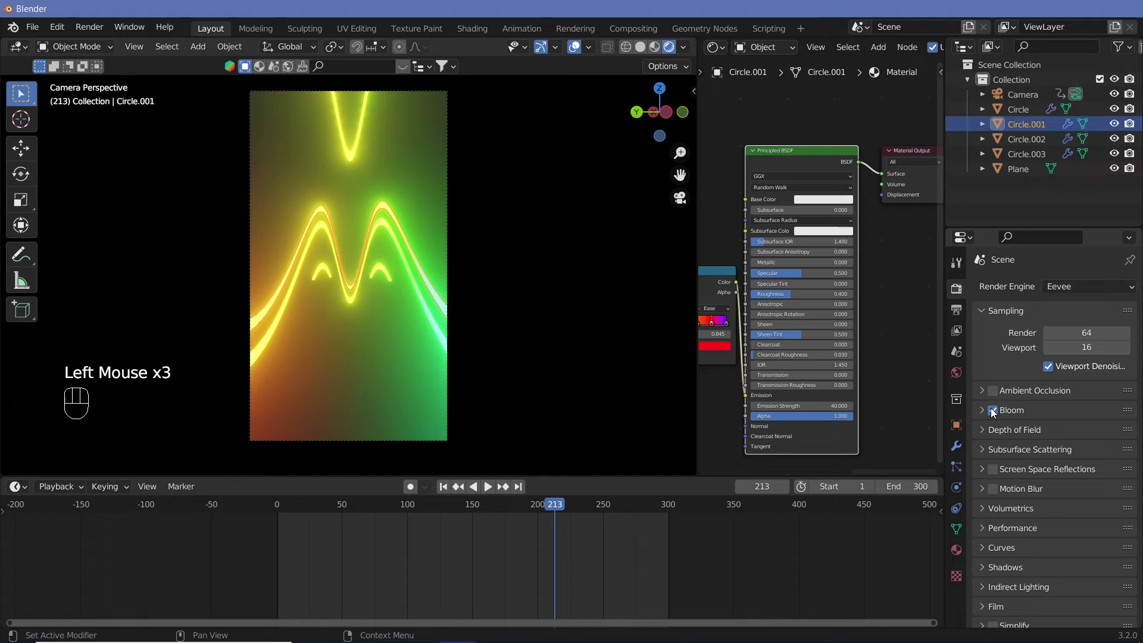
Enable Bloom in Render Properties and play the animation to check the glow.
left_click(982, 415)
left_click_drag(1076, 512, 1076, 513)
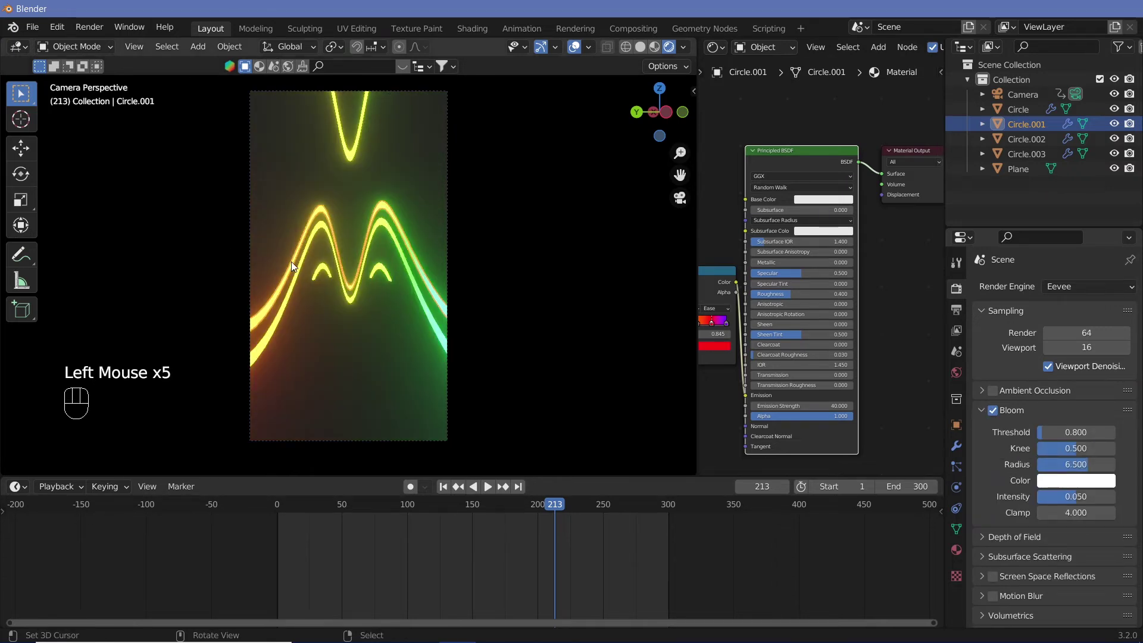
key("shift+space")
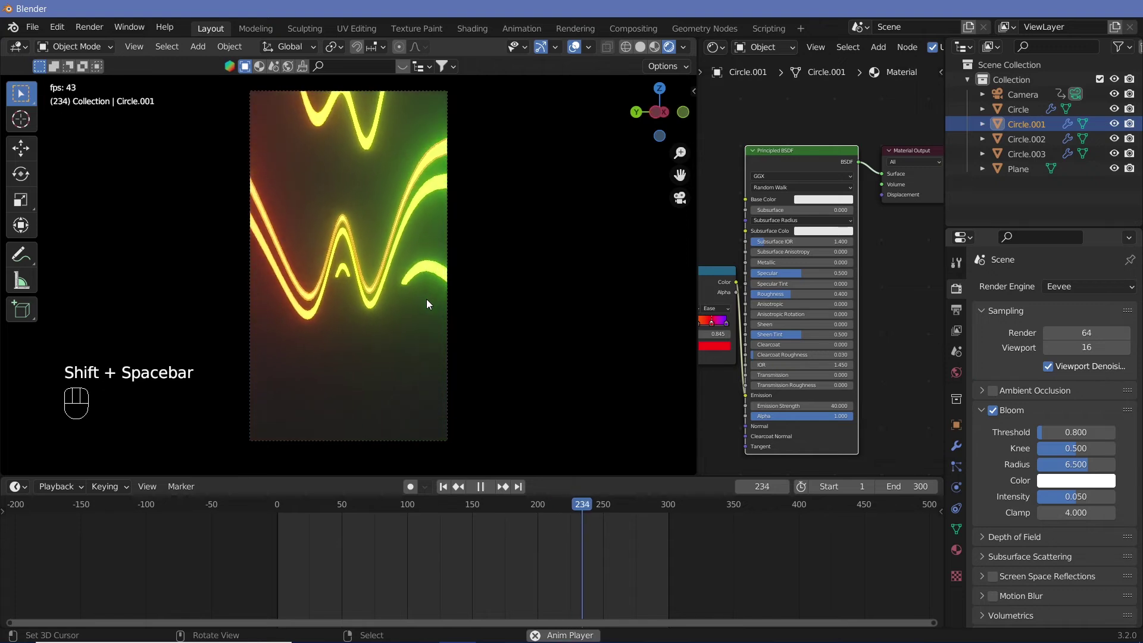
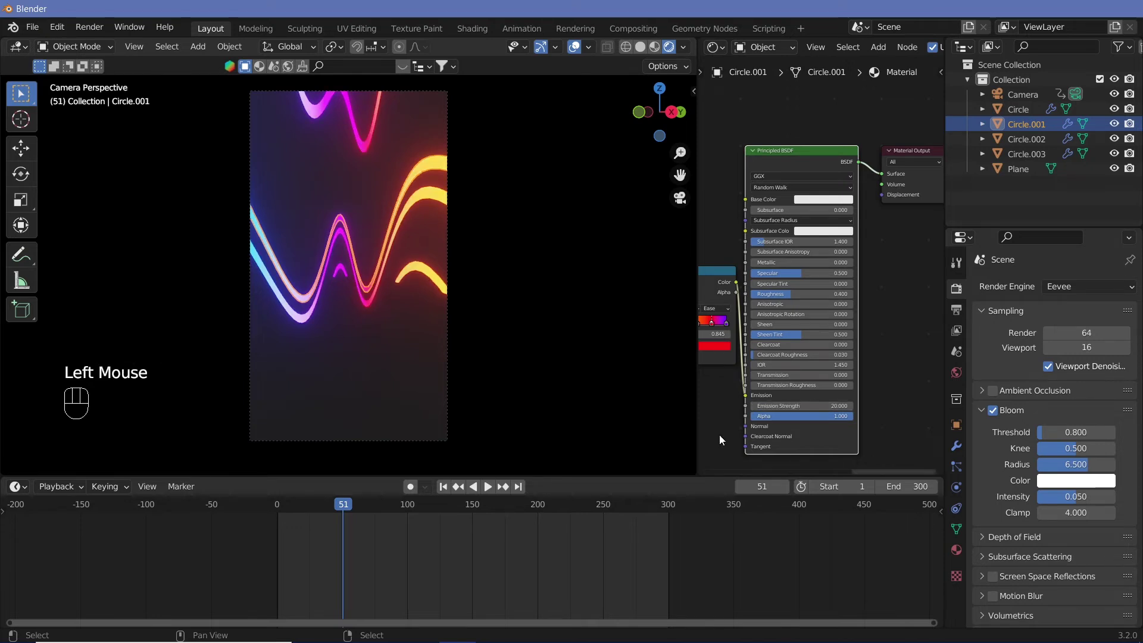
key("shift+space")
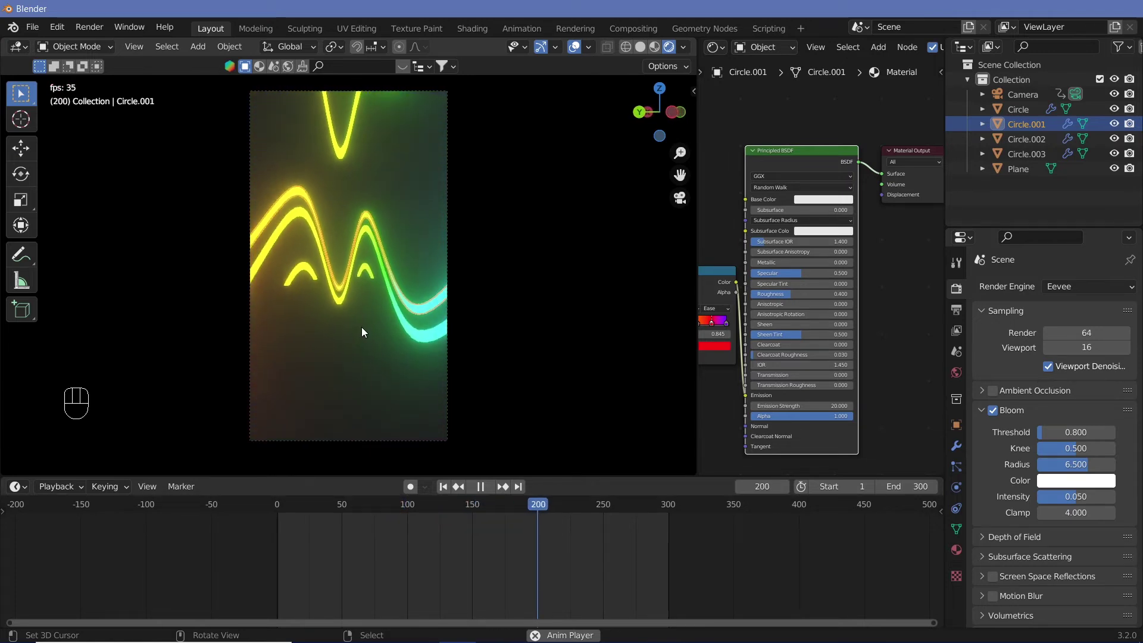
key("shift+space")
Set the world background colour to black and play back the camera turn.
left_click(966, 381)
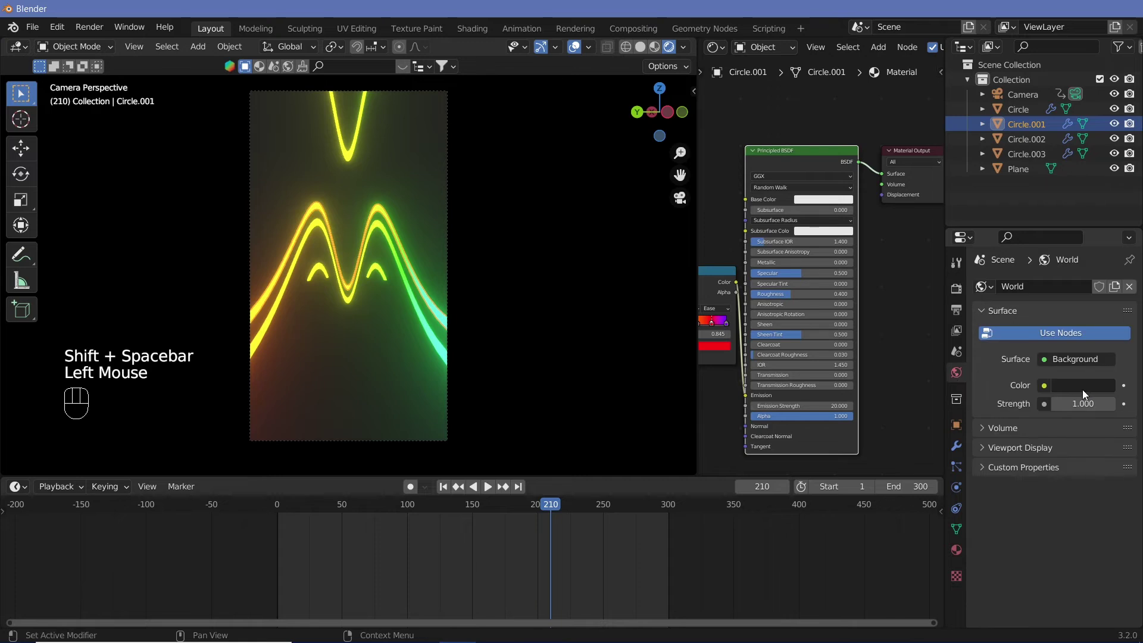
left_click(1088, 391)
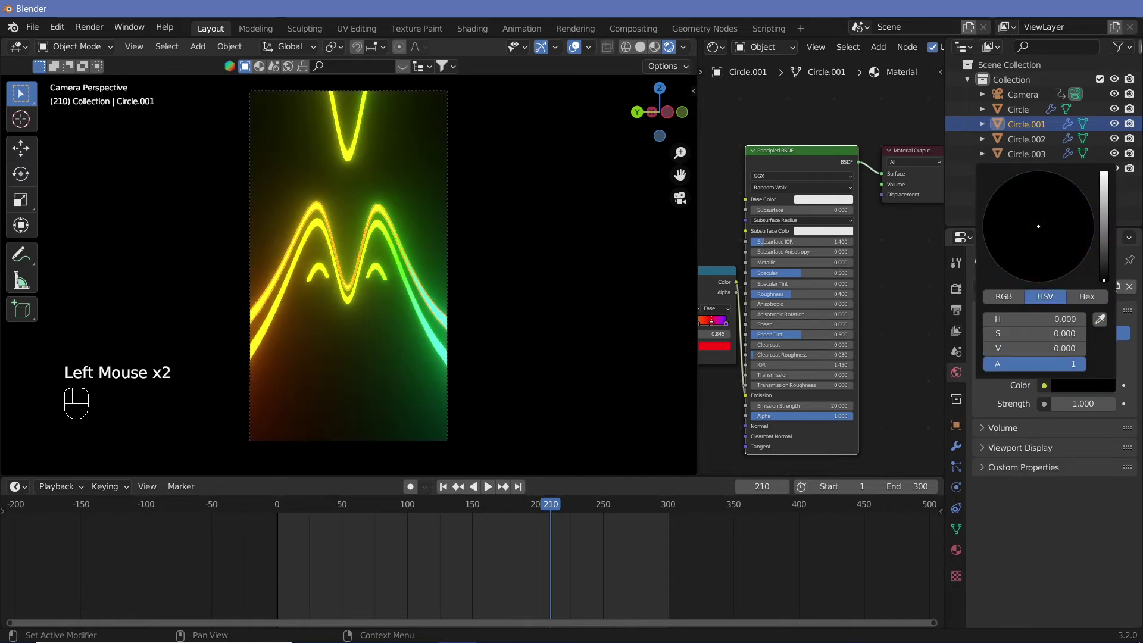
key("shift+space")
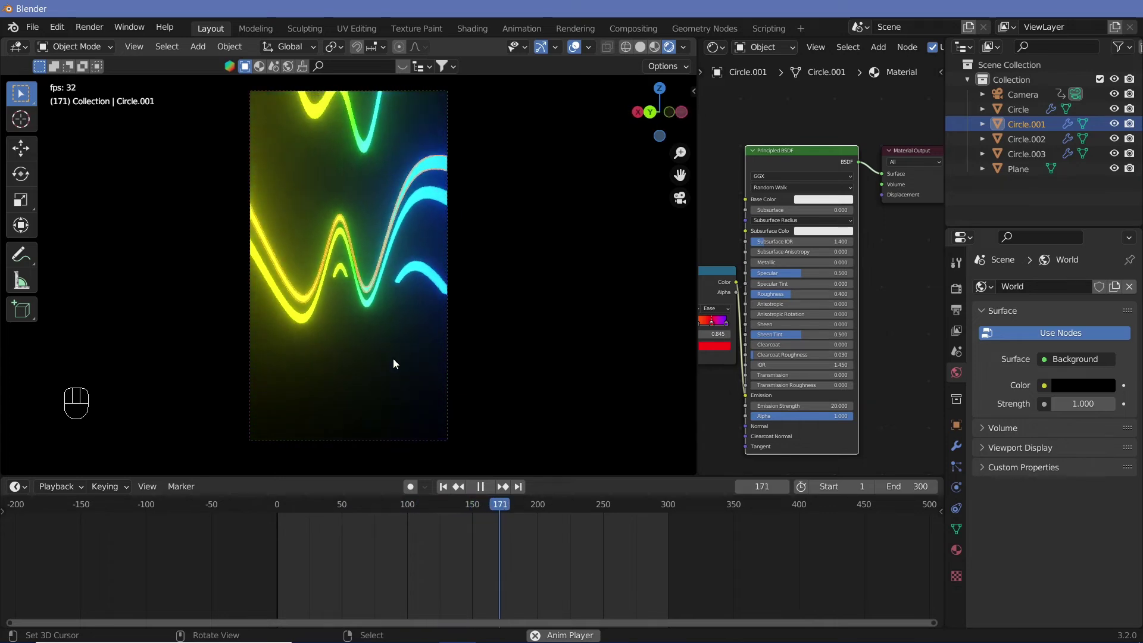
key("shift+space")
key("shift+space")
key("shift+space")
left_click_drag(576, 46, 376, 342)
key("shift+space")
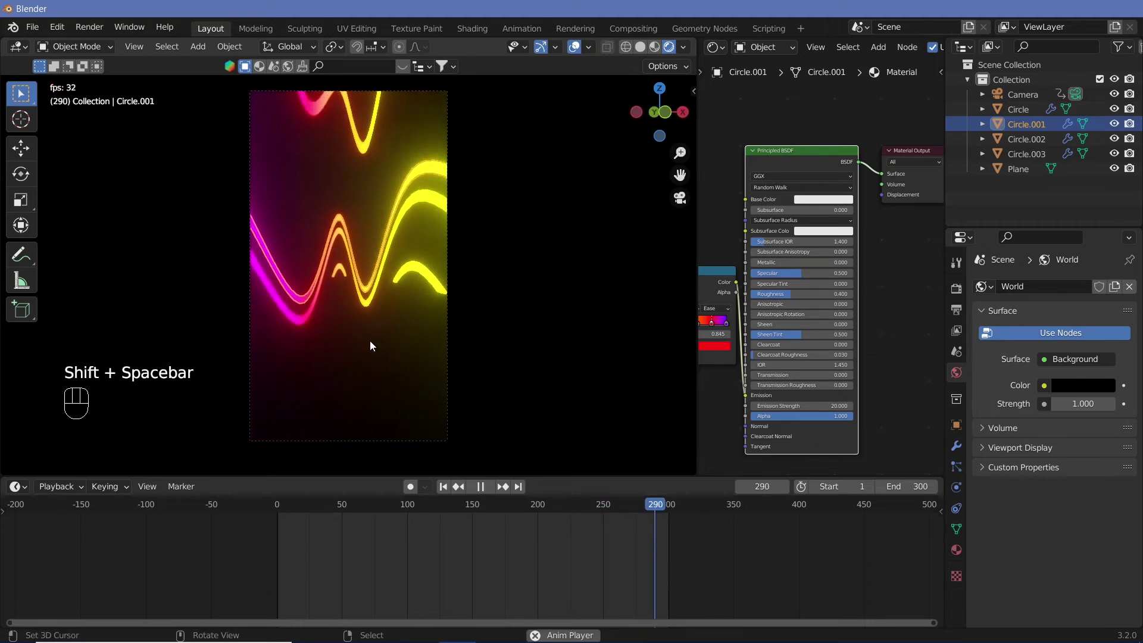
key("shift+space")
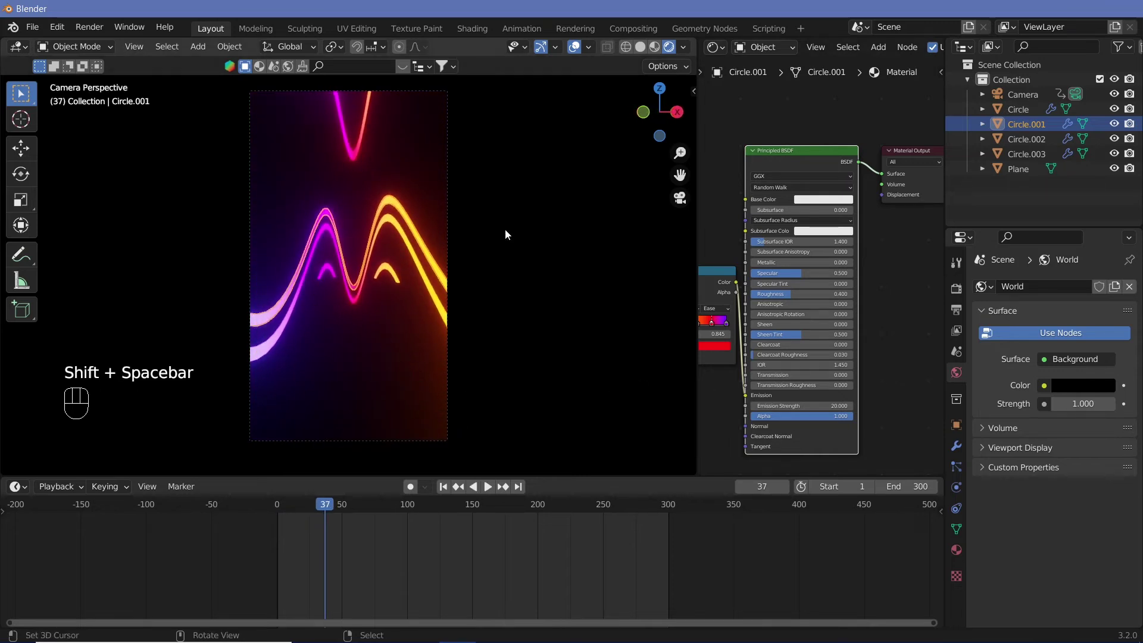
Select the floor plane, check output settings, enable Screen Space Reflections and play back.
left_click_drag(393, 357, 374, 331)
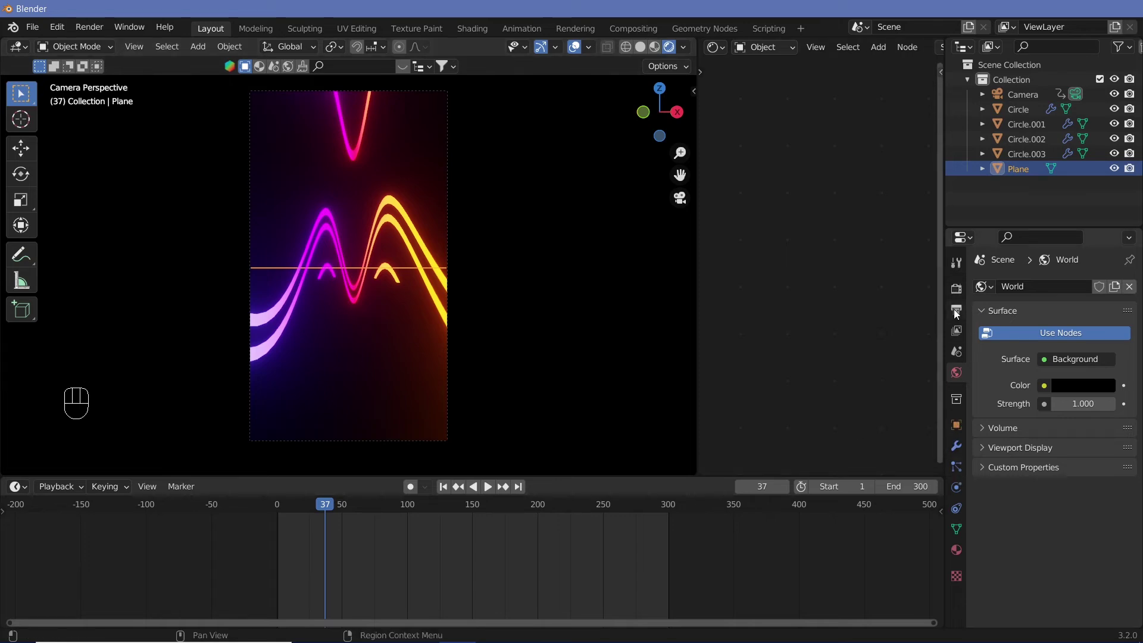
left_click(958, 313)
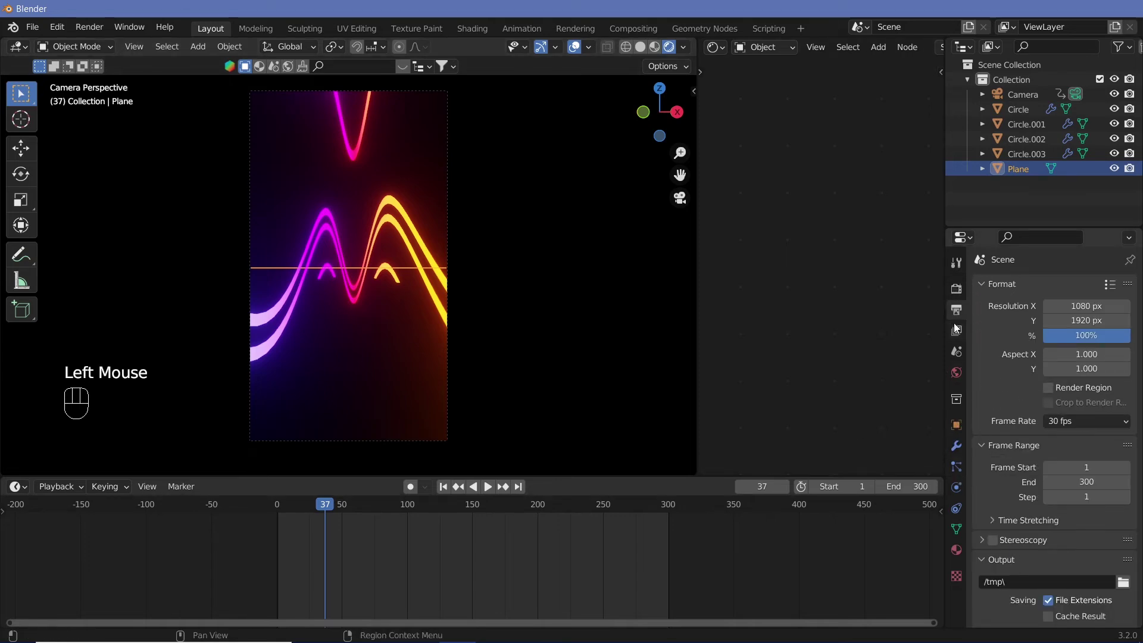
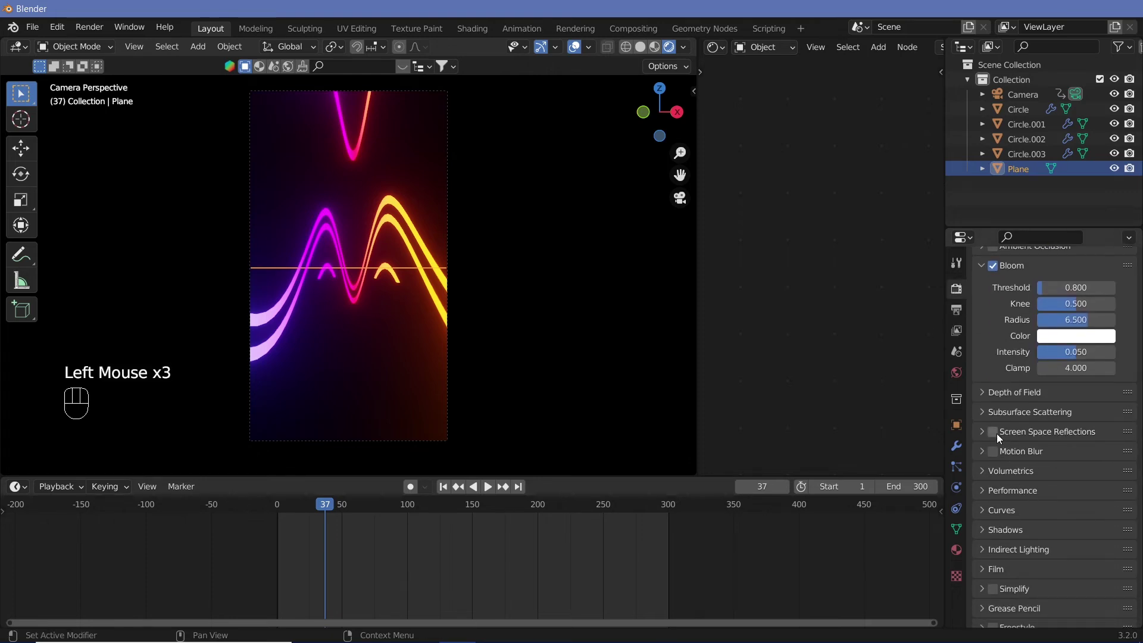
left_click(1001, 437)
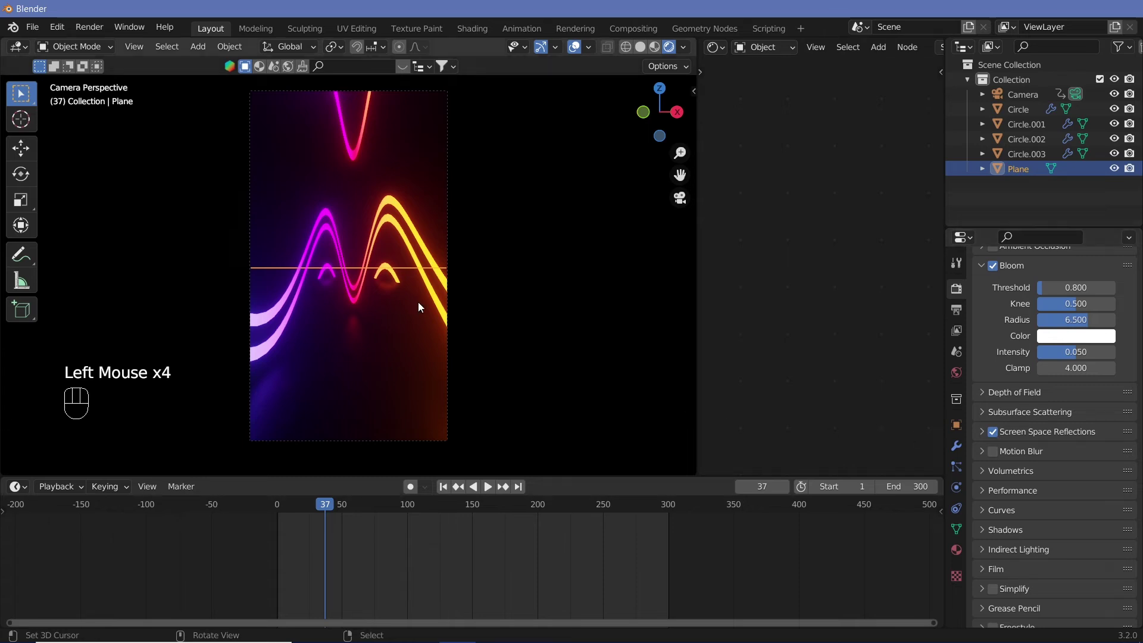
key("shift+space")
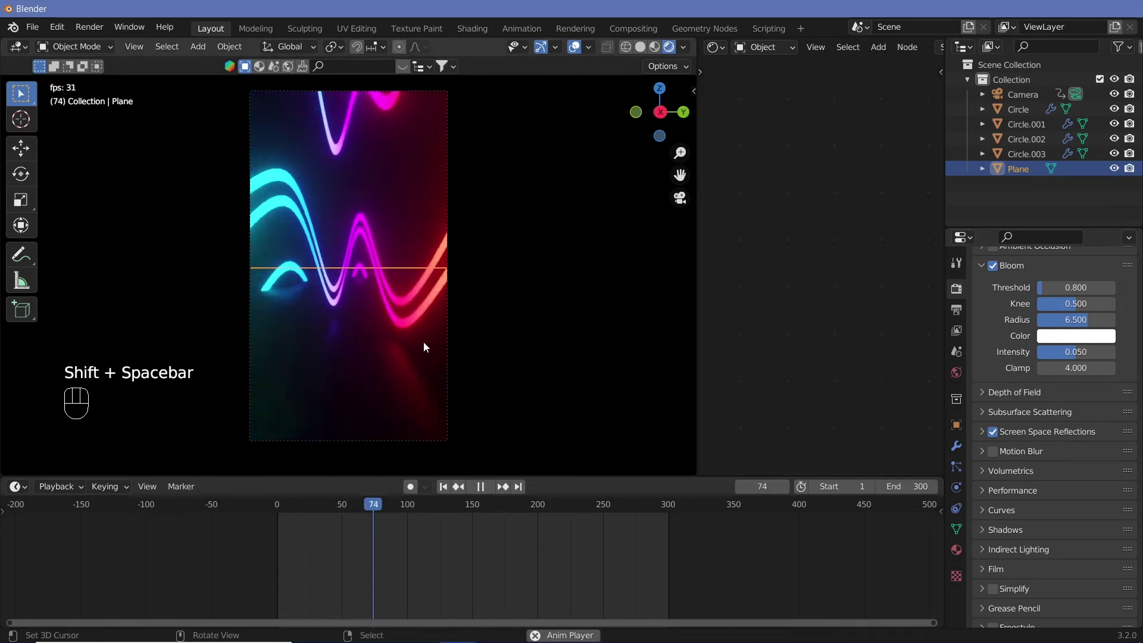
key("shift+space")
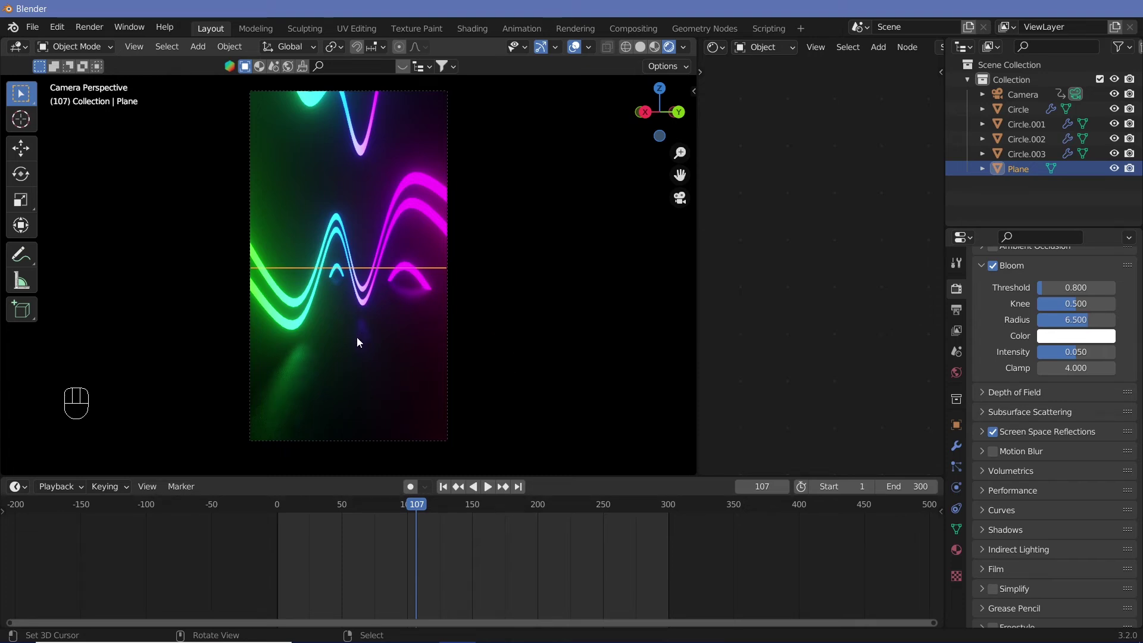
Wire coordinates into the floor's Voronoi Texture and its colour into roughness alongside the Noise Texture.
left_click(955, 552)
left_click_drag(1068, 353, 890, 366)
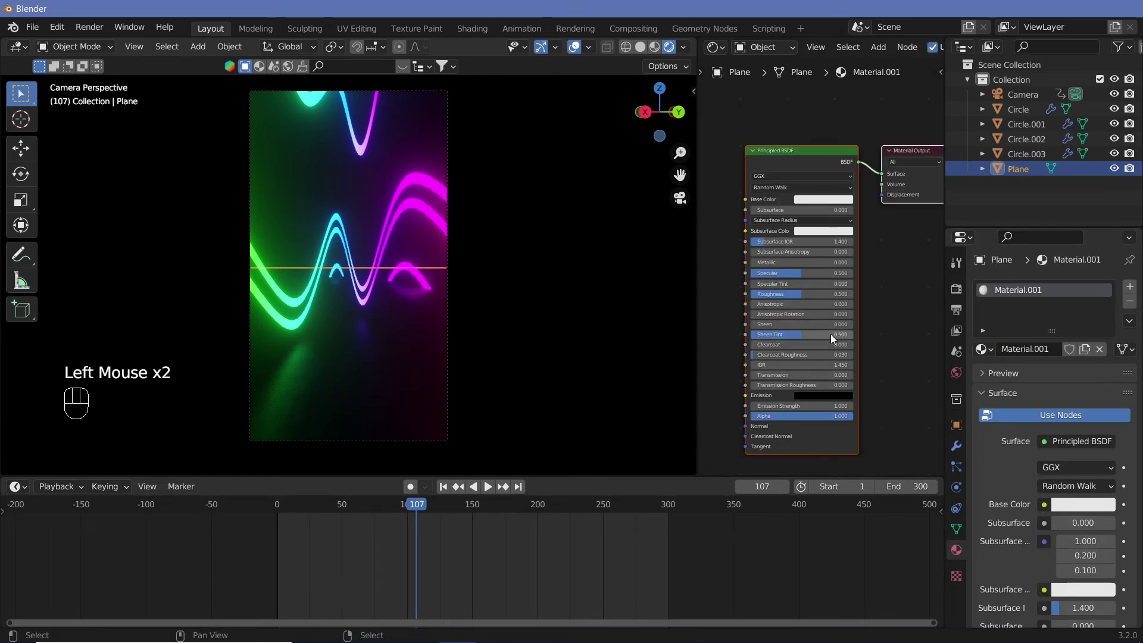
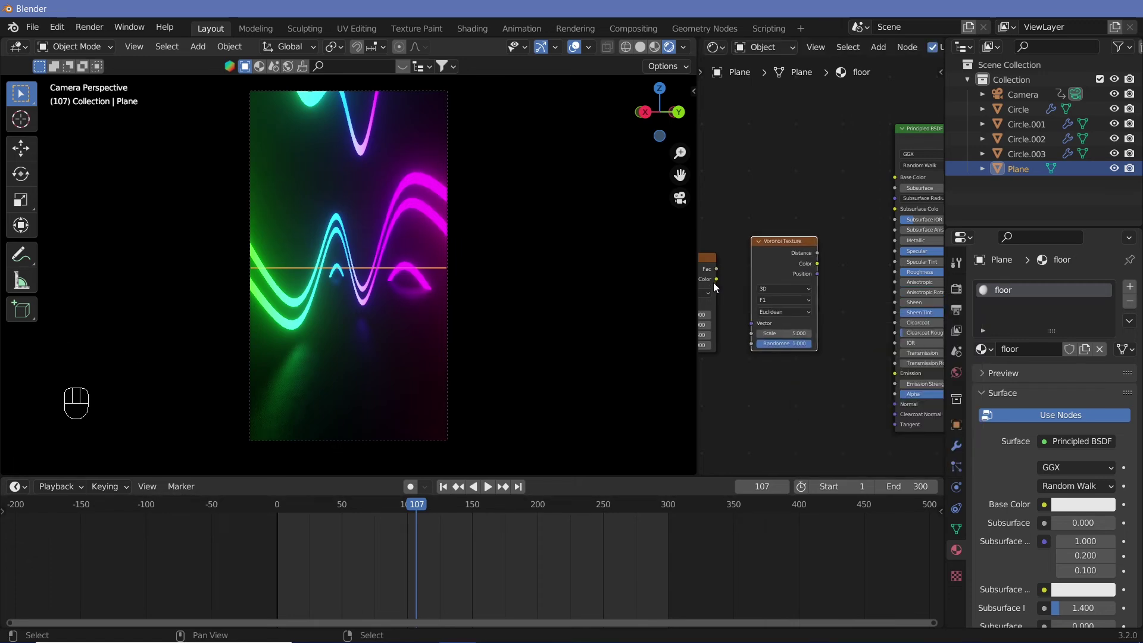
left_click_drag(730, 288, 759, 329)
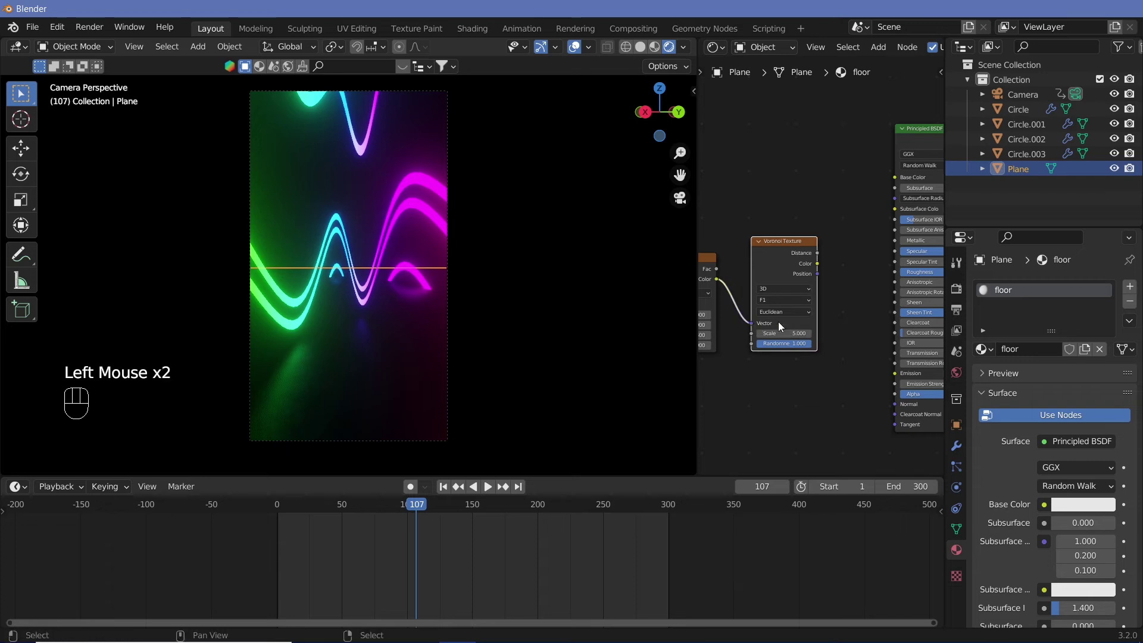
left_click_drag(821, 267, 851, 341)
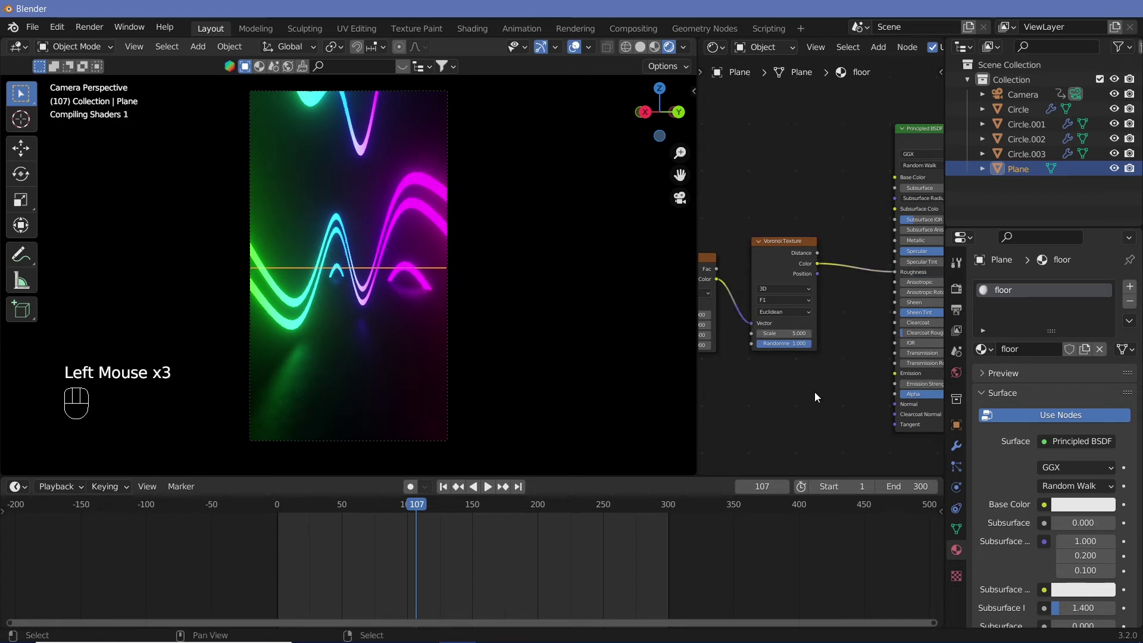
middle_click(818, 396)
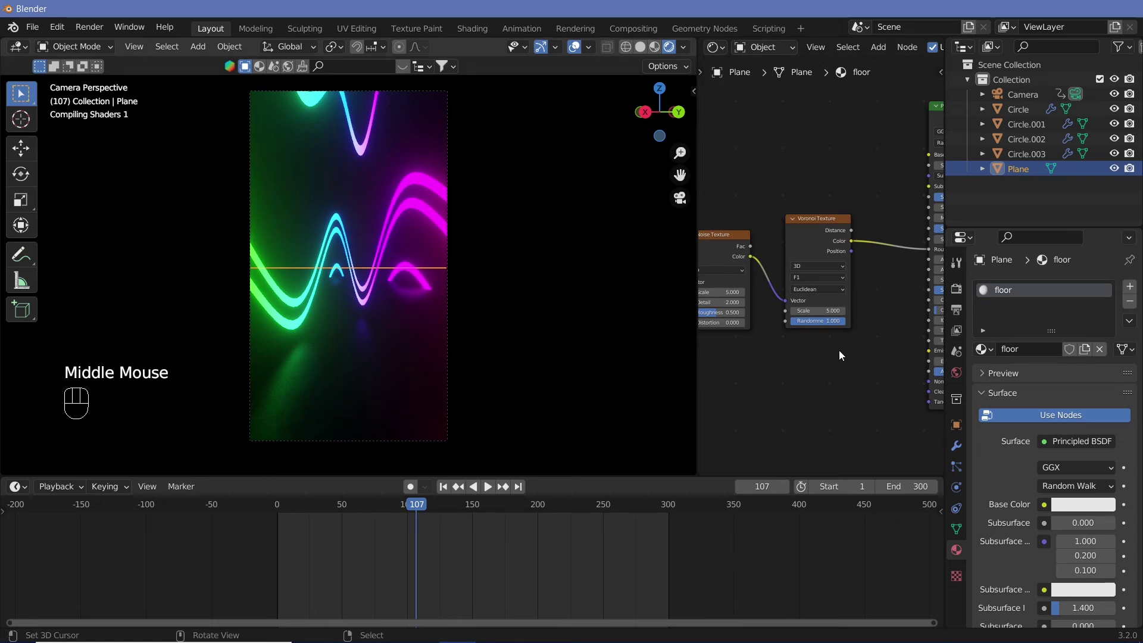
left_click_drag(755, 378, 302, 355)
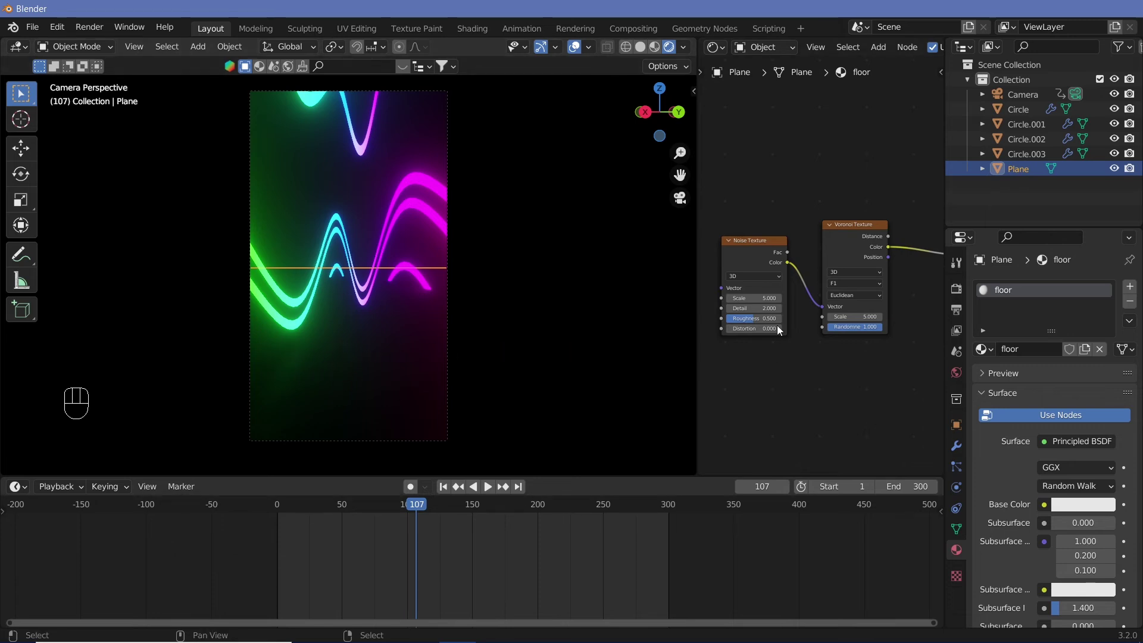
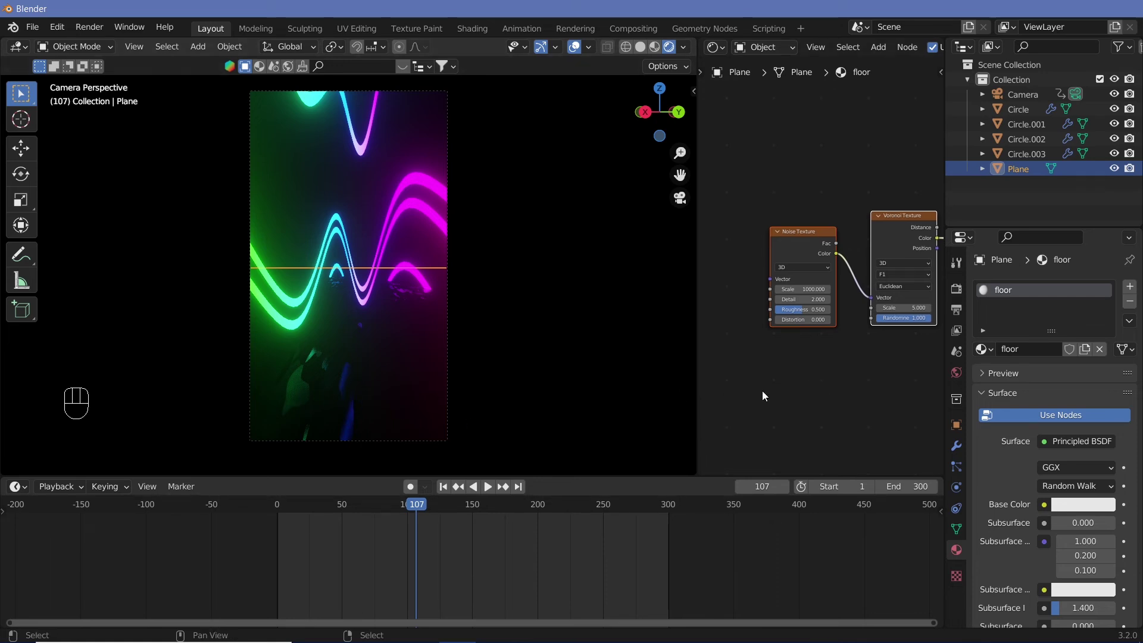
left_click_drag(800, 394, 828, 387)
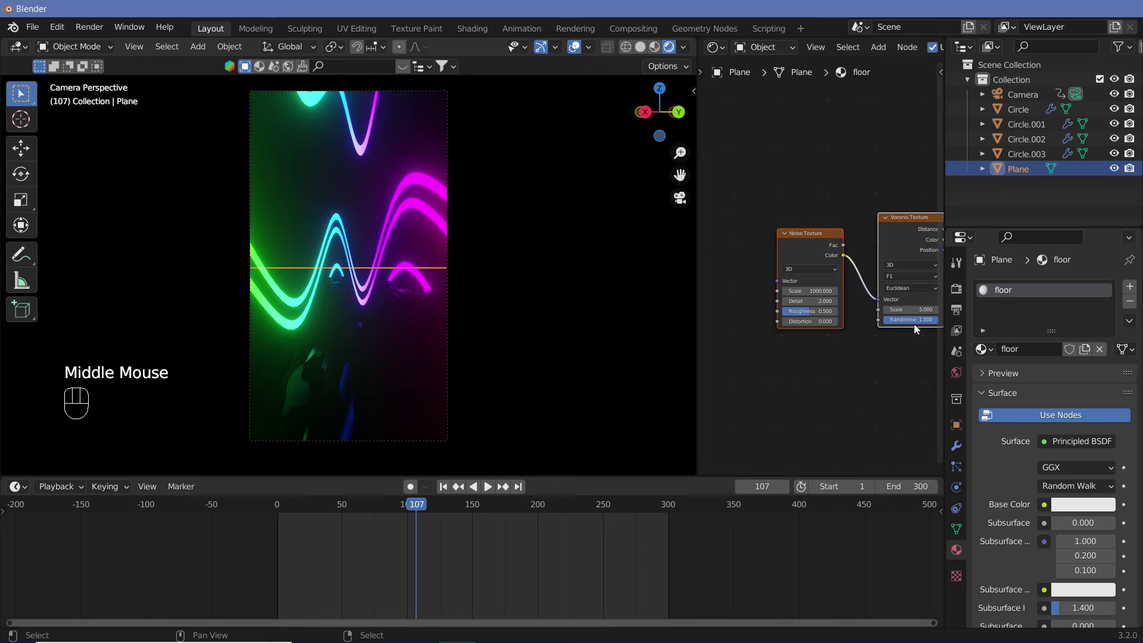
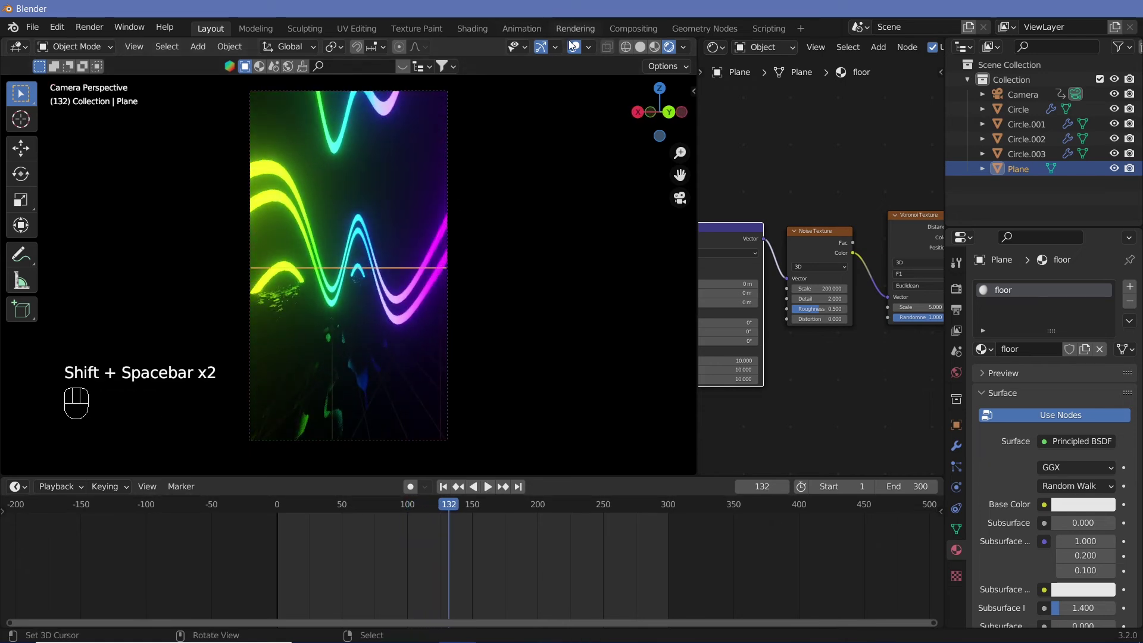
Hide viewport overlays and play the animation to preview the floor reflections.
left_click(579, 53)
key("shift+space")
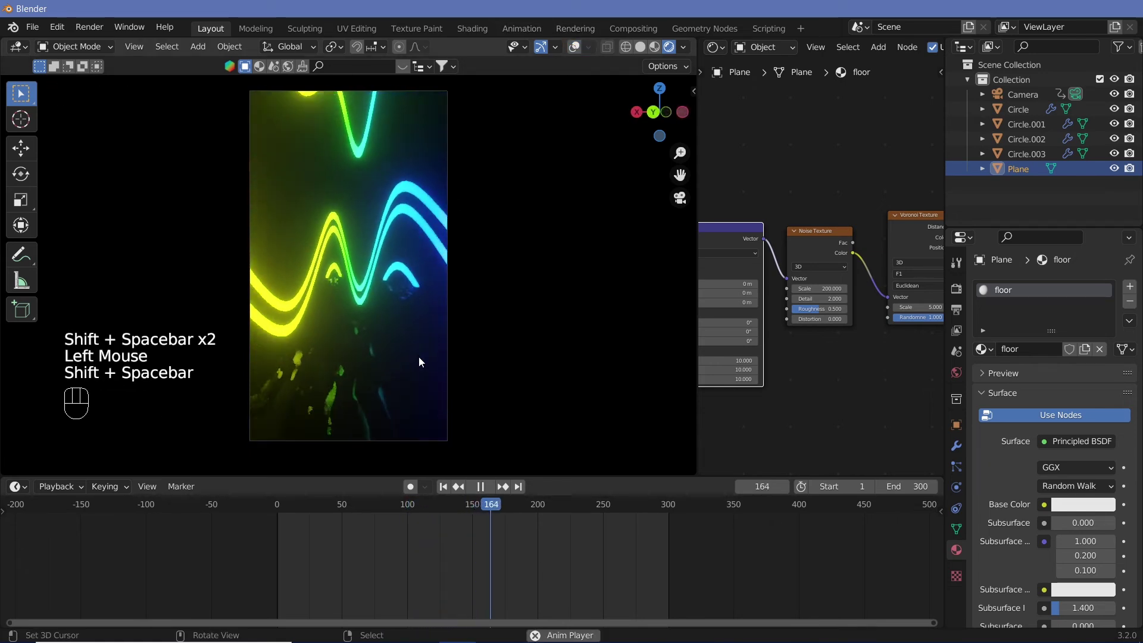
key("shift+space")
key("shift+space")
key("shift+space")
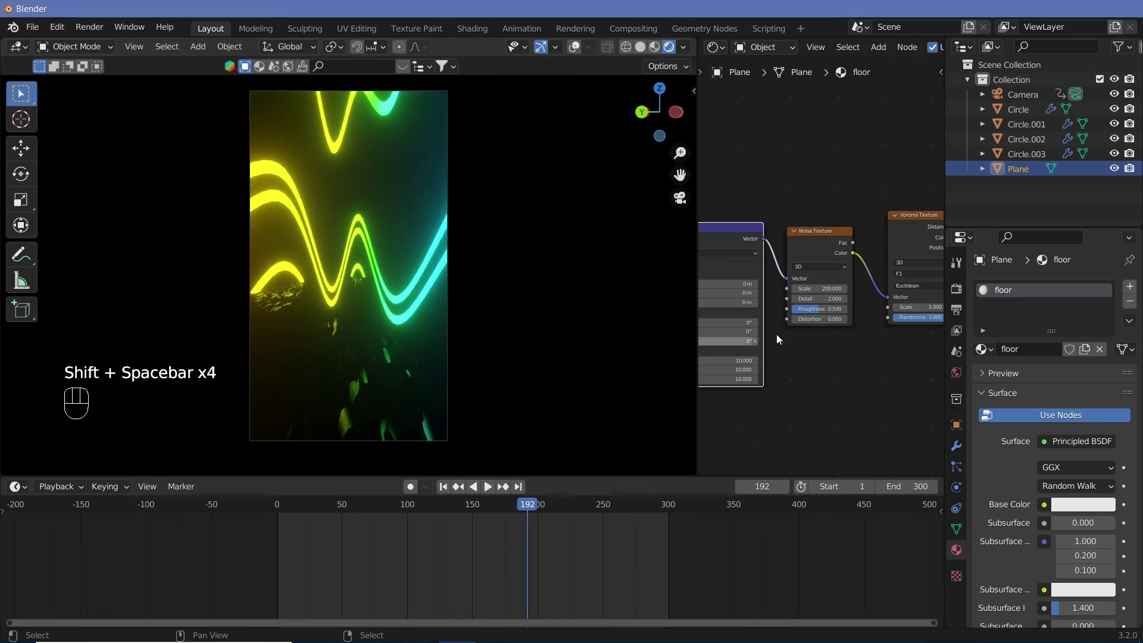
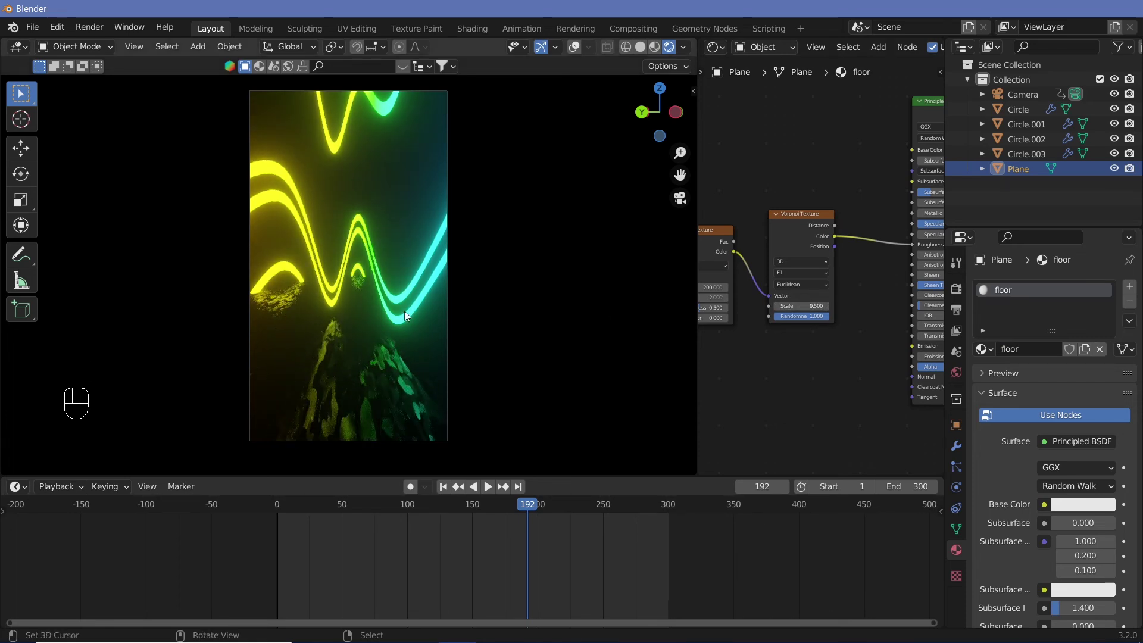
key("shift+space")
key("shift+space")
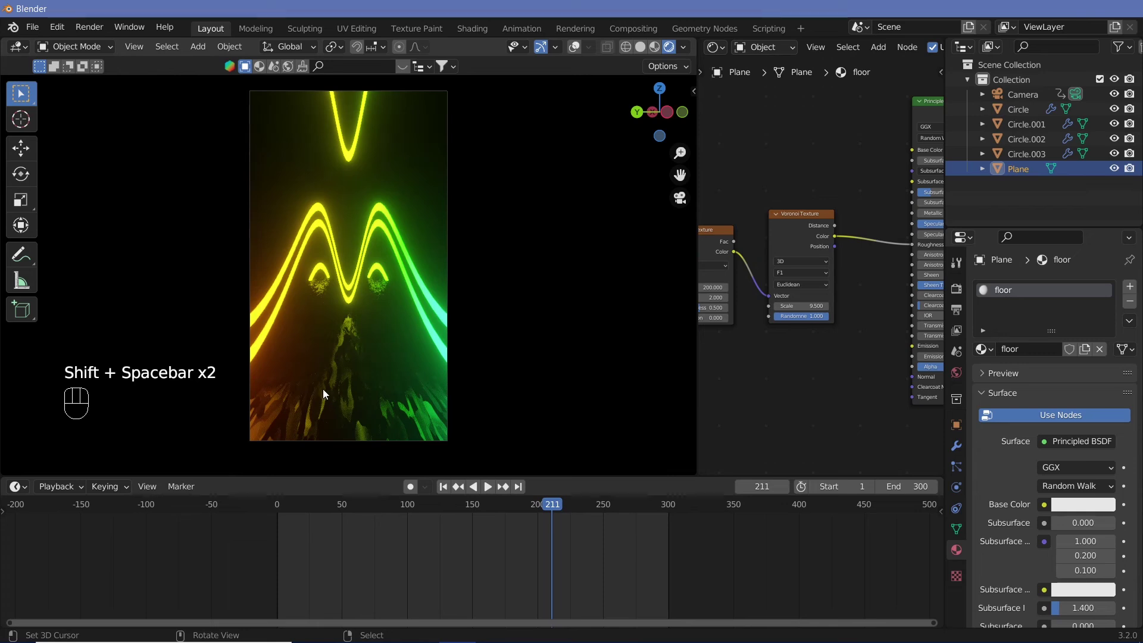
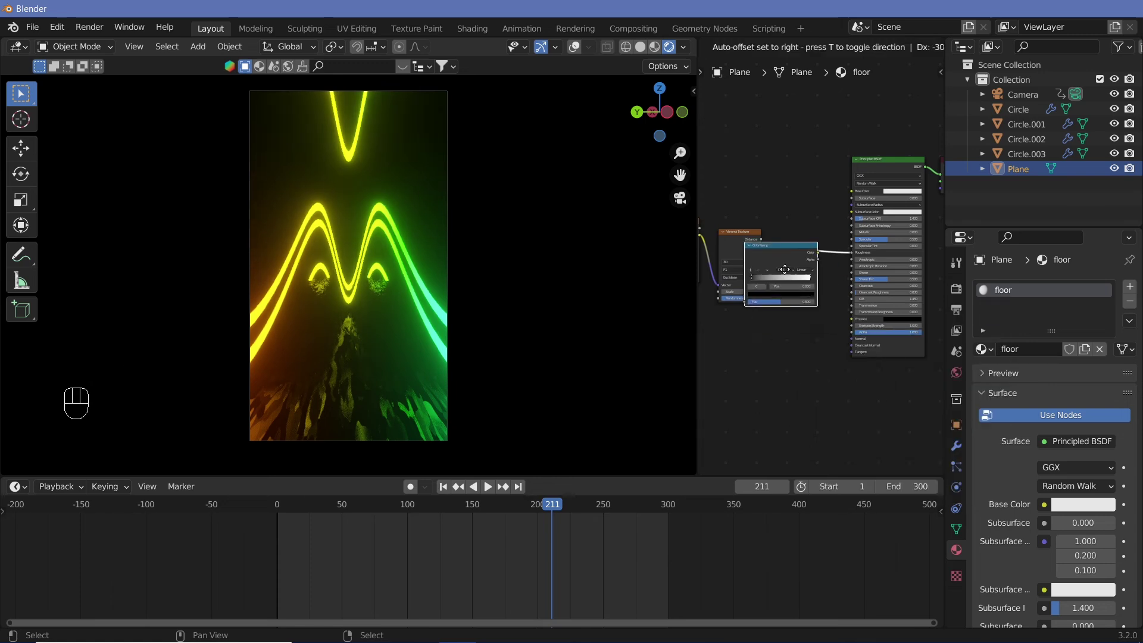
Adjust the new ColorRamp's stops to 0.138 and 0.873 on the floor's Voronoi colour.
middle_click(831, 388)
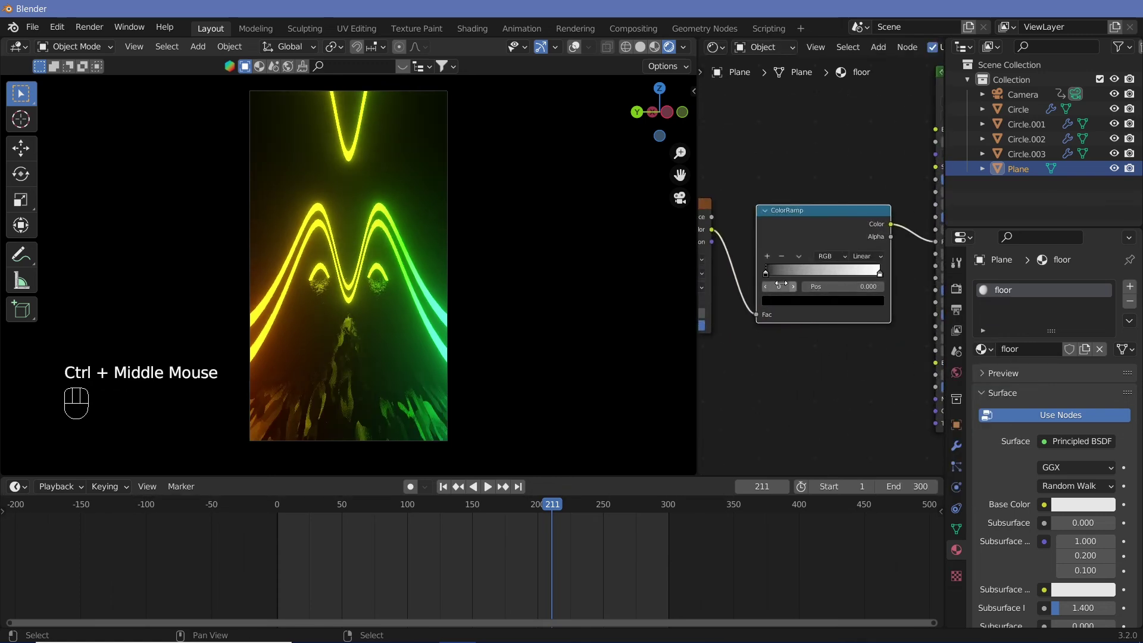
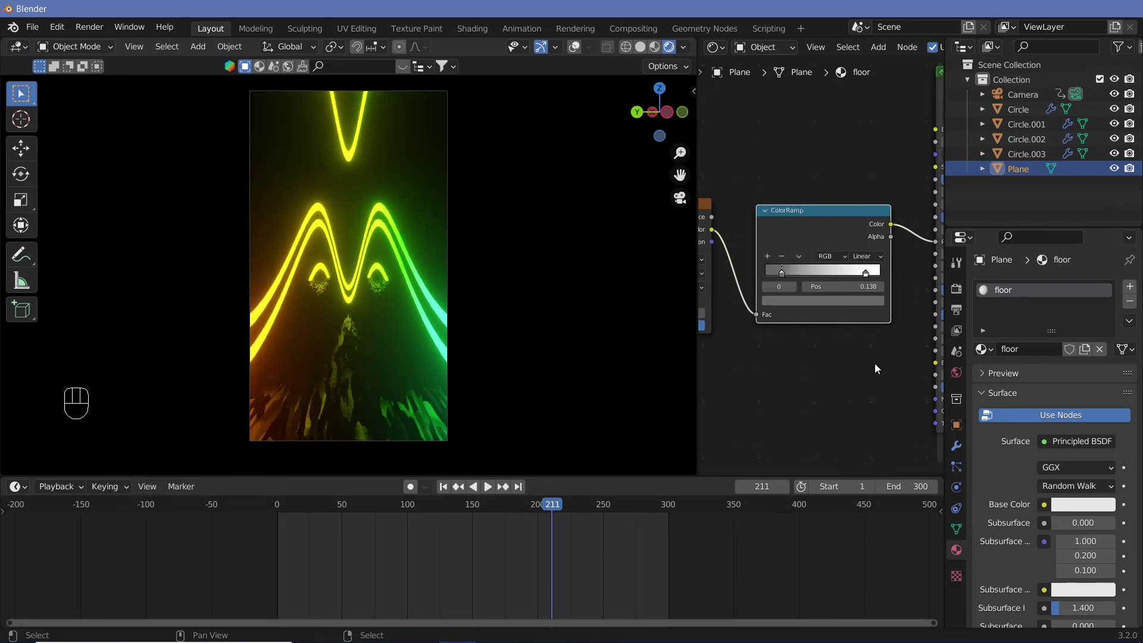
left_click(872, 275)
left_click(859, 303)
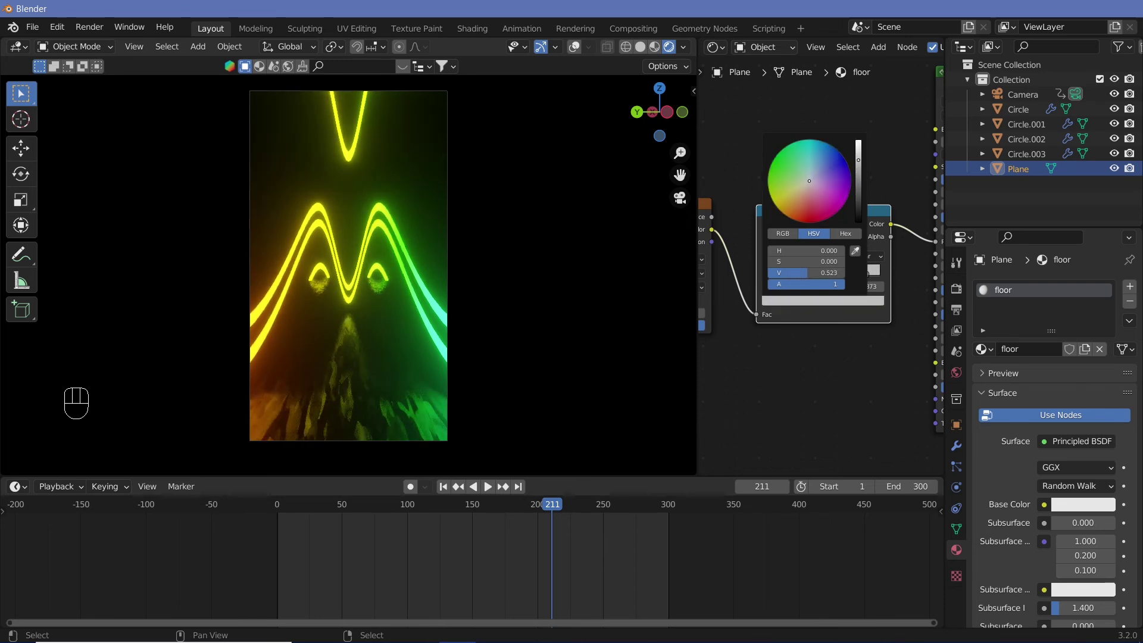
middle_click(794, 433)
Preview the animation repeatedly to check the remapped reflective floor.
key("shift+space")
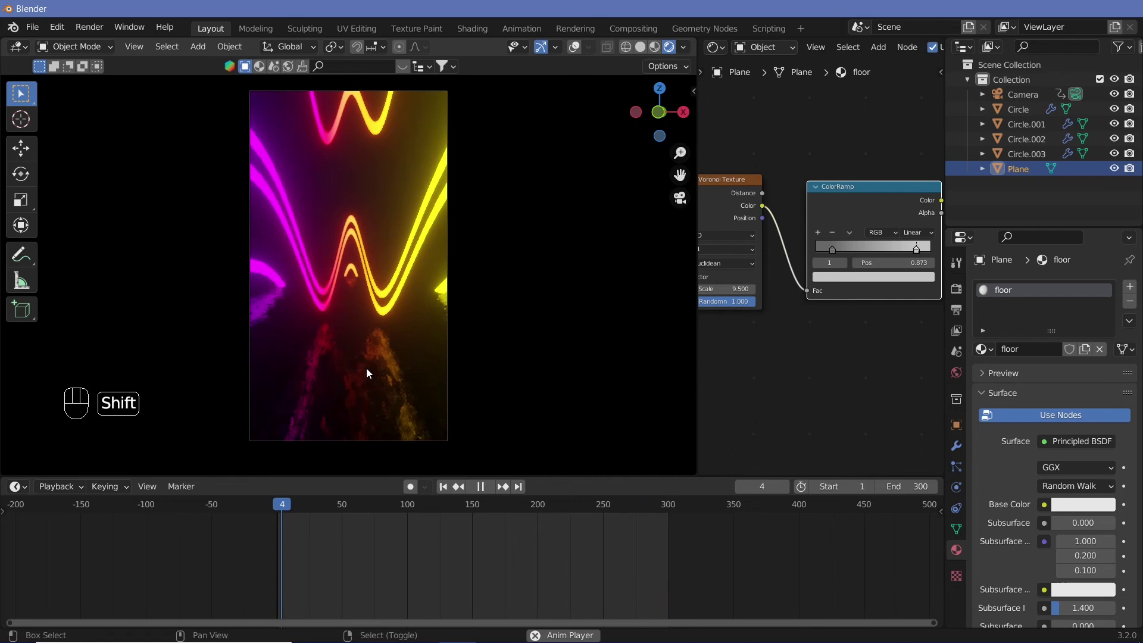
key("shift+space")
key("shift+space")
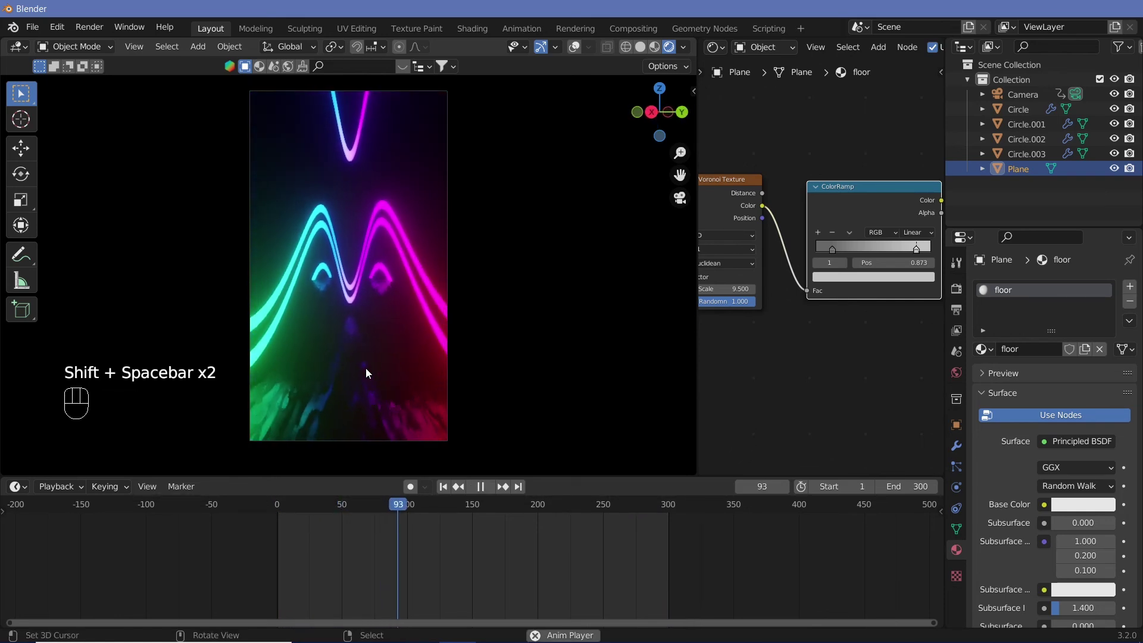
key("shift+space")
left_click_drag(499, 523, 486, 502)
key("shift+space")
key("shift+space")
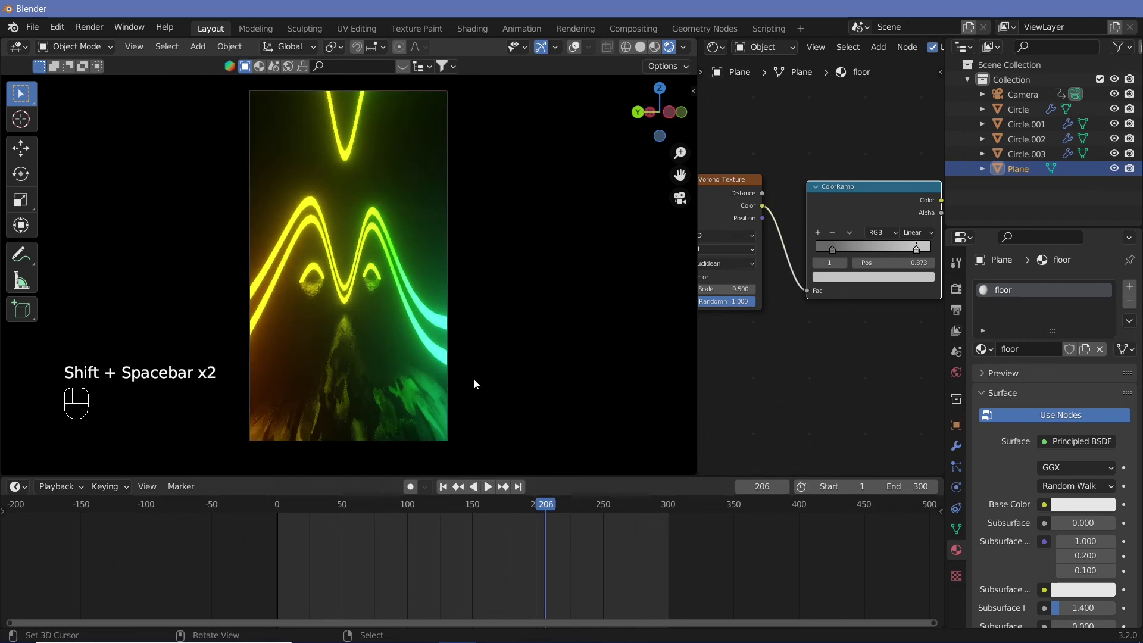
key("shift+space")
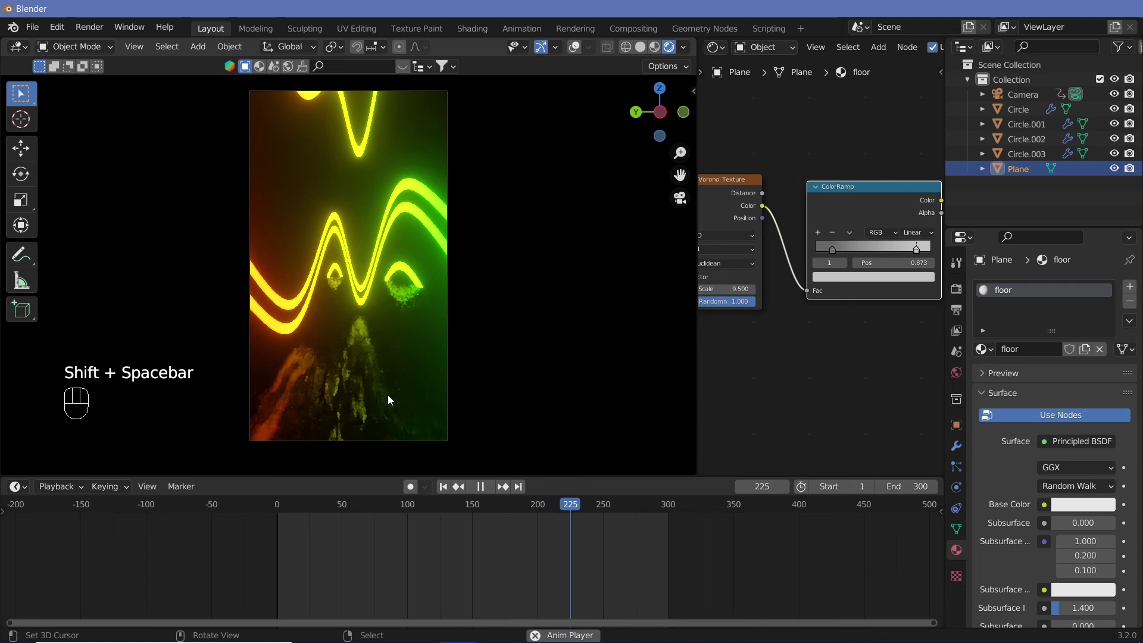
key("shift+space")
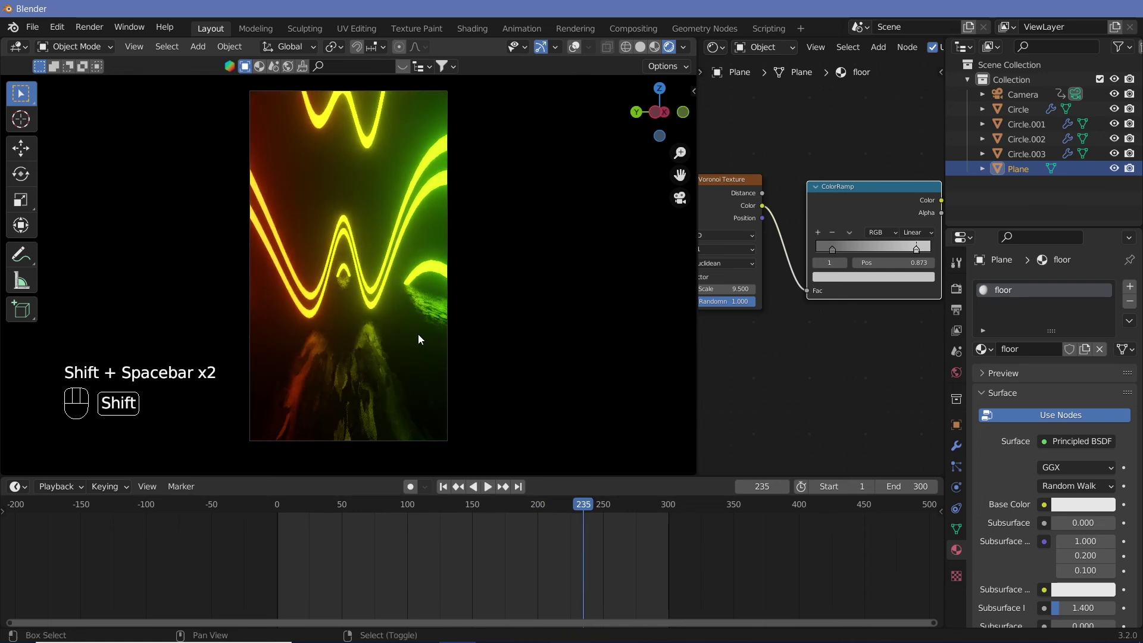
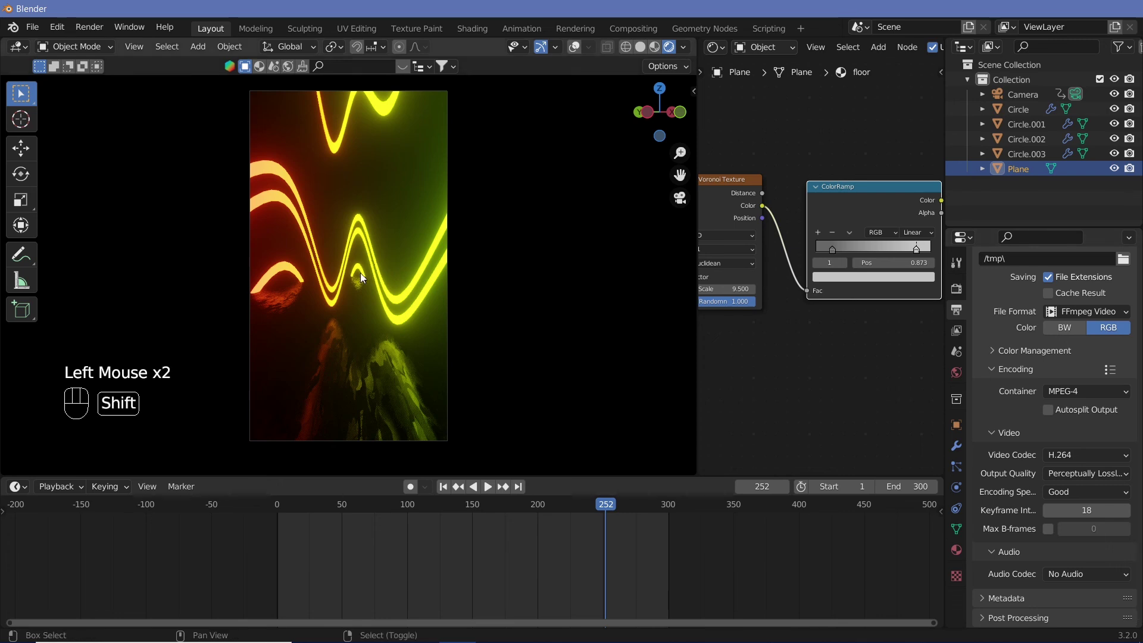
Set render resolution to 1920 × 1080 landscape, preview it, and restore viewport overlays.
key("shift+space")
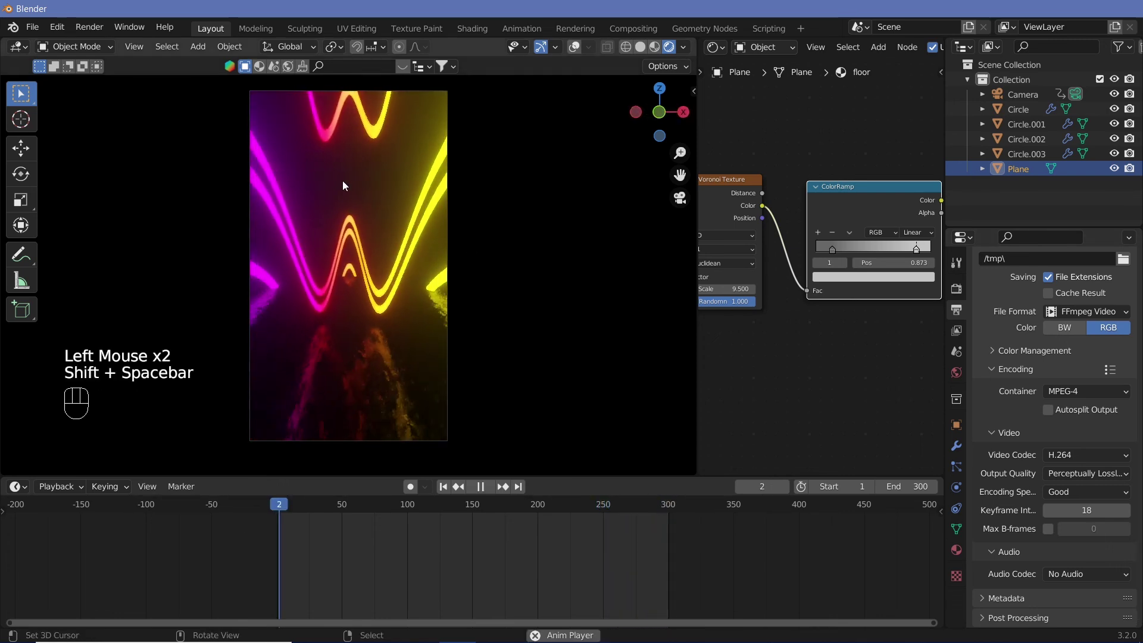
key("shift+space")
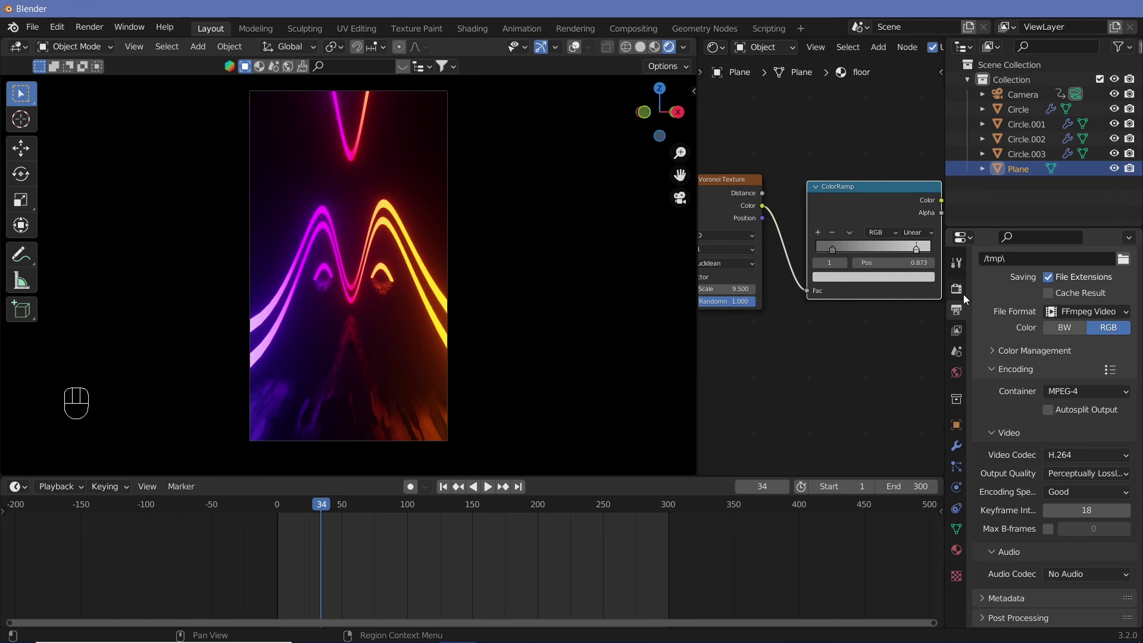
left_click(969, 297)
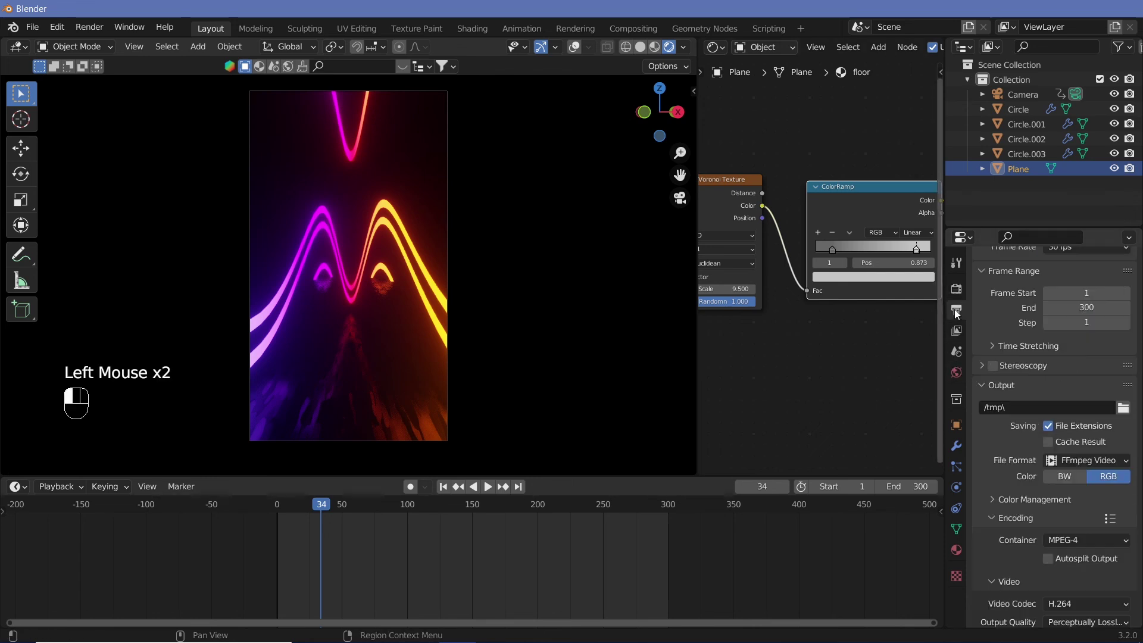
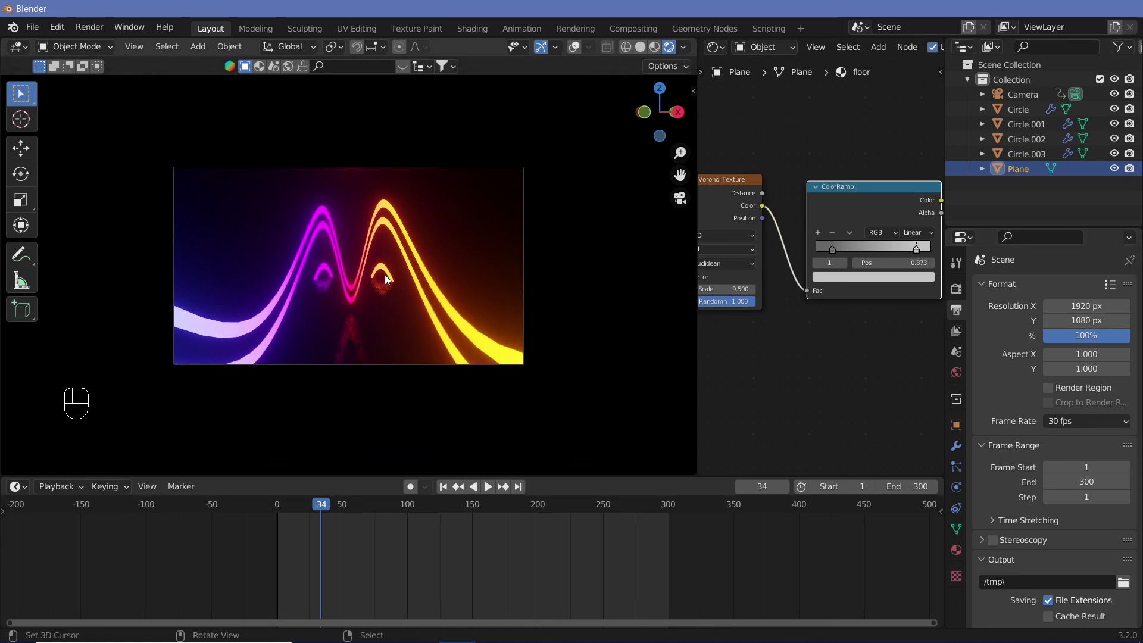
key("shift+space")
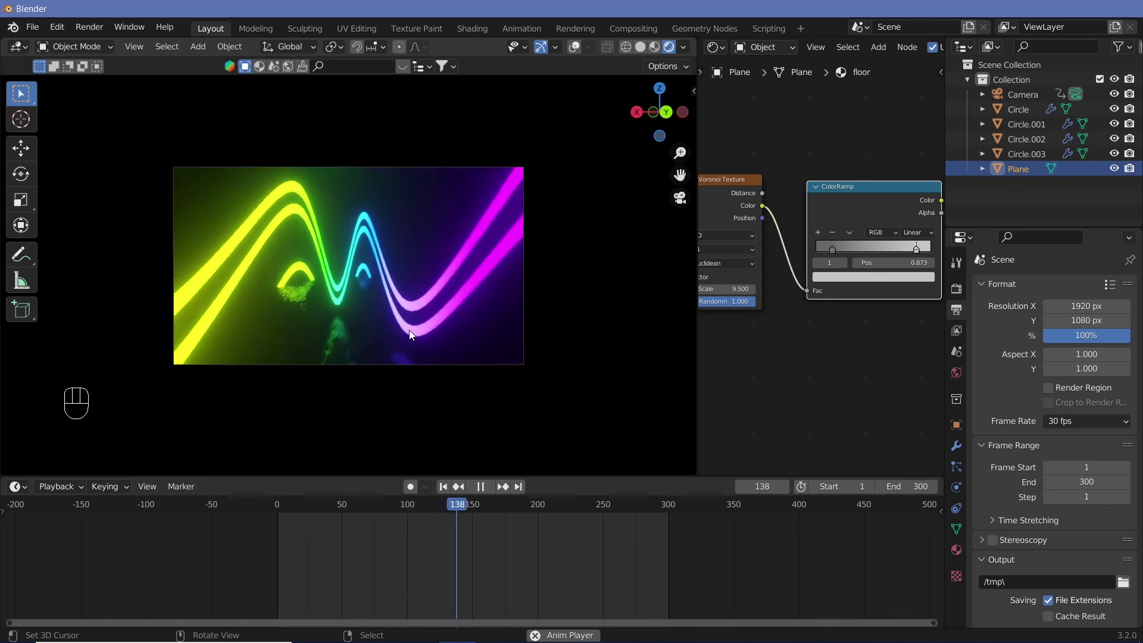
key("shift+space")
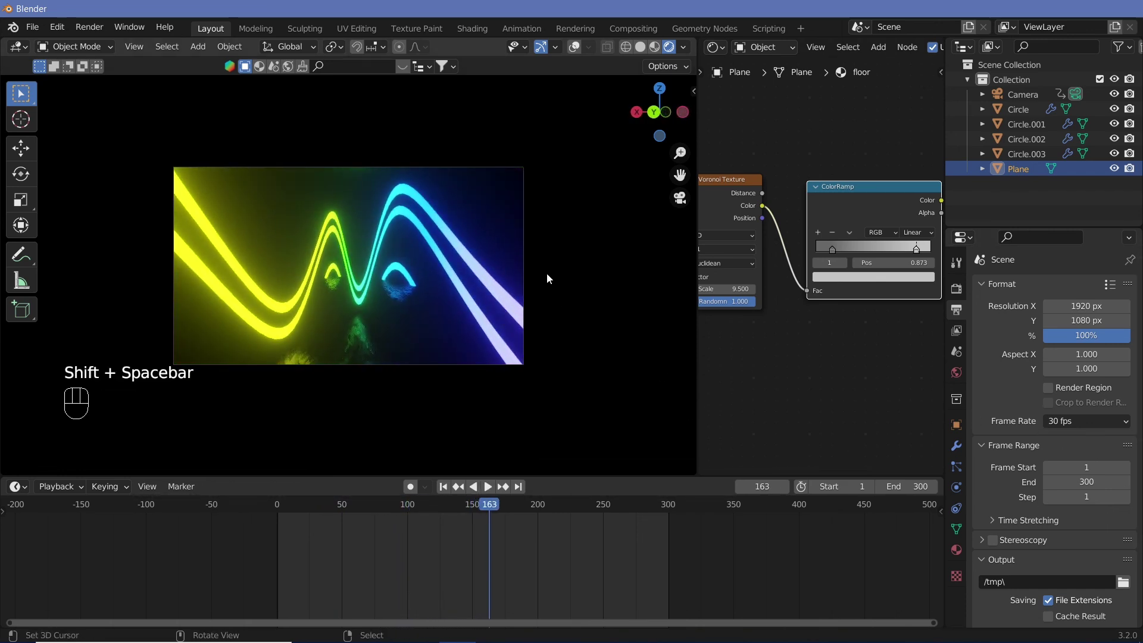
left_click(579, 51)
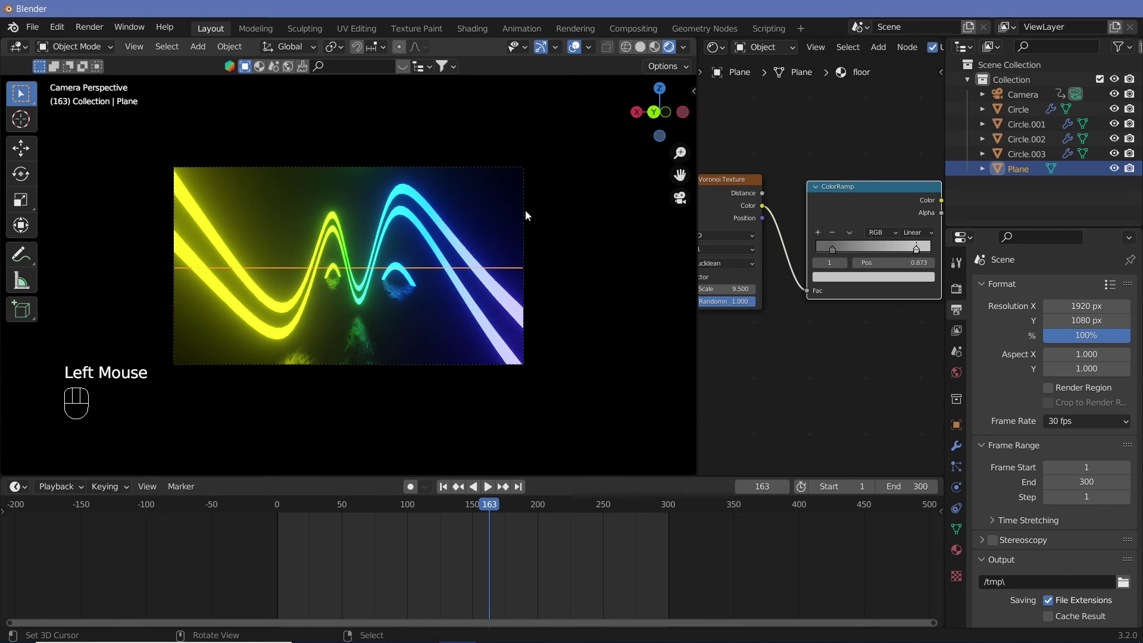
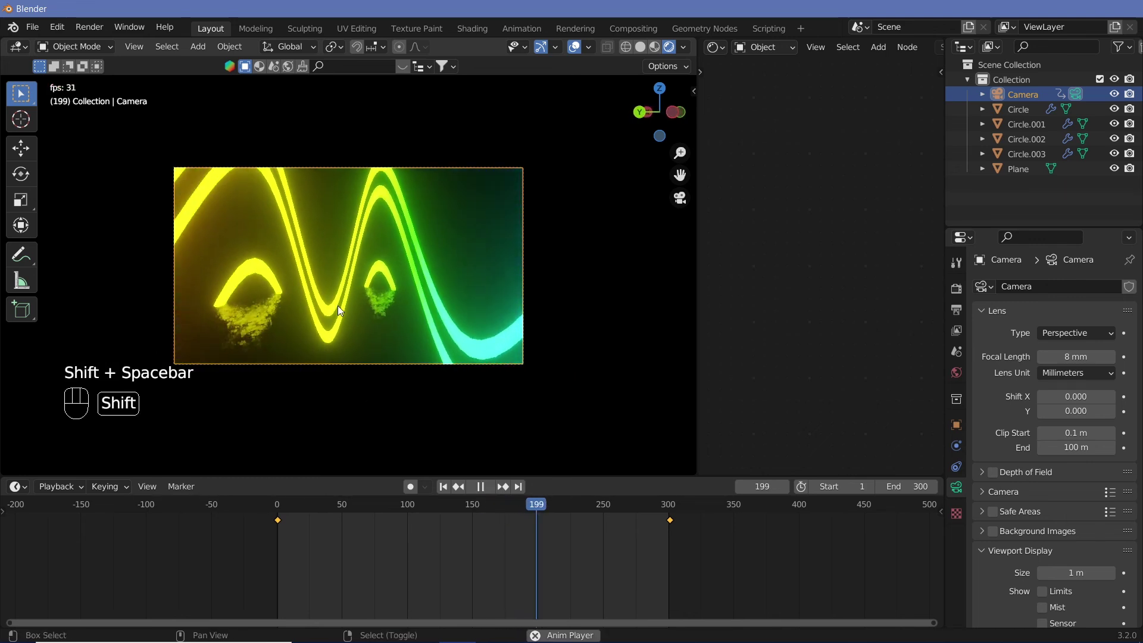
Preview the animation through the camera widened to a 4 mm focal length.
key("shift+space")
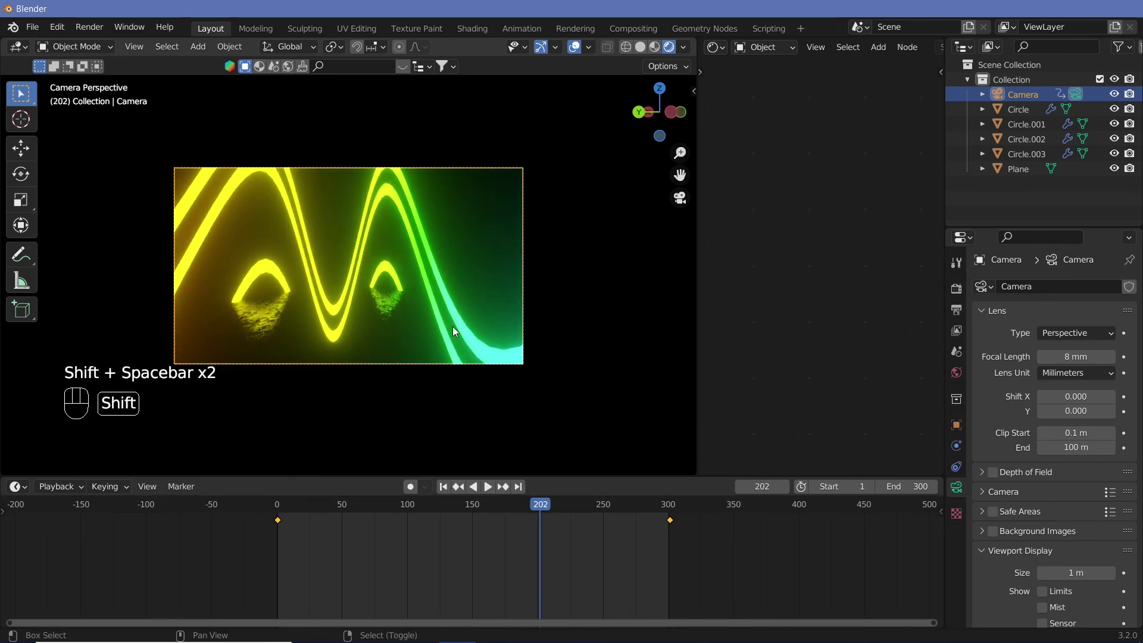
key("shift+space")
key("shift+space")
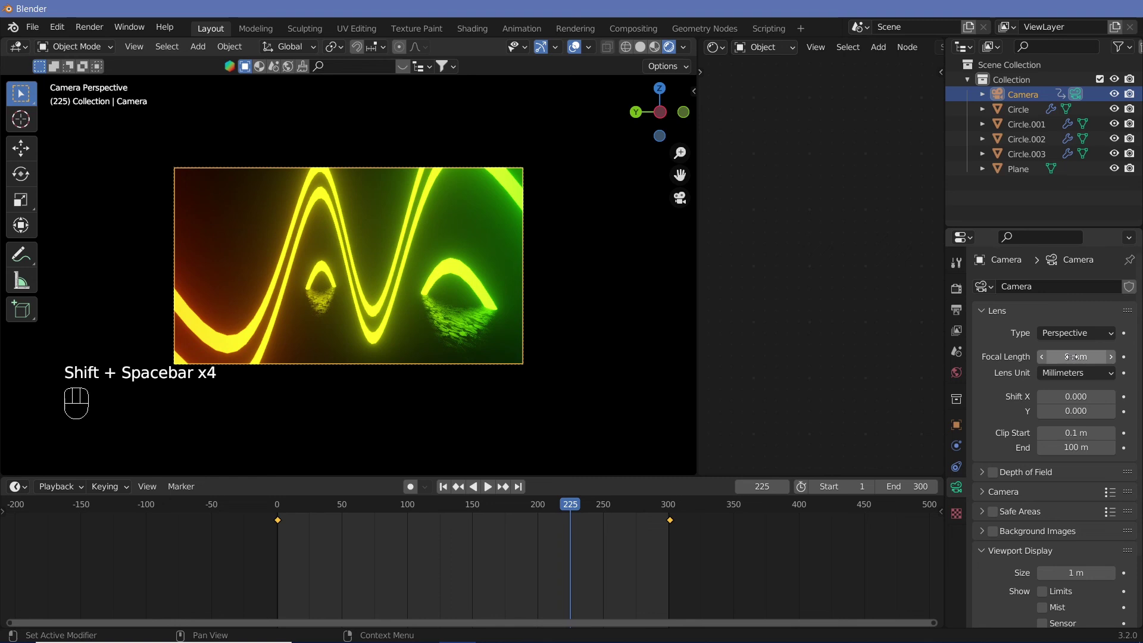
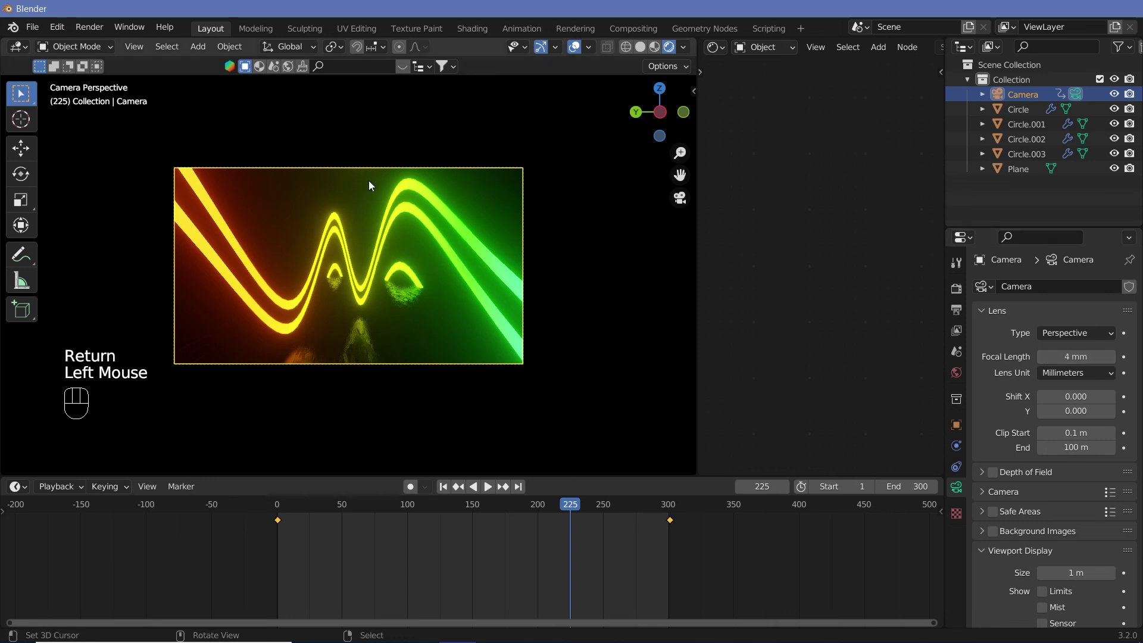
key("shift+space")
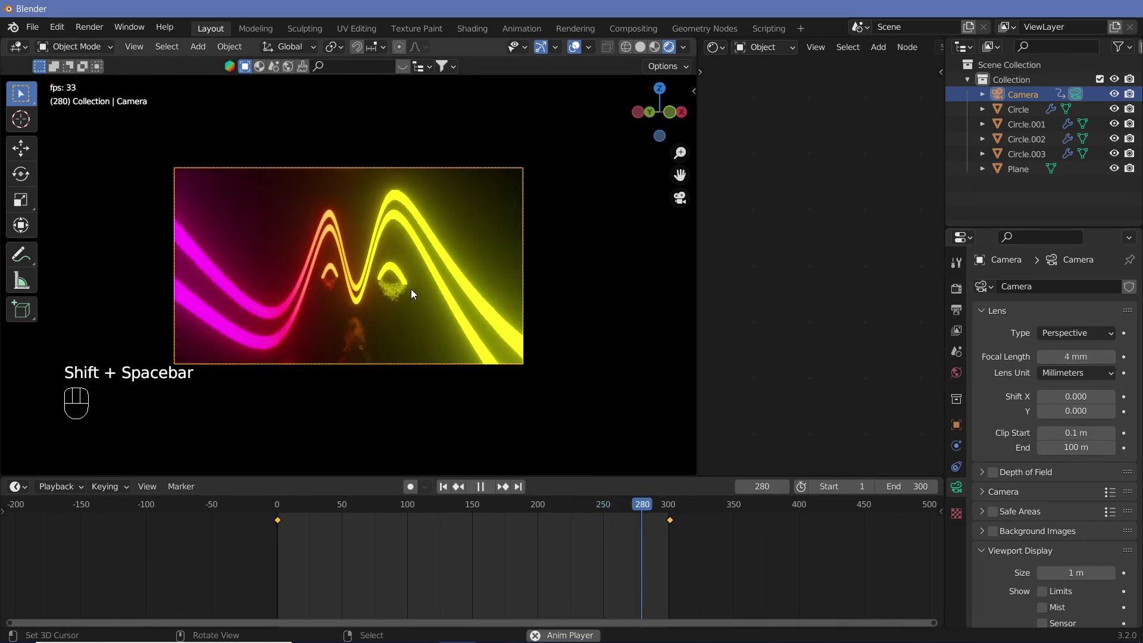
key("shift+space")
key("shift+space")
key("shift+space")
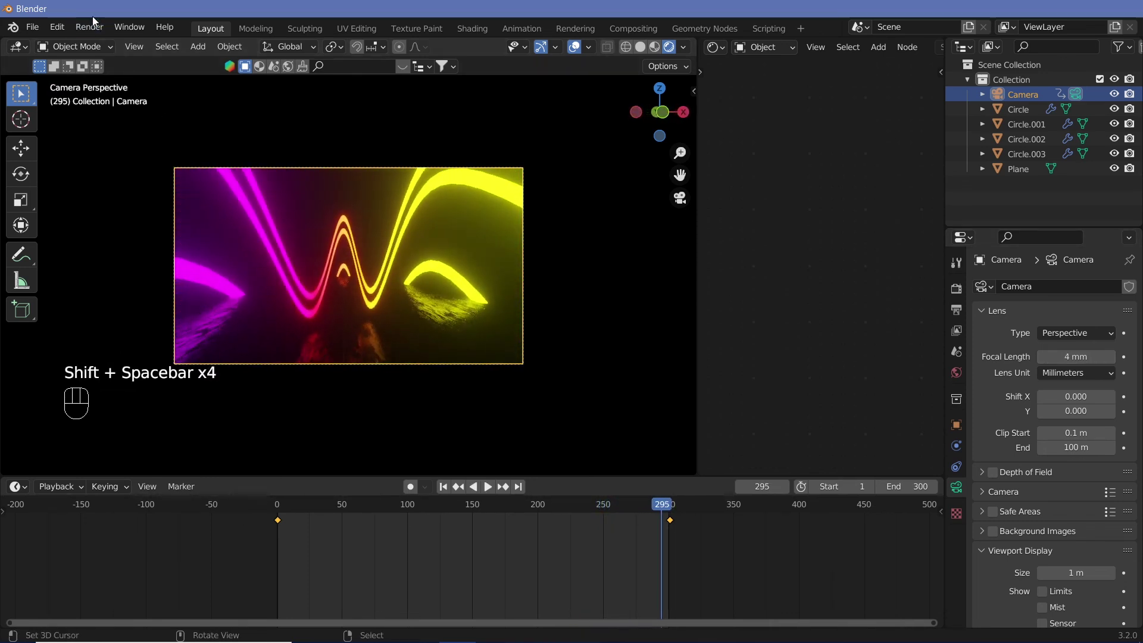